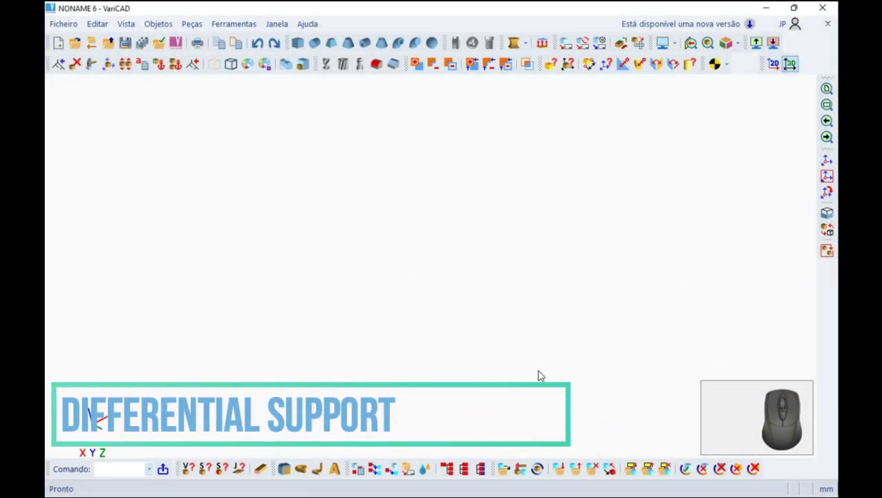
# Create the first flat rectangular box with its dimensions and place it in the model.
pyautogui.click(295, 45)
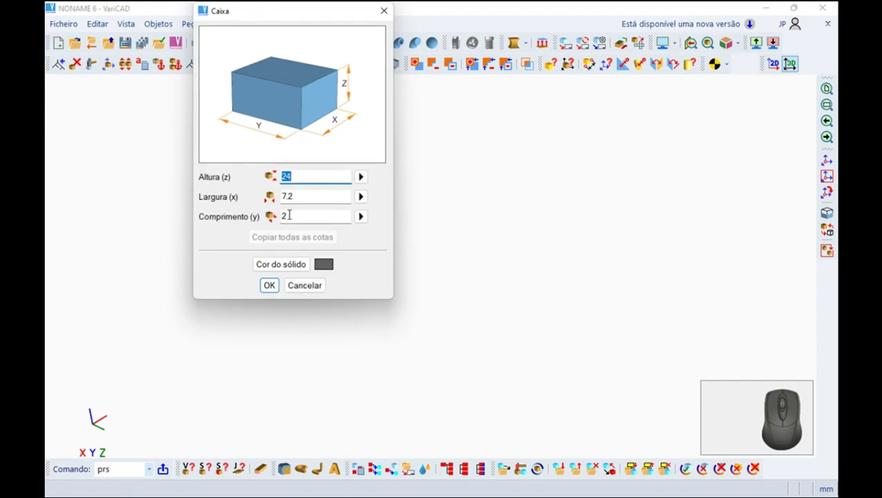
pyautogui.click(274, 291)
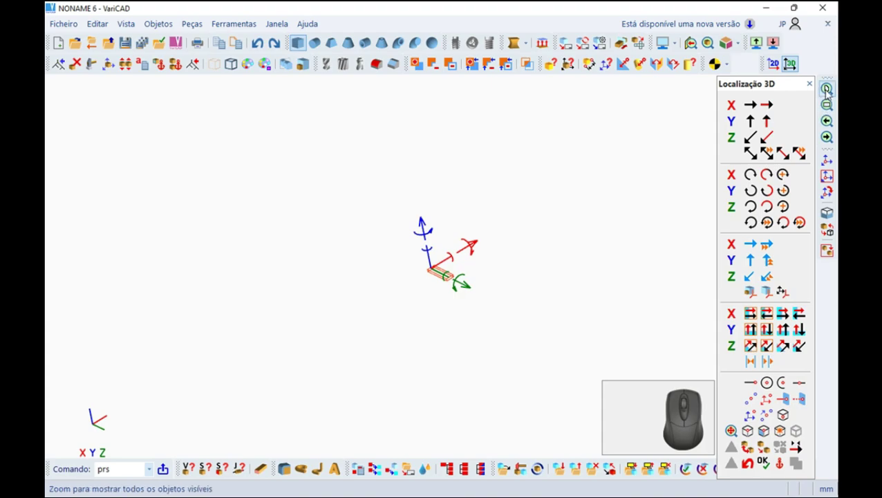
pyautogui.click(827, 93)
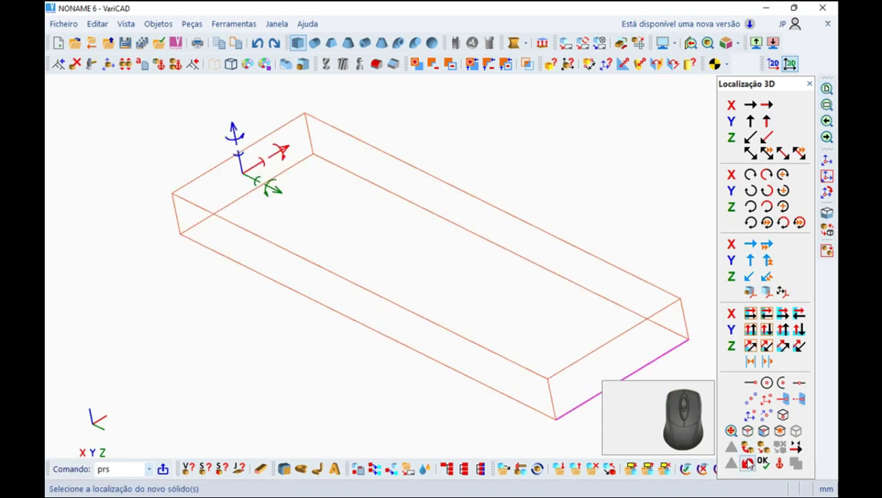
pyautogui.click(762, 447)
# Copy the box and place the duplicate above the first, translated upward.
pyautogui.click(764, 465)
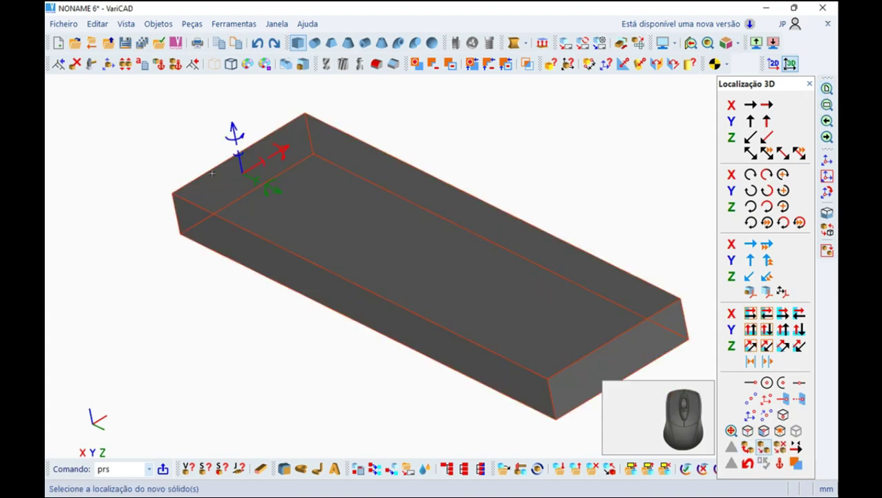
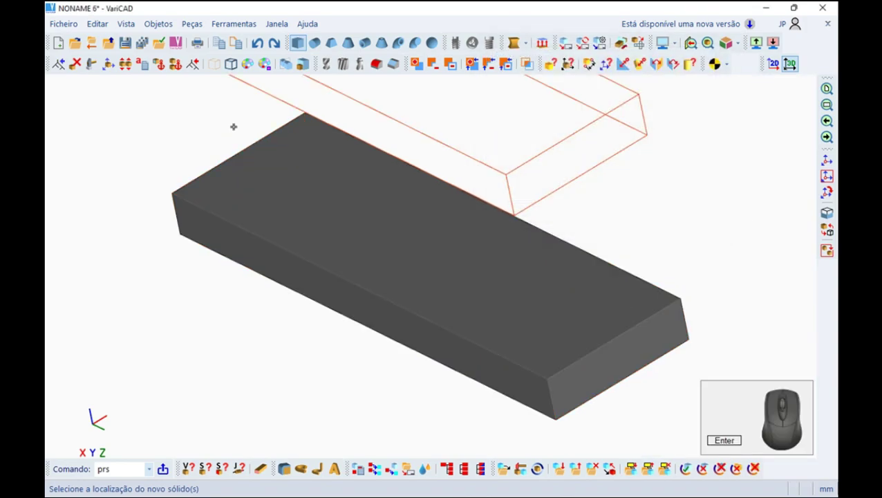
pyautogui.click(763, 462)
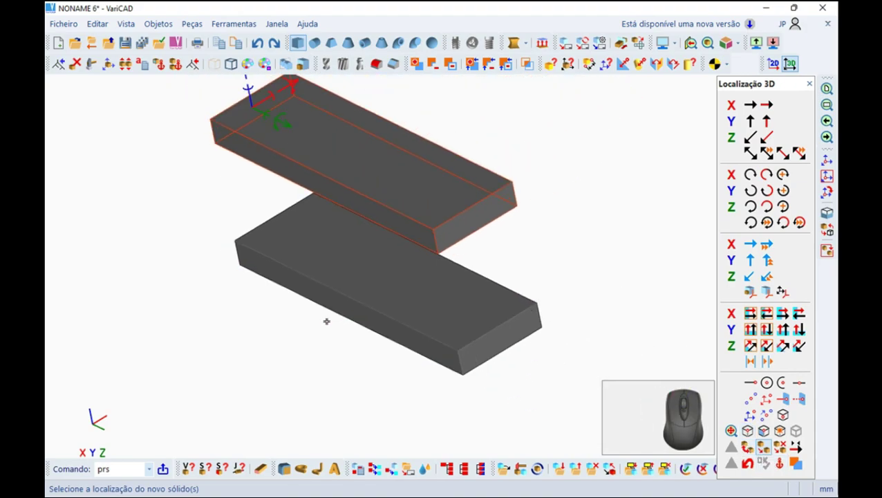
pyautogui.moveTo(322, 315); pyautogui.dragTo(485, 142)
pyautogui.middleClick(485, 159)
pyautogui.click(586, 65)
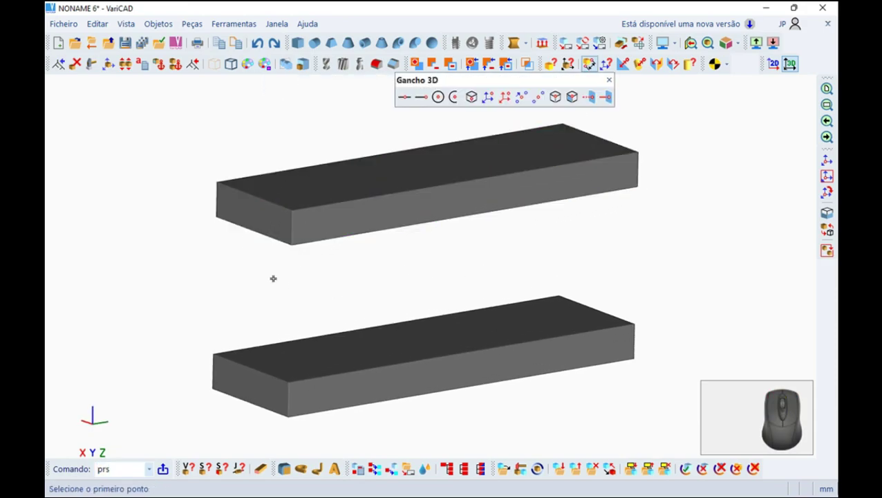
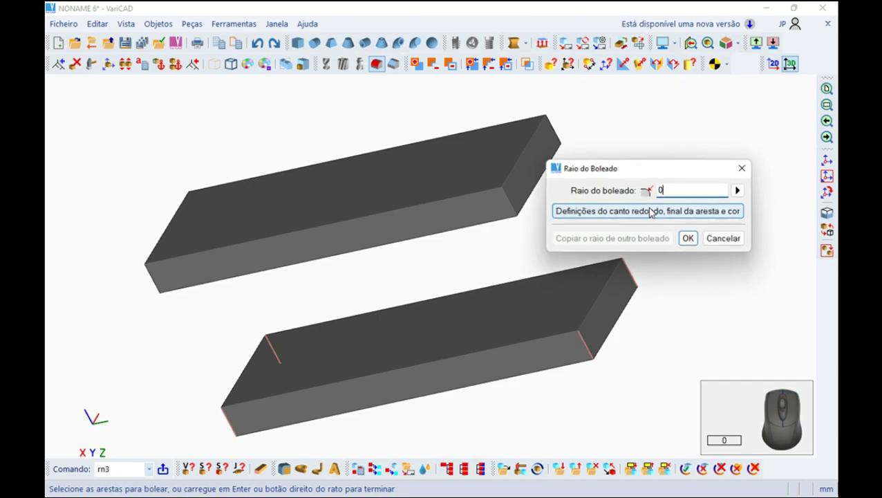
# Fillet the upper block's end edges with a 0.1 radius to form a slot shape.
pyautogui.click(695, 244)
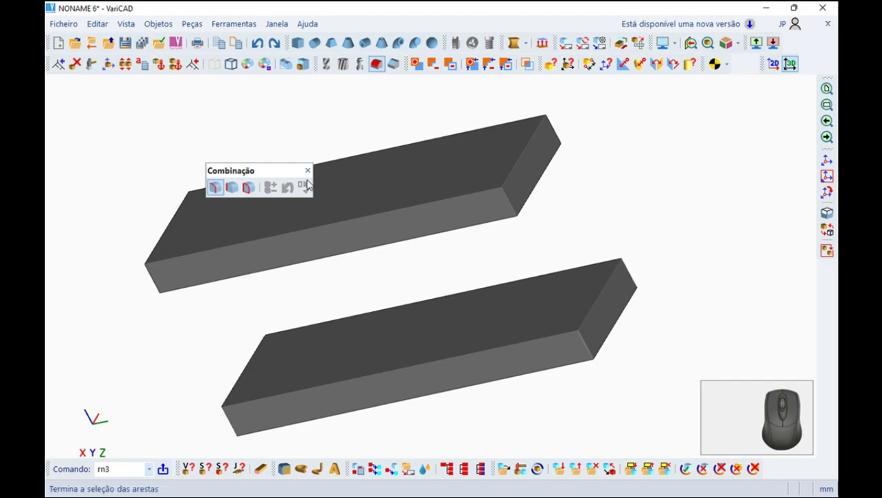
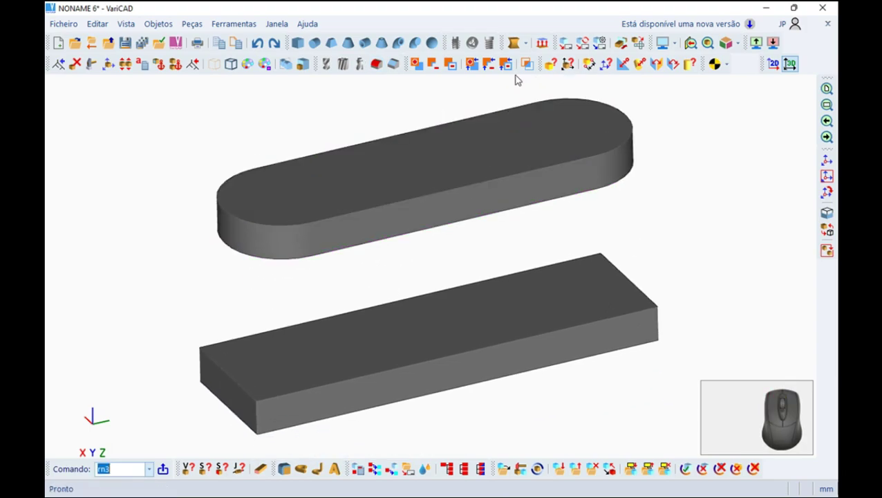
# Loft between the slot-shaped top face and rectangular base into one tapered solid.
pyautogui.click(540, 40)
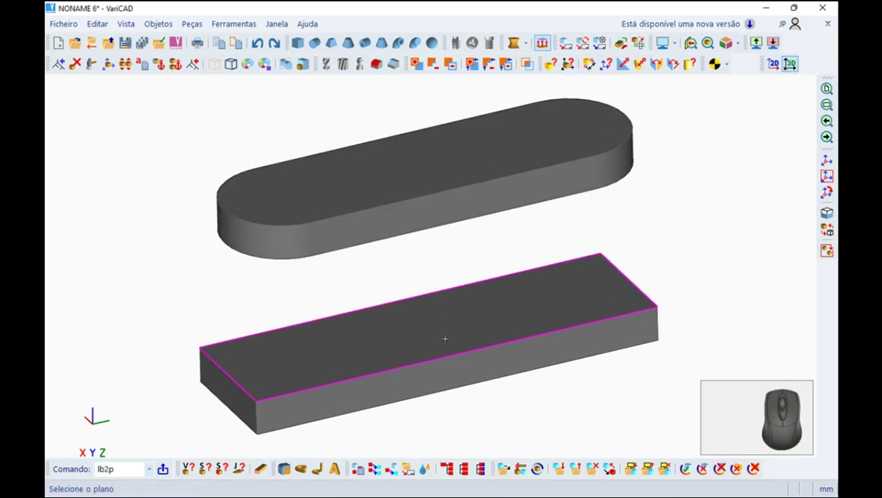
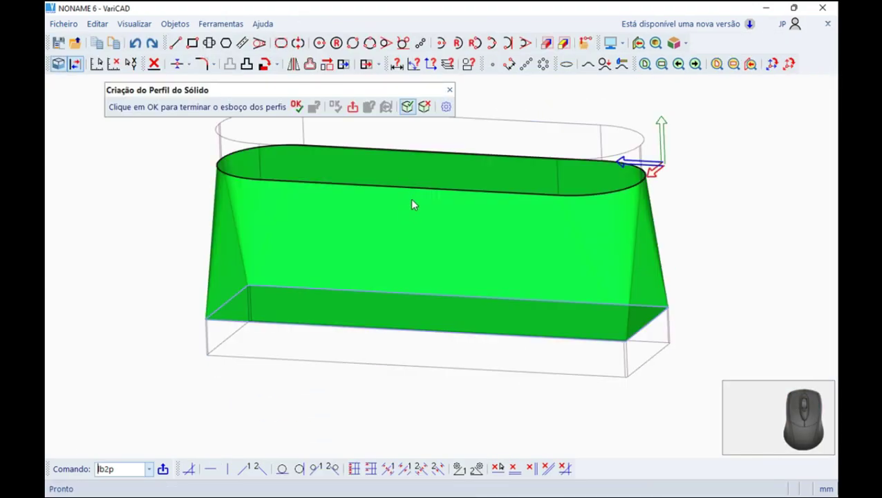
pyautogui.moveTo(418, 218); pyautogui.dragTo(329, 194)
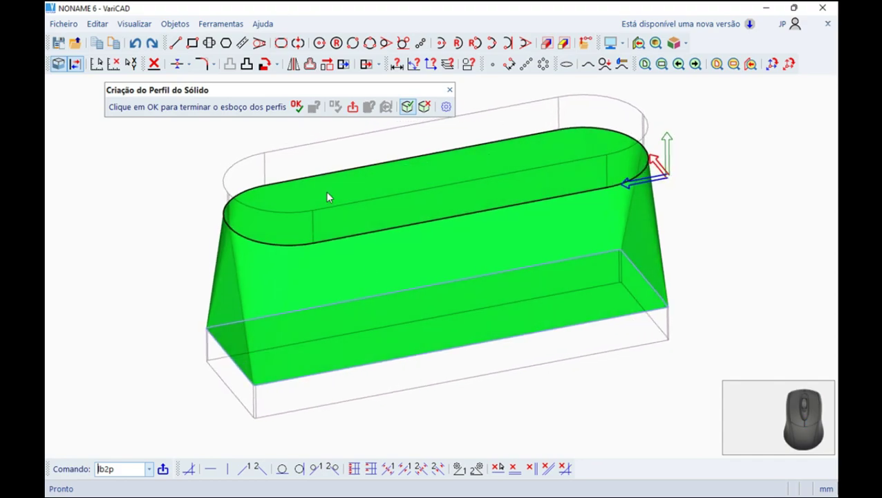
pyautogui.click(303, 107)
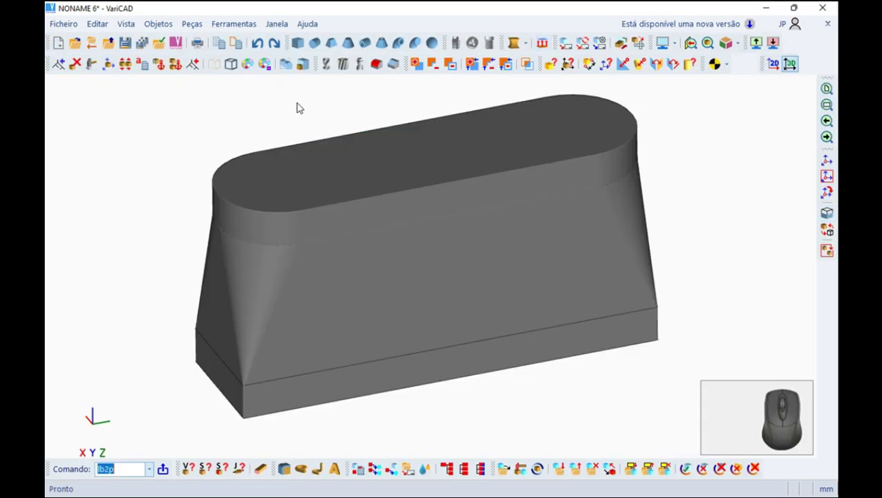
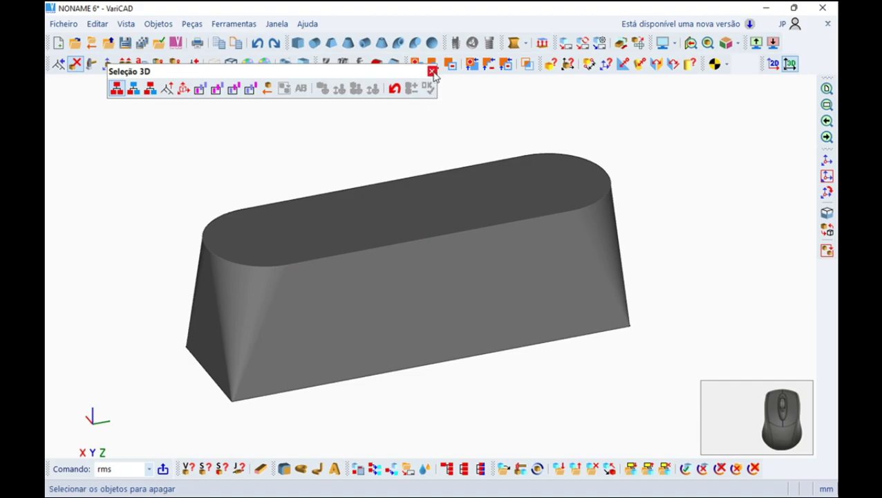
# Delete the two leftover original blocks.
pyautogui.click(440, 76)
pyautogui.rightClick(520, 437)
pyautogui.middleClick(514, 401)
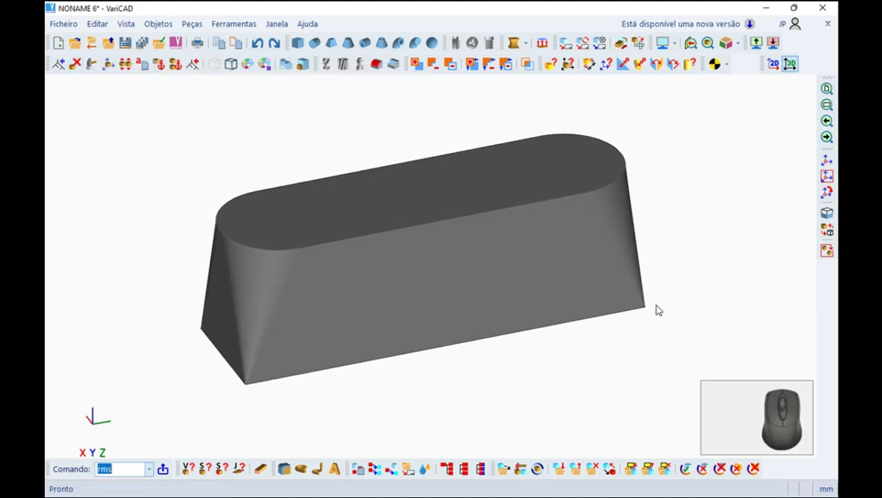
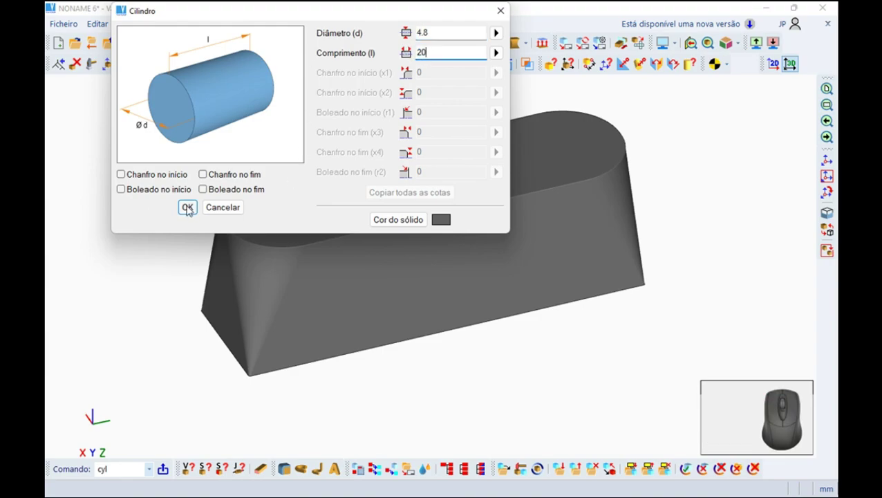
# Place a 4.8 × 20 cylinder at the top edge midpoint and subtract it as a through hole.
pyautogui.click(186, 209)
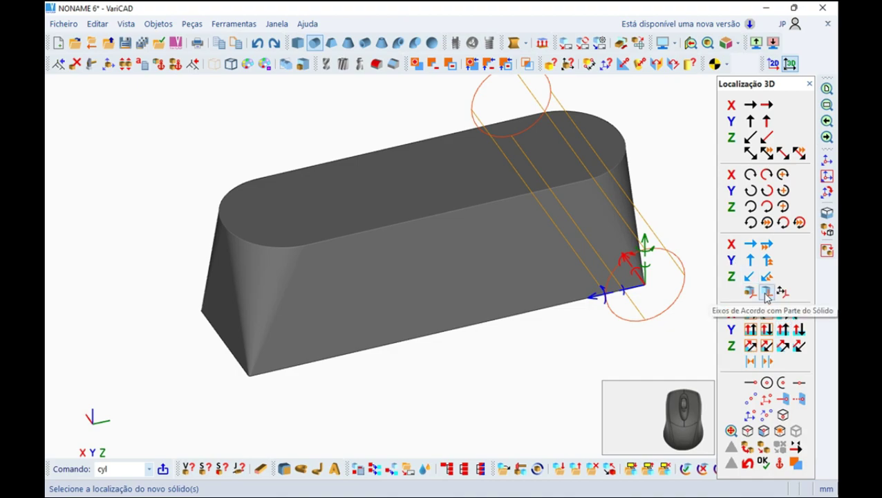
pyautogui.click(473, 123)
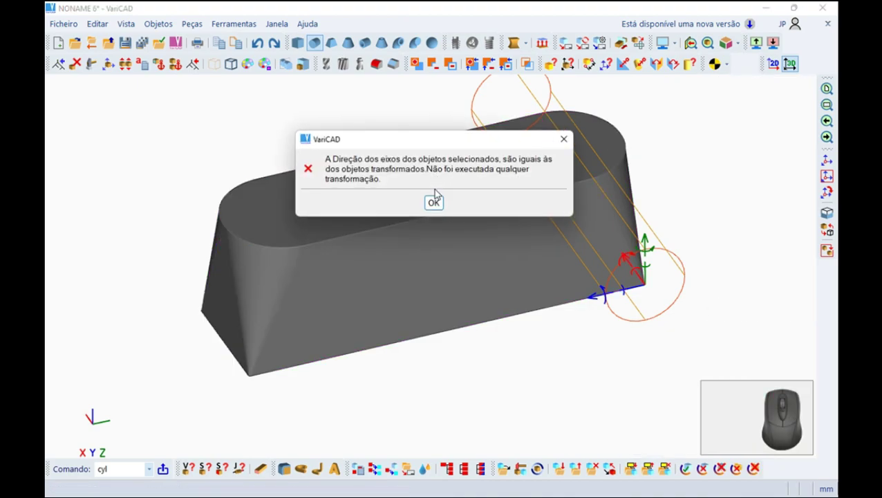
pyautogui.click(439, 209)
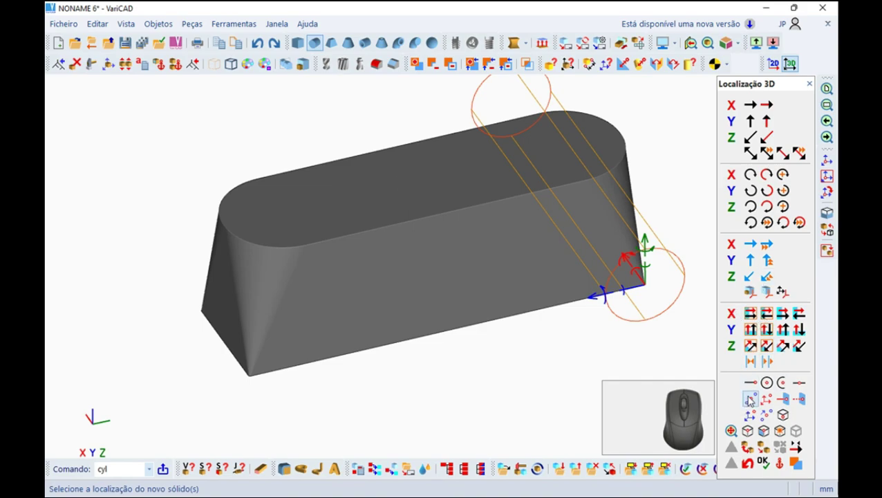
pyautogui.click(750, 393)
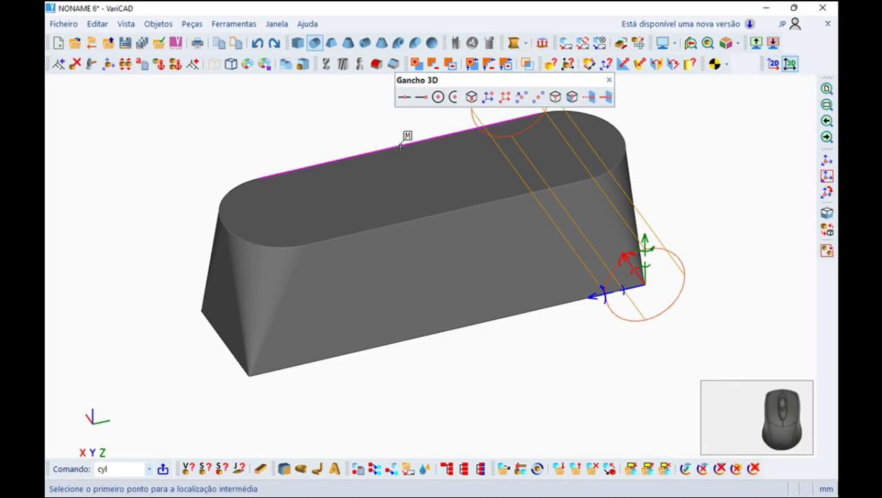
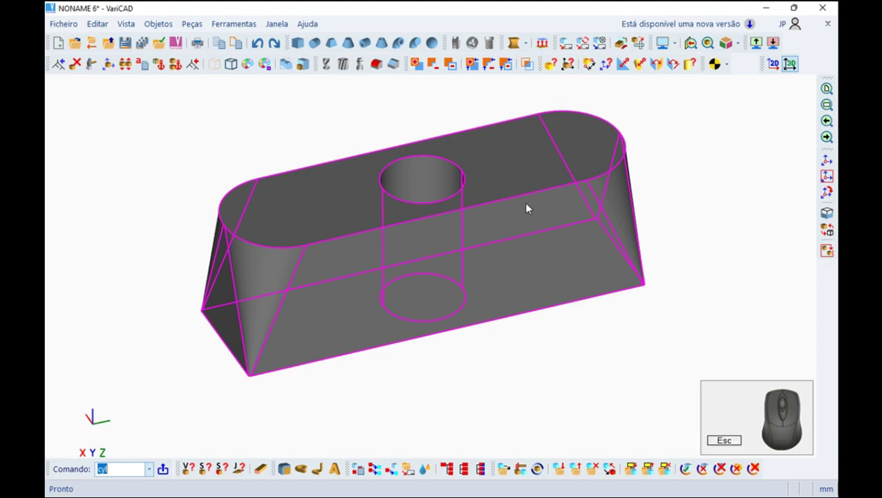
pyautogui.moveTo(696, 203); pyautogui.dragTo(47, 99)
# Insert the Cross_tool pin file as a linked part ready for placement.
pyautogui.click(71, 28)
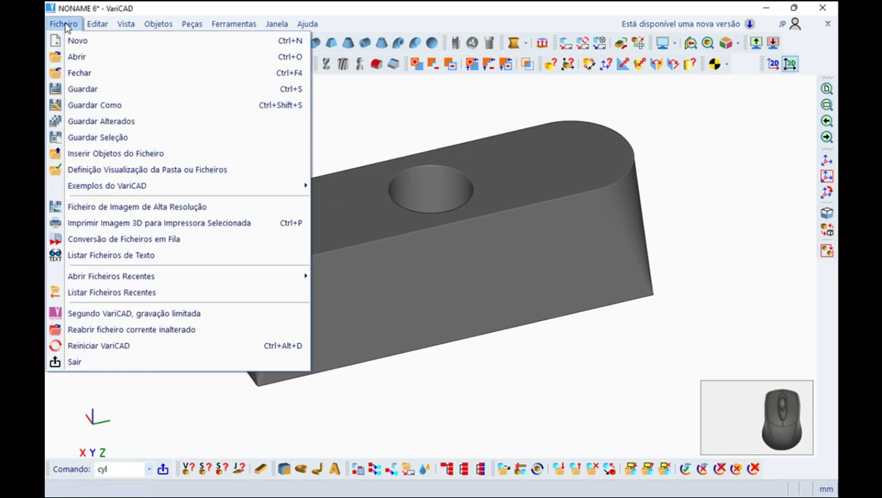
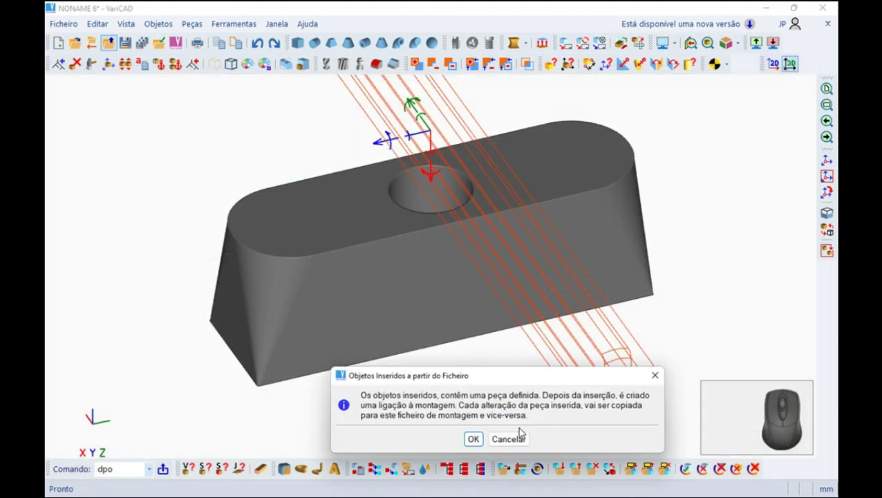
pyautogui.click(481, 441)
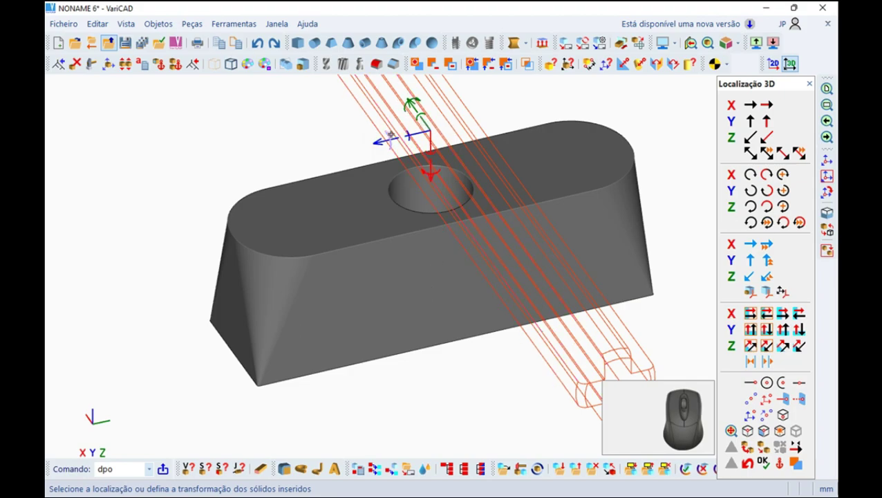
# Stand the cross axle vertically on the block and translate it -16 to the left end.
pyautogui.click(416, 148)
pyautogui.click(416, 148)
pyautogui.click(416, 148)
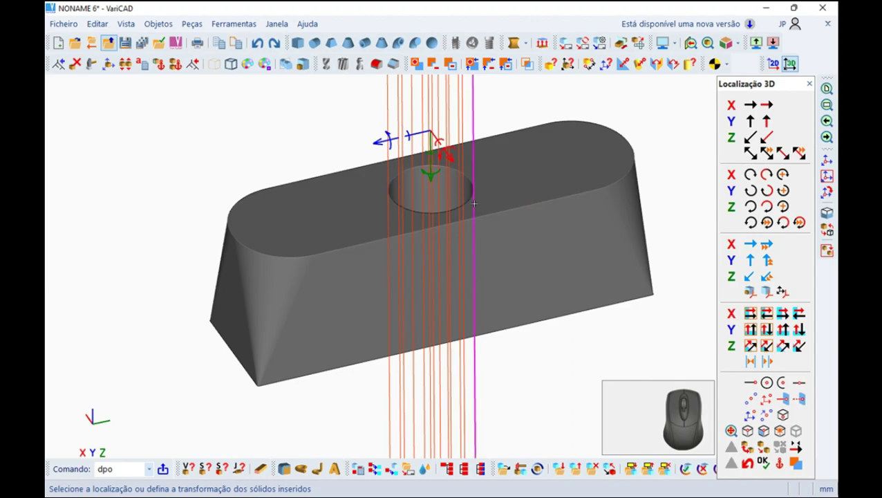
pyautogui.click(443, 142)
pyautogui.click(444, 142)
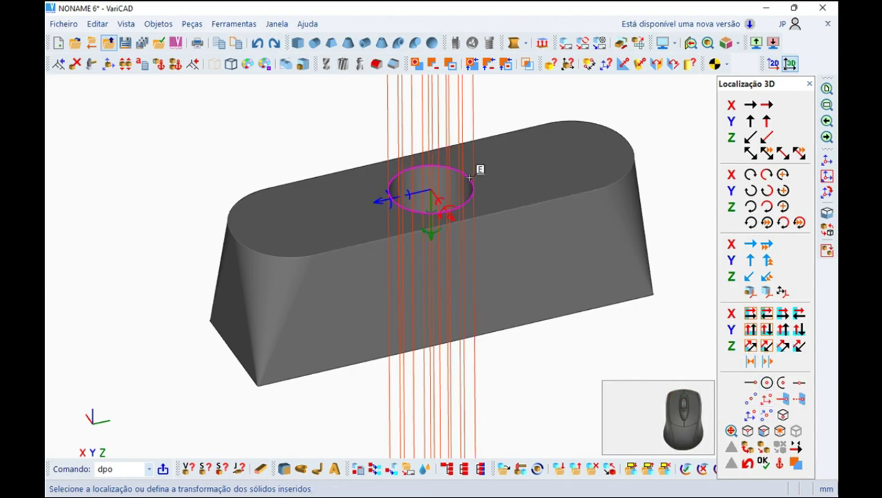
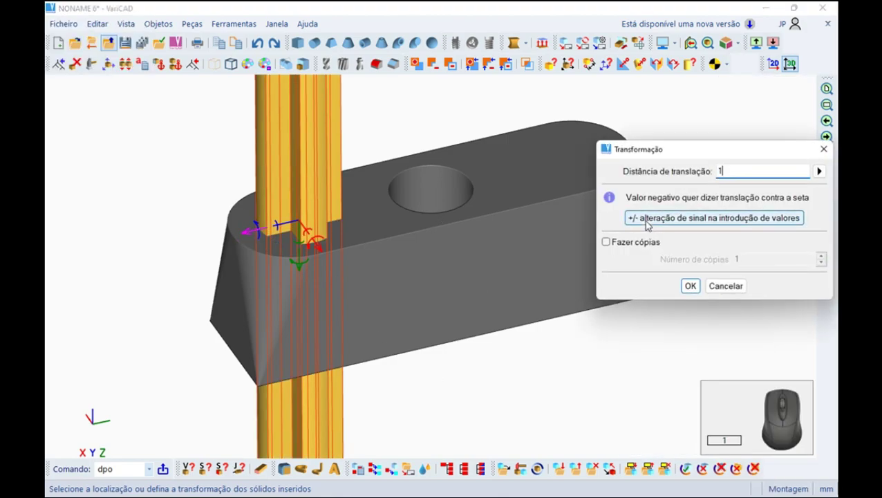
pyautogui.click(651, 219)
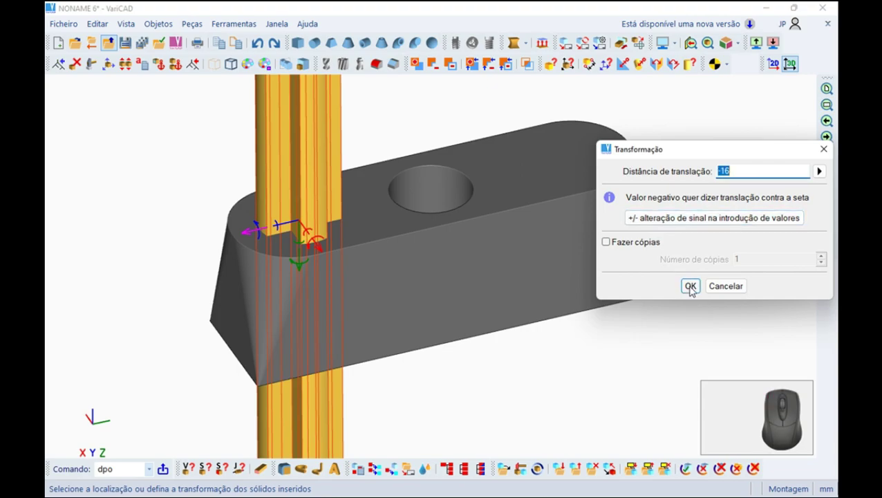
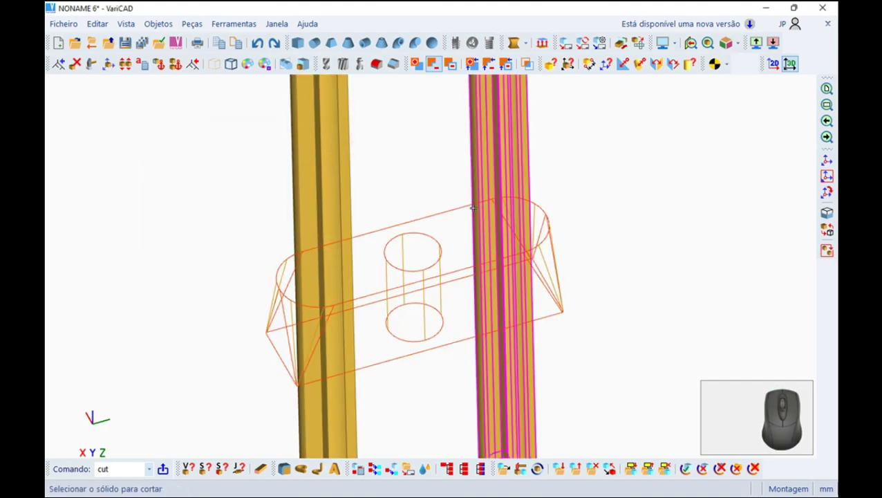
# Cut both axles from the block, leaving cross-shaped sockets at each rounded end.
pyautogui.middleClick(383, 178)
pyautogui.click(433, 69)
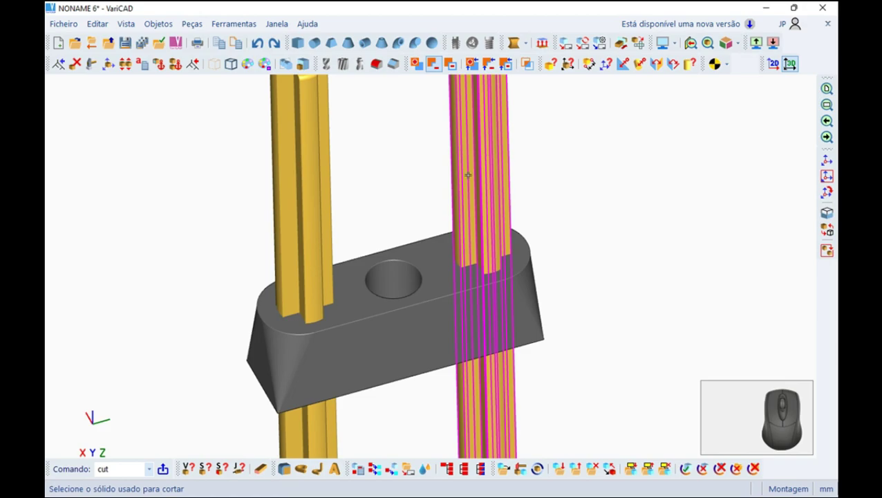
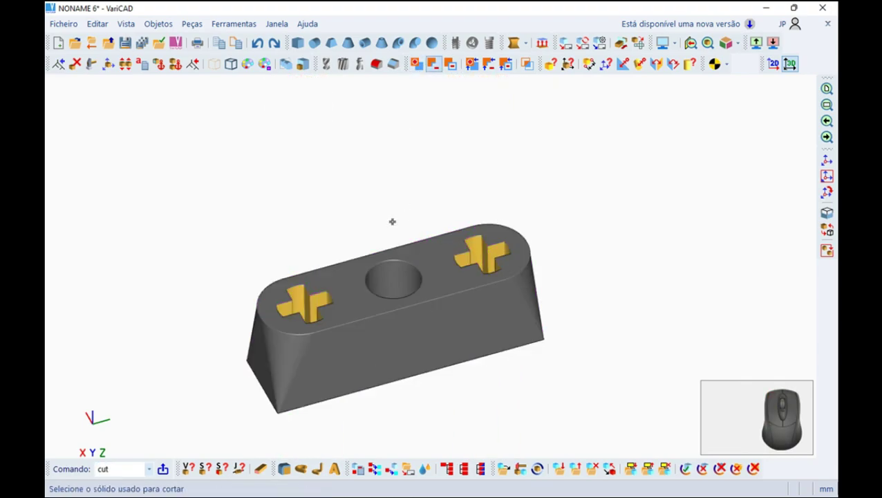
pyautogui.middleClick(414, 181)
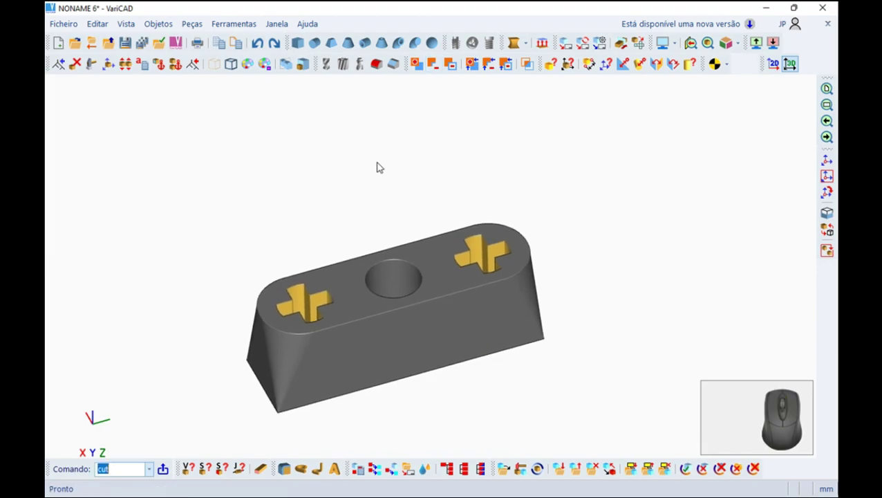
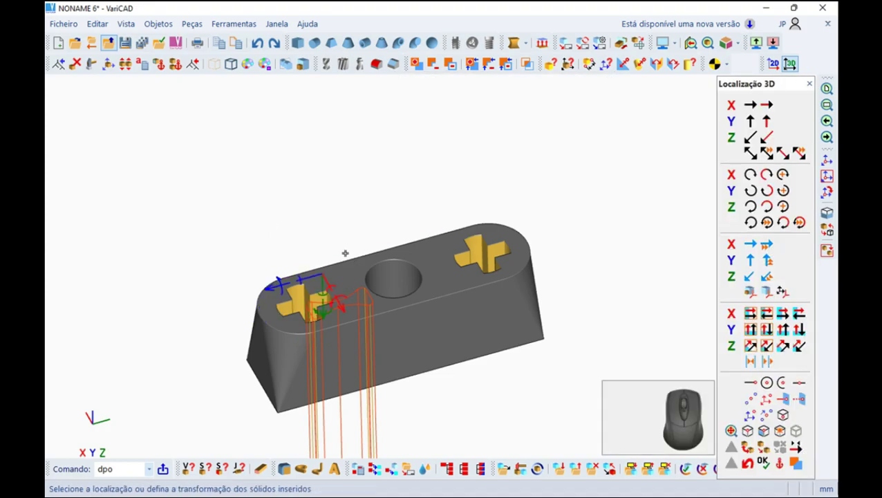
# Rotate the inserted brown pin 90° and snap it beside the centre hole.
pyautogui.click(273, 276)
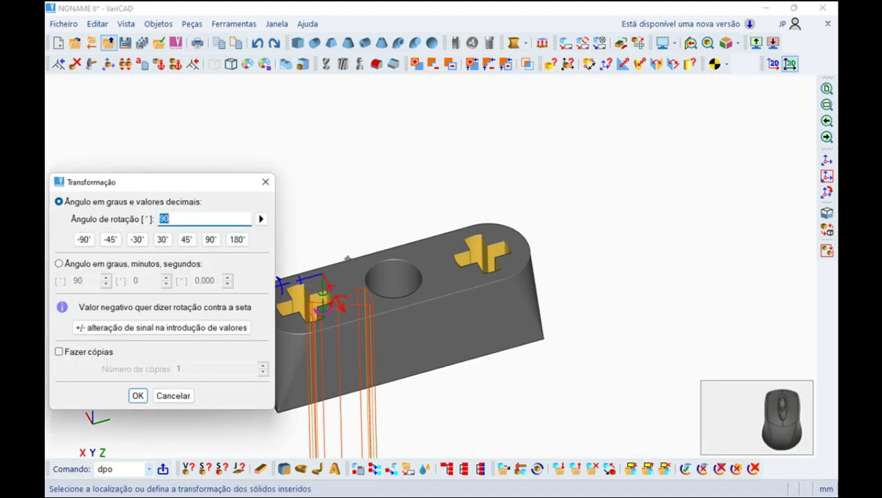
pyautogui.click(144, 404)
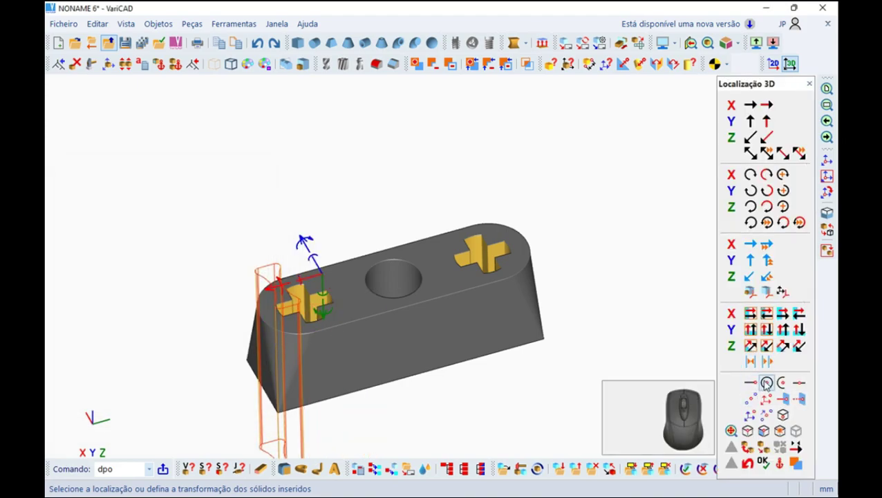
pyautogui.click(313, 264)
pyautogui.click(313, 263)
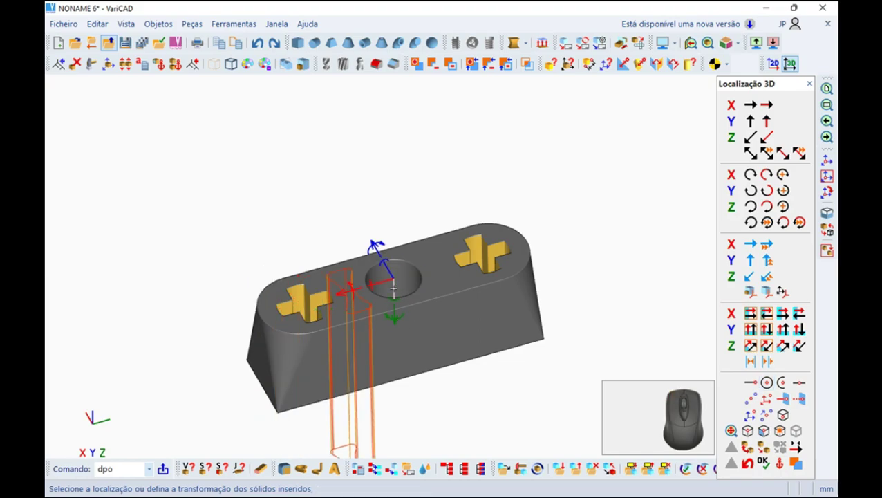
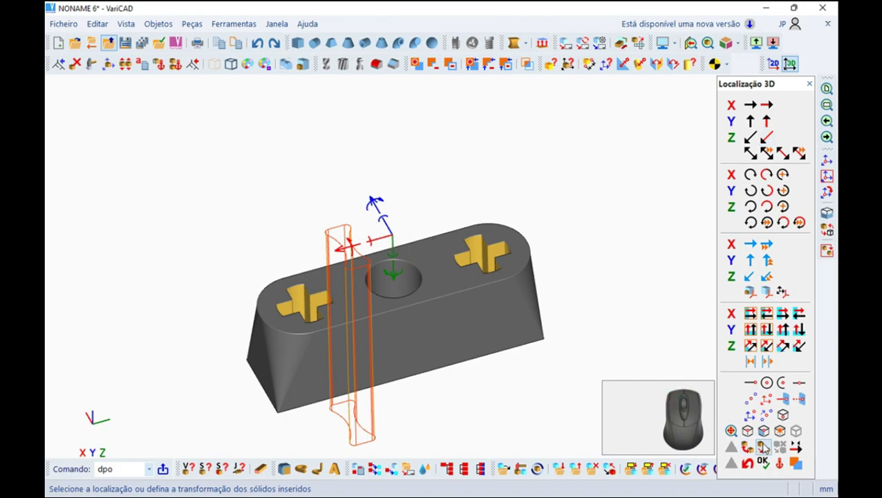
# Place the first pin left of the centre hole and a second one to its right.
pyautogui.click(765, 457)
pyautogui.click(766, 462)
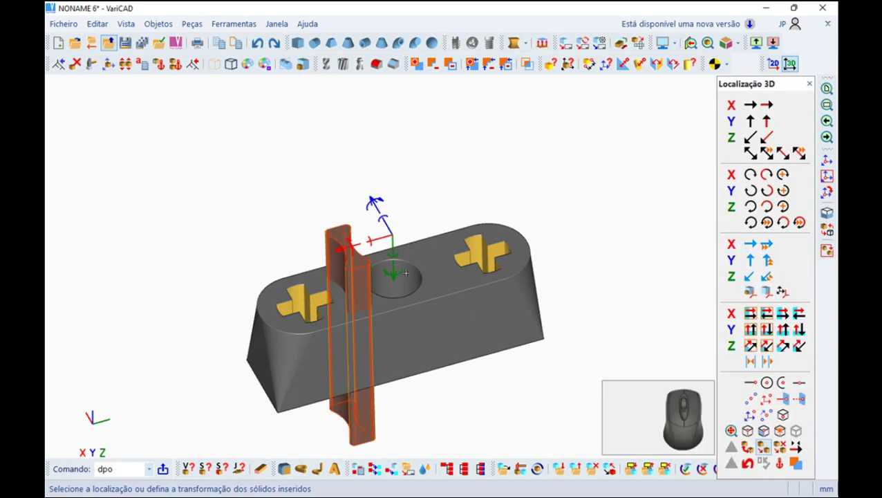
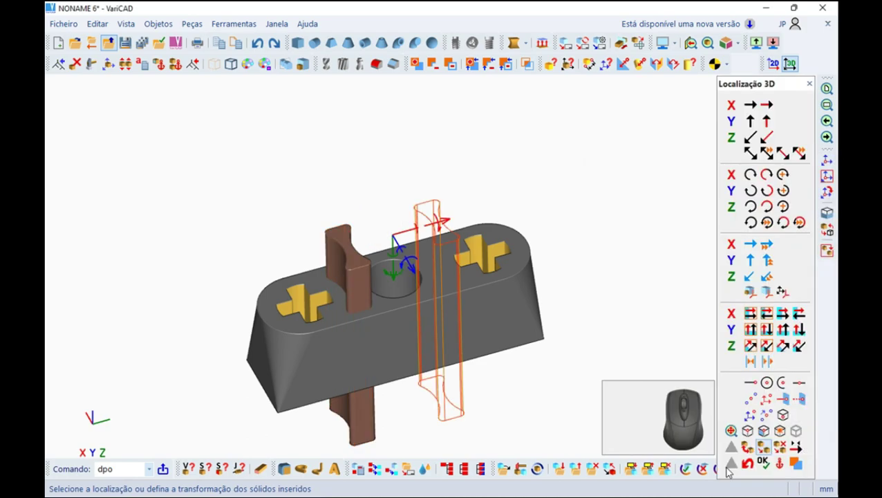
pyautogui.click(771, 468)
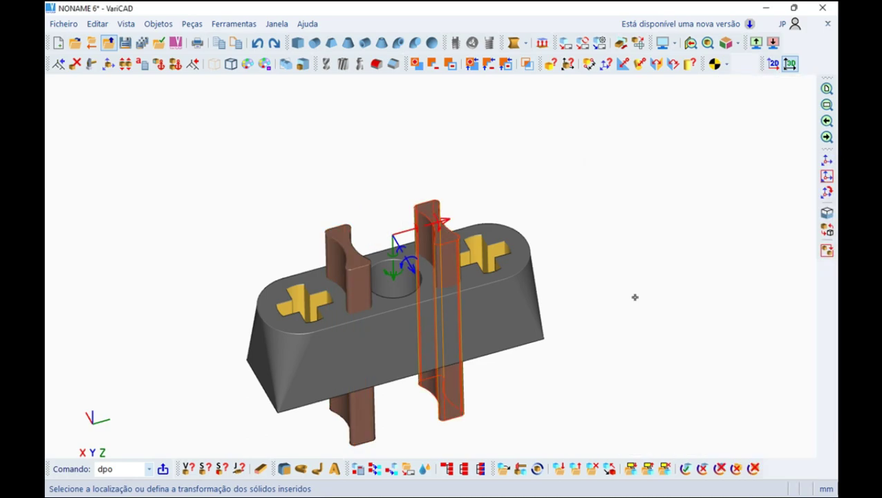
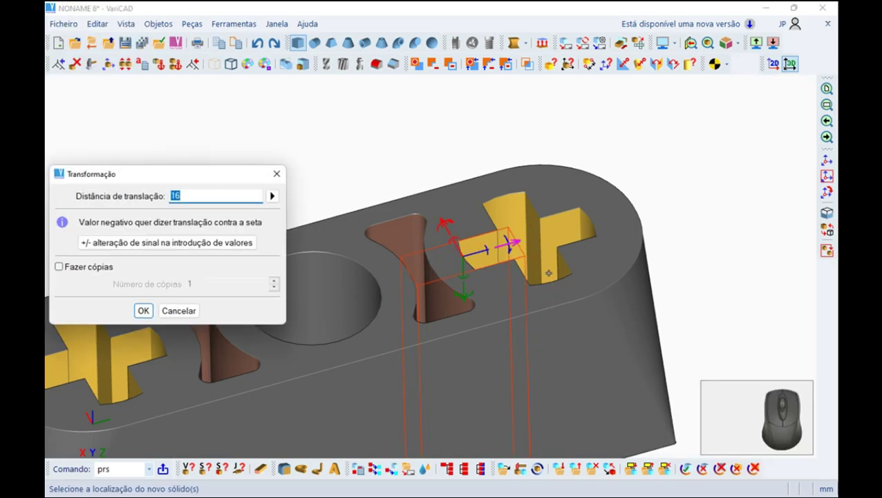
# Move the connecting box 16 units toward the right cross socket.
pyautogui.press('Return')
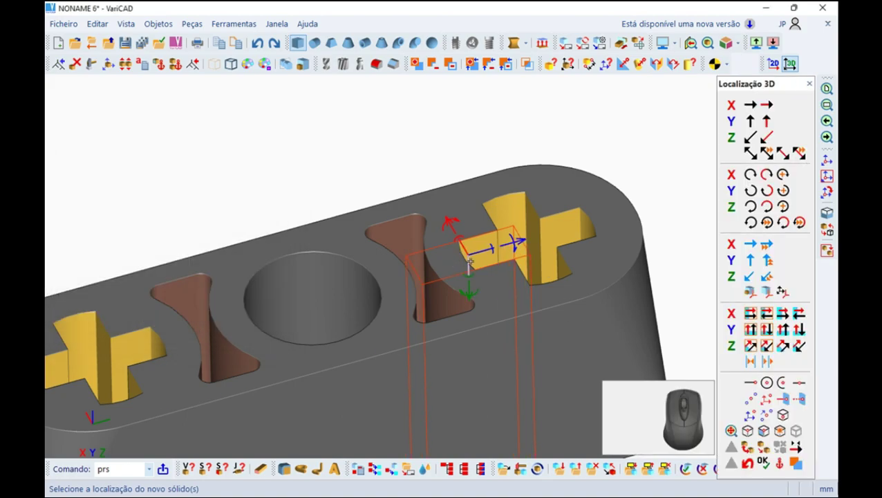
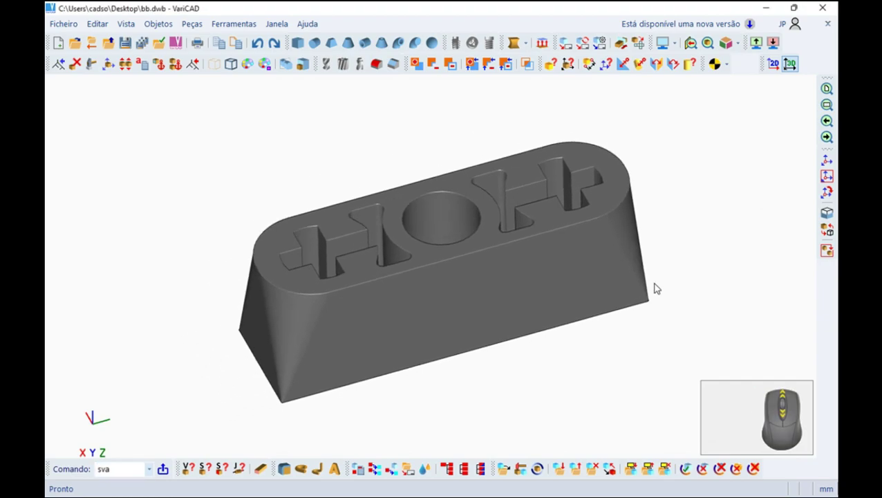
# Create a 20 × 1.6 × 4 leg box and snap it to the block's lower end with Gancho 3D.
pyautogui.moveTo(679, 302); pyautogui.dragTo(243, 26)
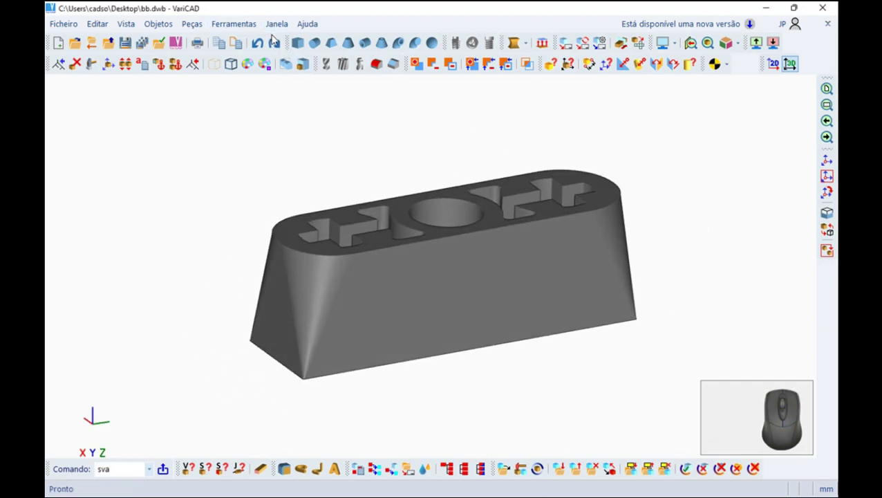
pyautogui.click(297, 47)
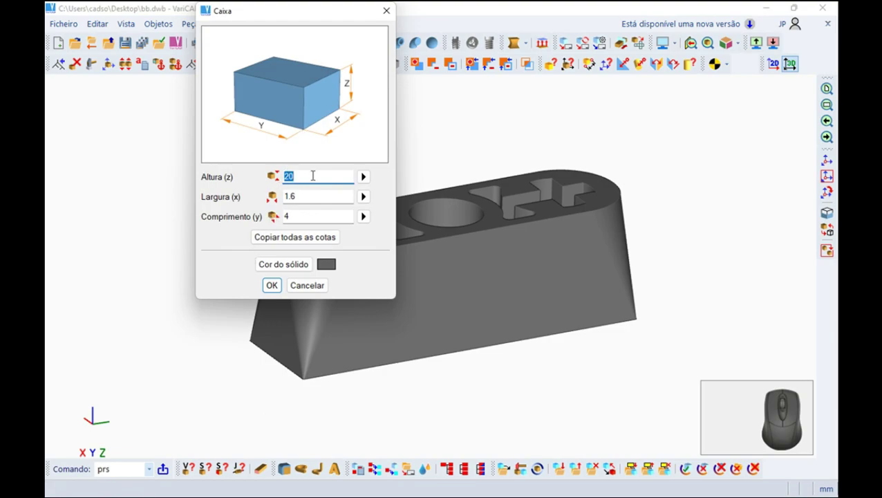
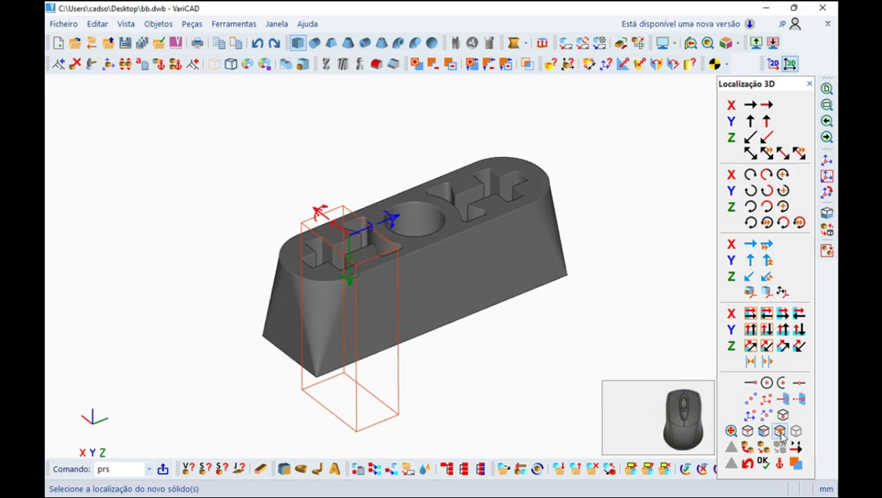
pyautogui.click(324, 218)
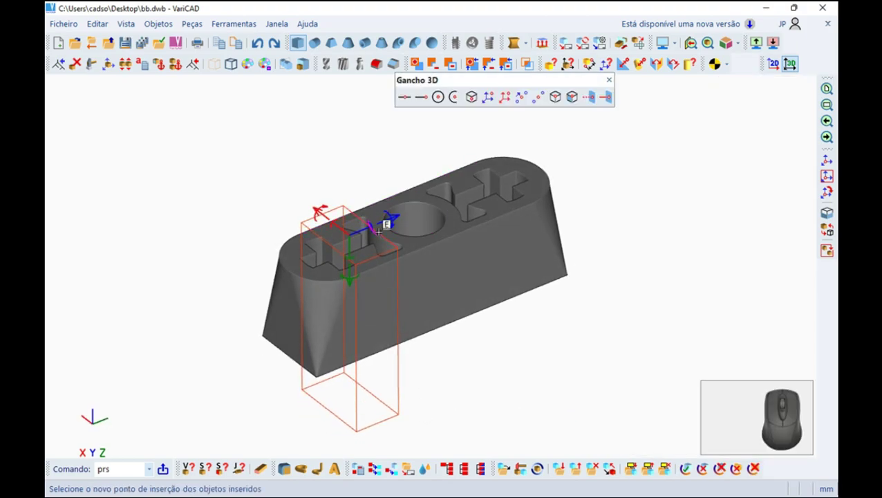
pyautogui.click(325, 218)
pyautogui.click(346, 209)
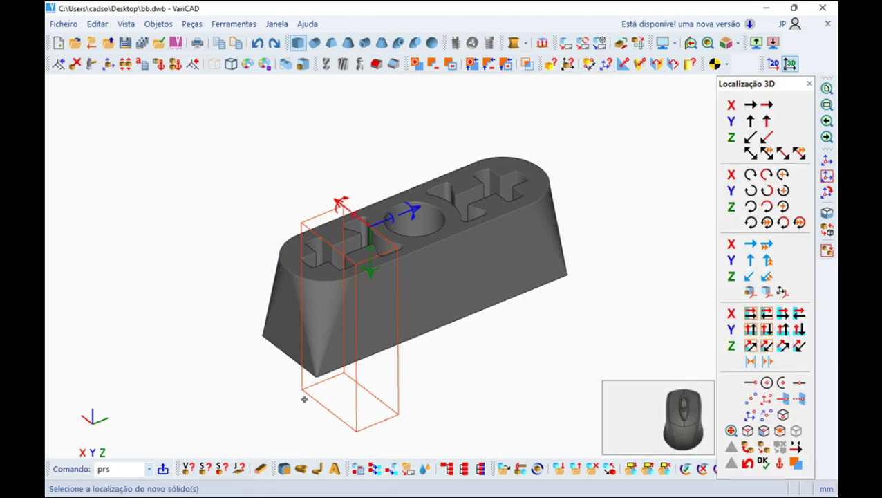
pyautogui.click(345, 209)
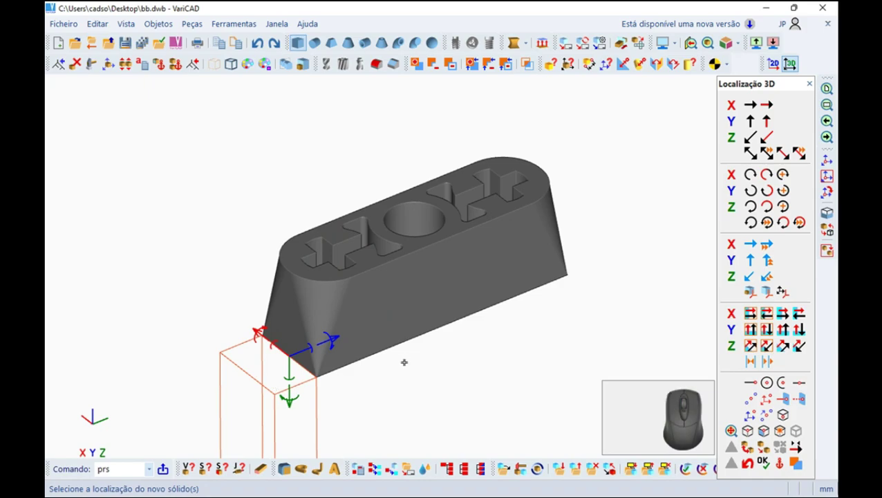
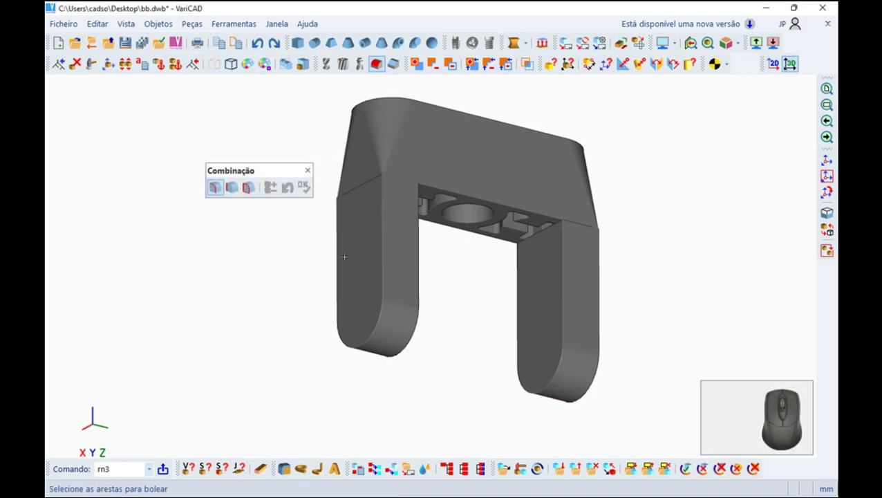
# Join a leg to the block with the union command and check the U-shape from below.
pyautogui.click(315, 172)
pyautogui.moveTo(311, 164); pyautogui.dragTo(365, 306)
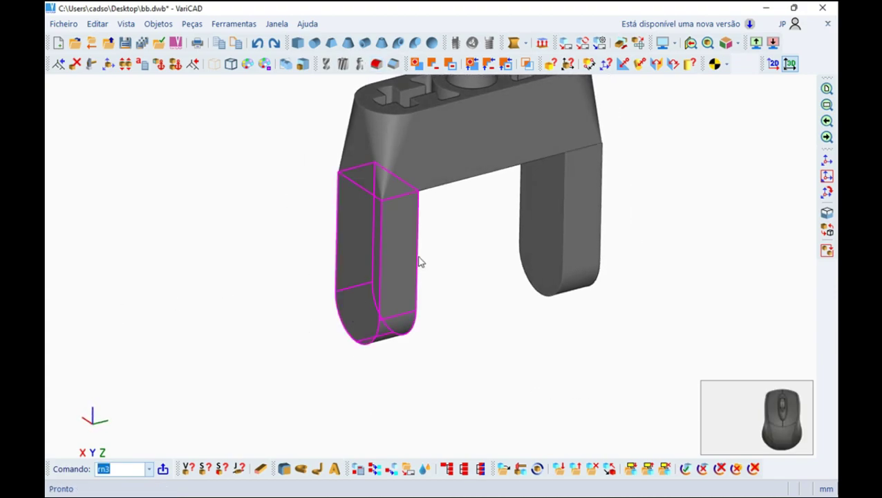
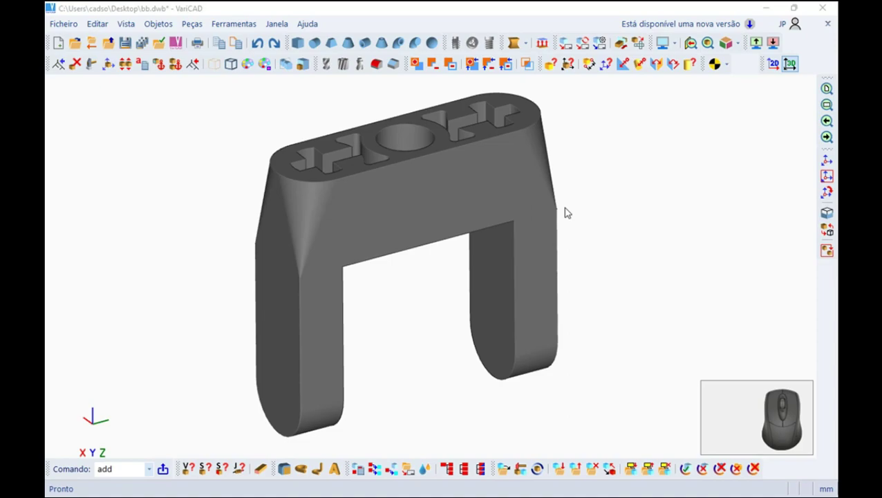
# Define a 4.8 mm hole, 40 deep with a 0.8/6.4 recess, centred on a leg's end circle.
pyautogui.moveTo(589, 227); pyautogui.dragTo(577, 212)
pyautogui.scroll(3)
pyautogui.middleClick(592, 223)
pyautogui.moveTo(640, 222); pyautogui.dragTo(430, 197)
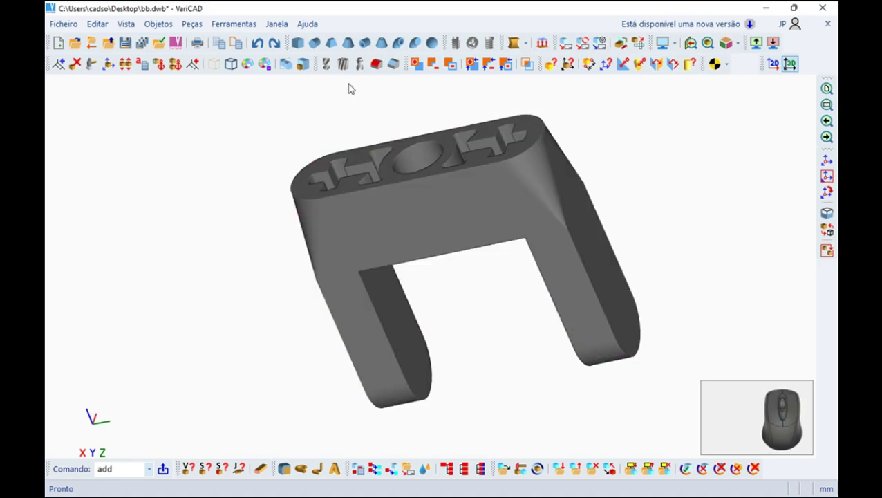
pyautogui.click(333, 67)
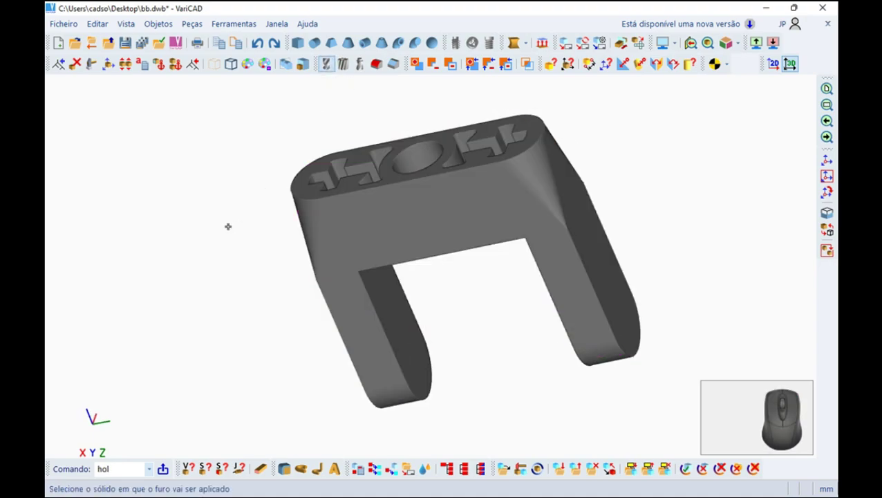
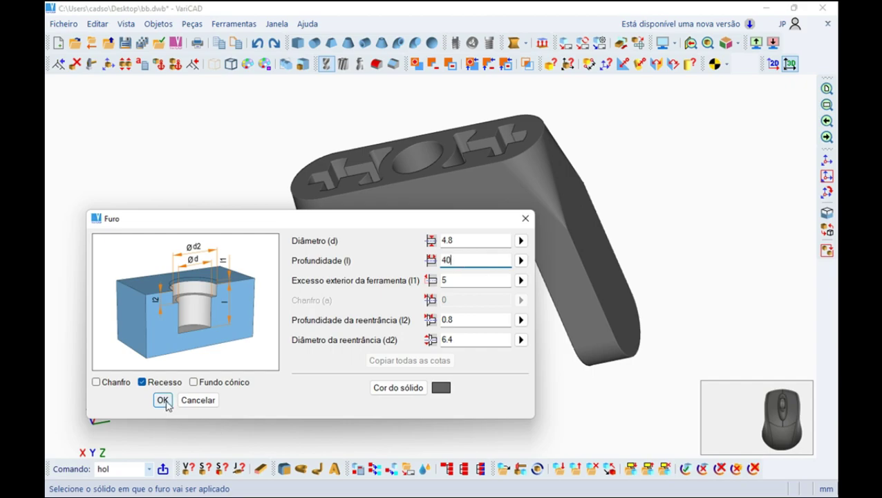
pyautogui.click(172, 407)
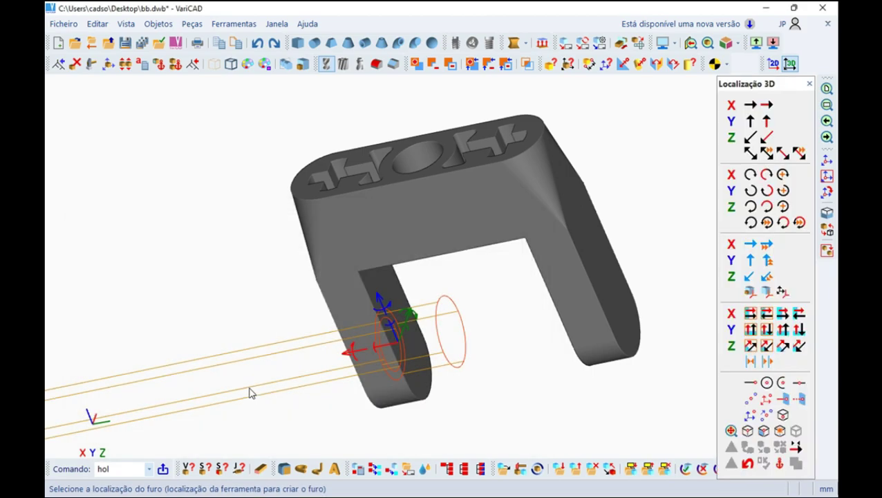
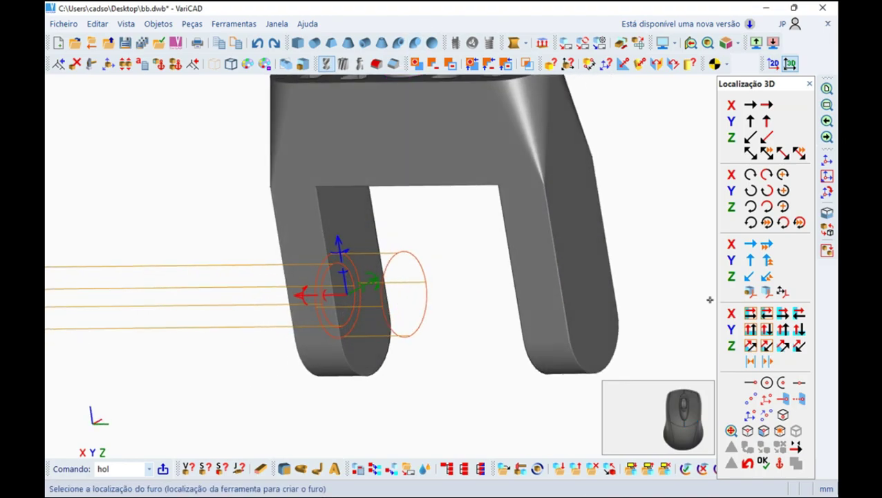
pyautogui.click(773, 387)
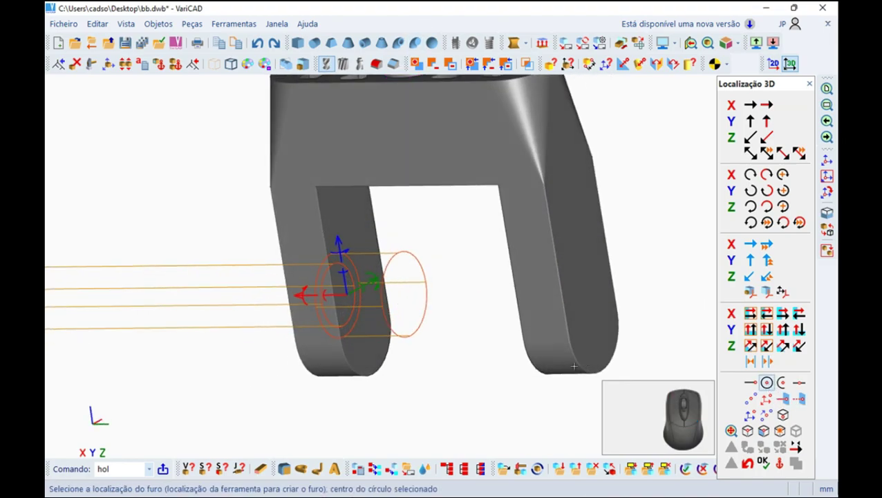
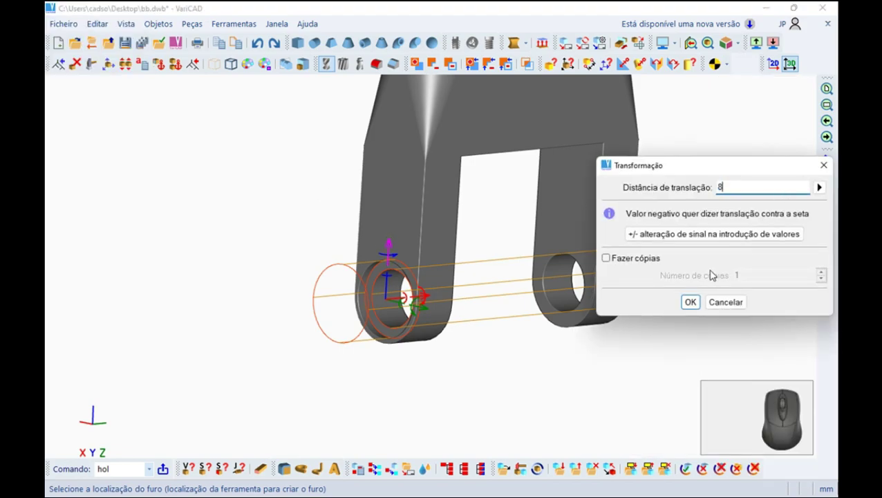
# Offset the second hole 8 mm along the leg, then shift the inserted grooved piece by -2.4.
pyautogui.click(697, 309)
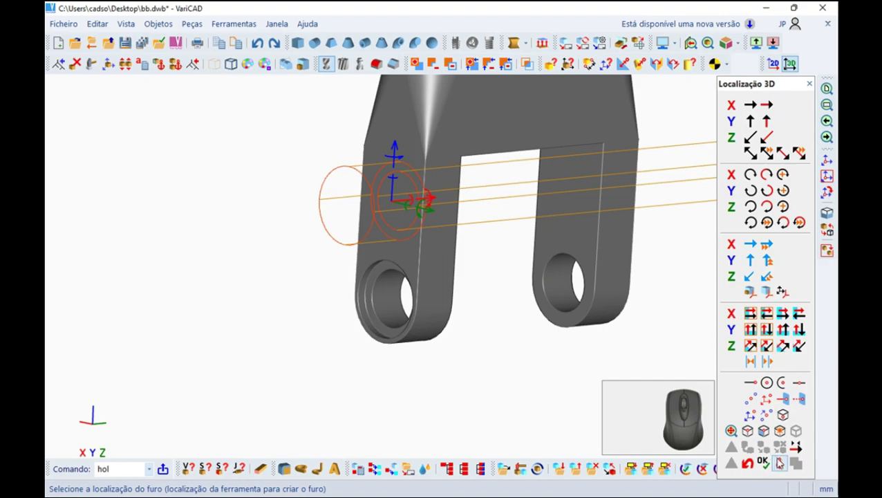
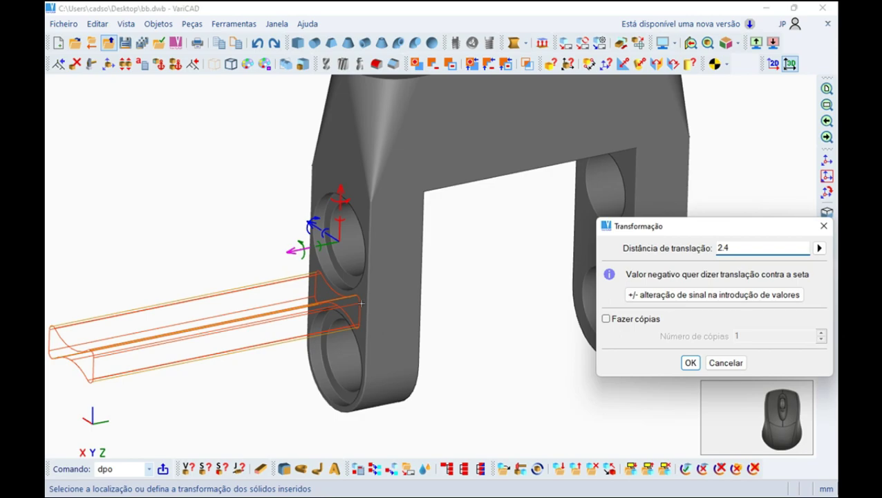
pyautogui.click(737, 300)
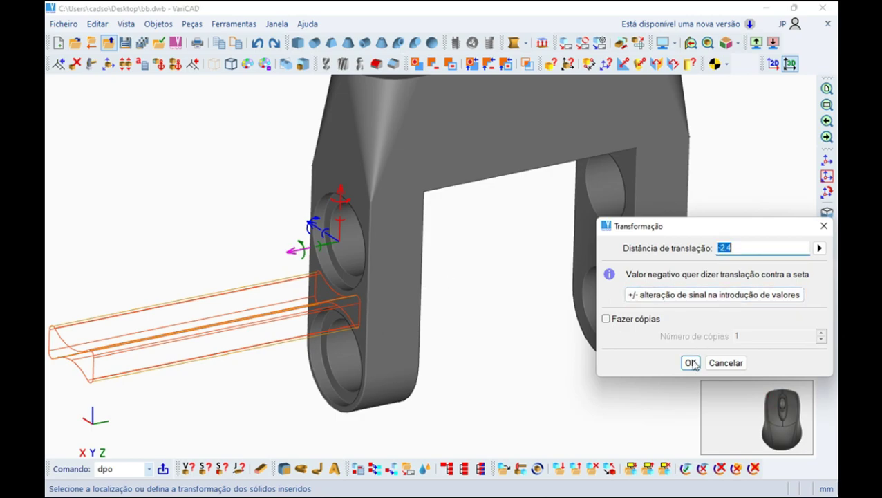
pyautogui.click(696, 369)
# Place the grooved piece at the right leg's hole and shift it by -2.4.
pyautogui.click(763, 449)
pyautogui.click(763, 466)
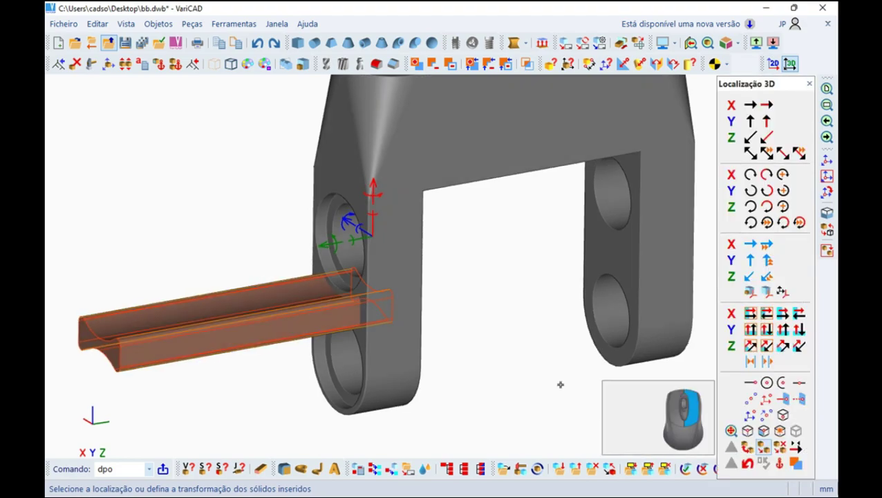
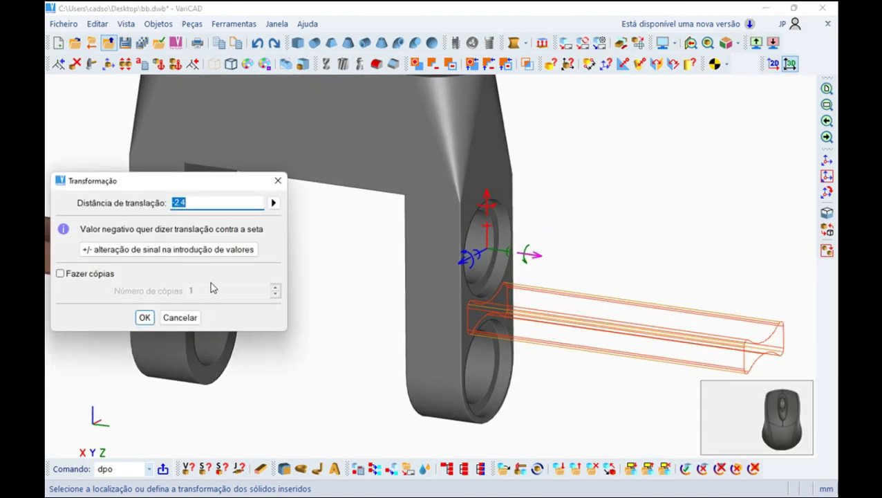
pyautogui.click(149, 320)
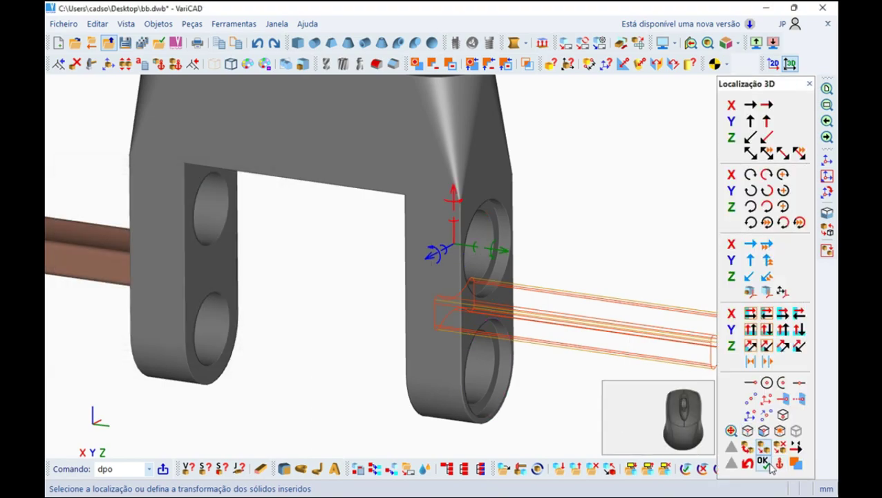
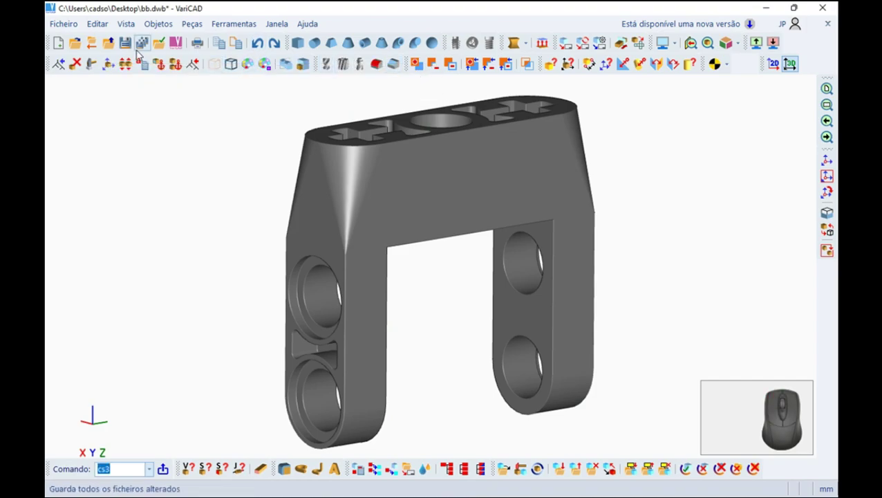
# Begin a new 15.6 × 7.2 × 4 box solid below the left leg.
pyautogui.click(137, 51)
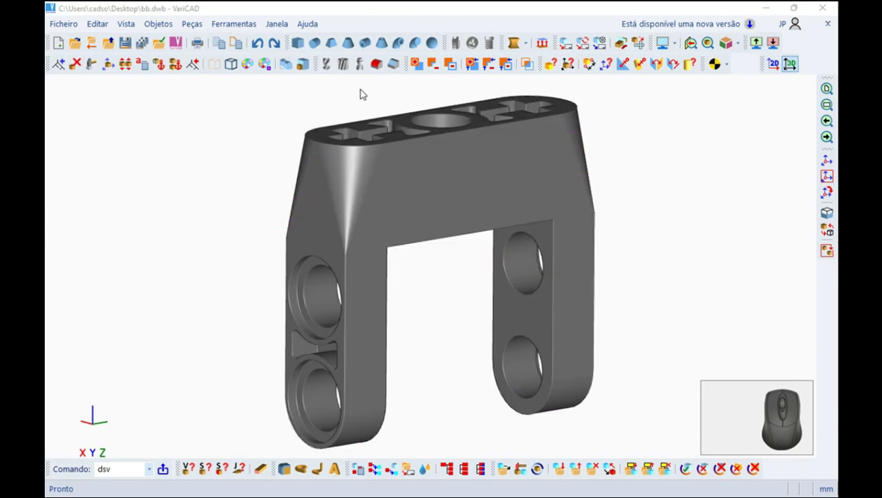
pyautogui.click(291, 43)
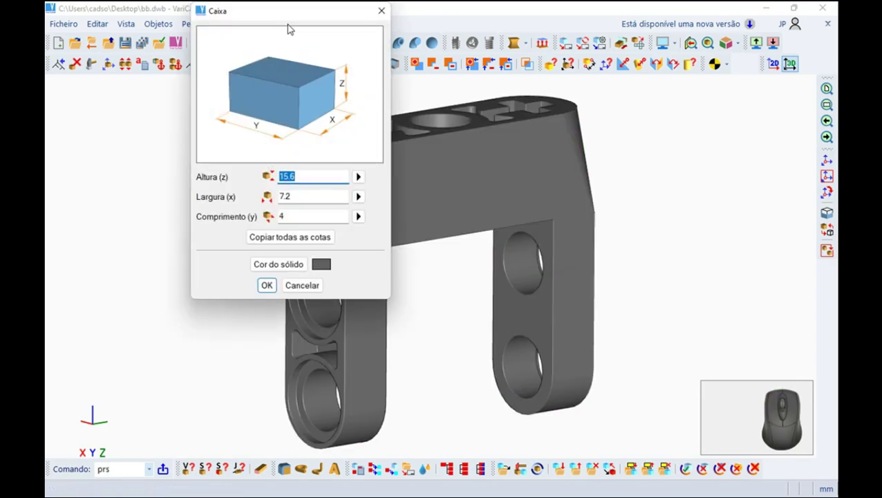
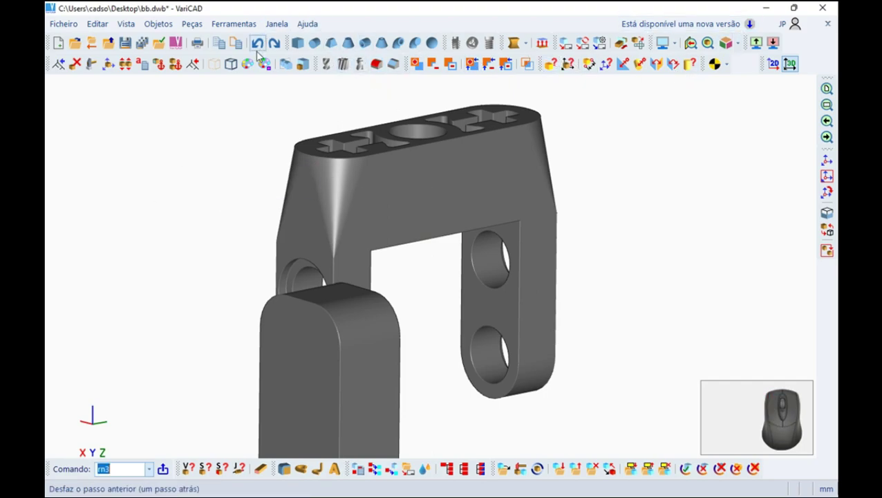
# Undo the box's edge rounding and restart the rn3 fillet on its end.
pyautogui.click(259, 46)
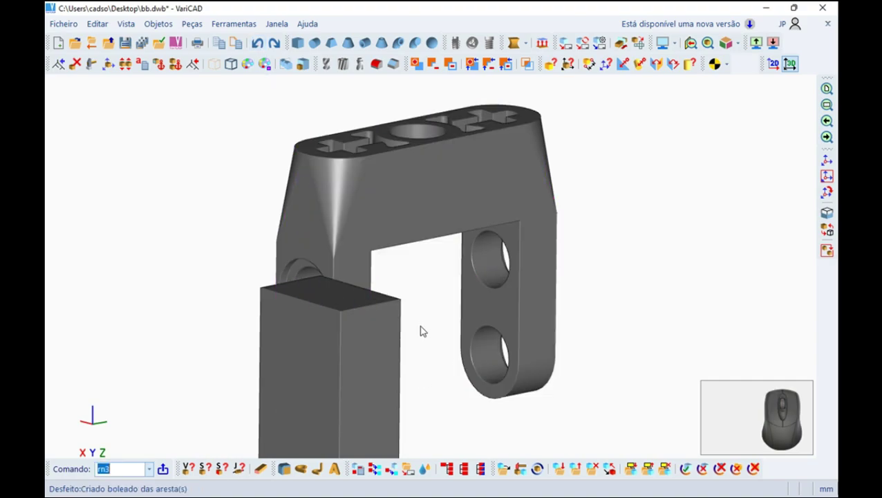
pyautogui.click(378, 69)
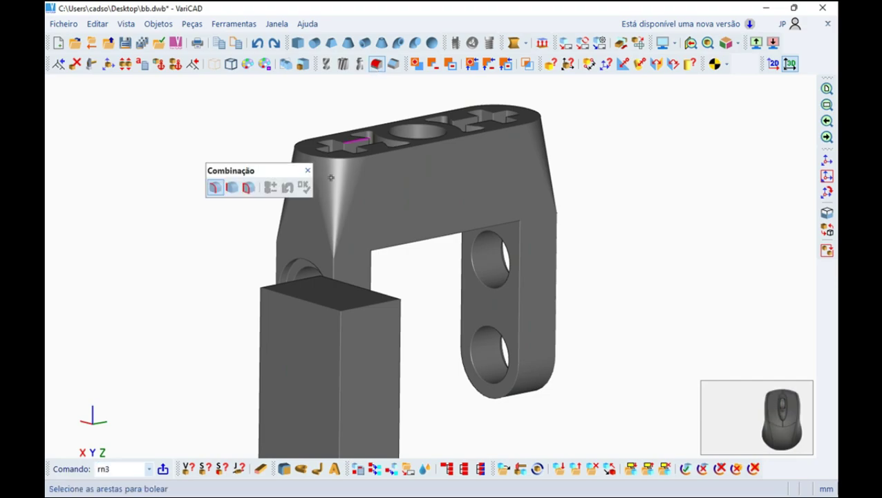
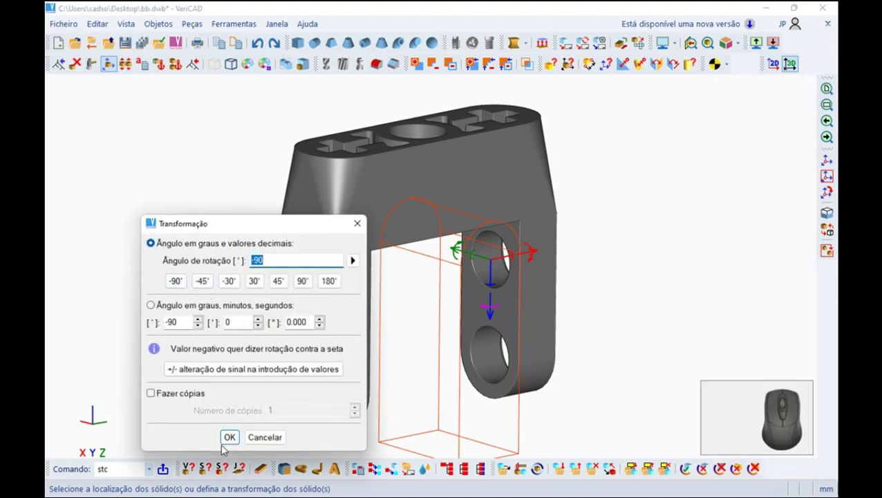
# Rotate the rounded box -90°, shift it -0.8 against the right leg, and position a new thin box.
pyautogui.click(231, 443)
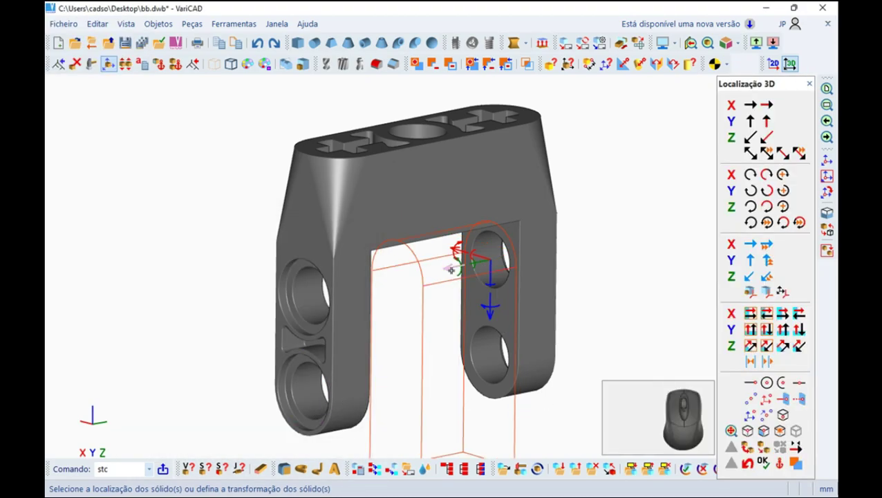
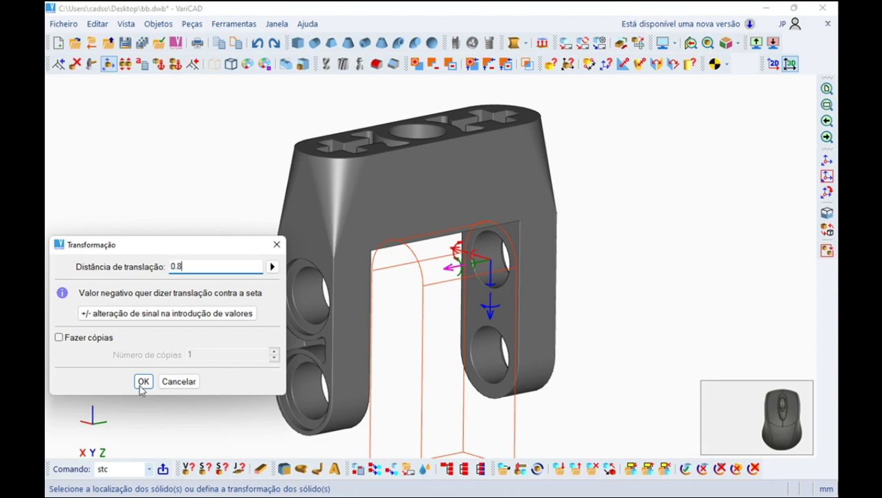
pyautogui.click(140, 386)
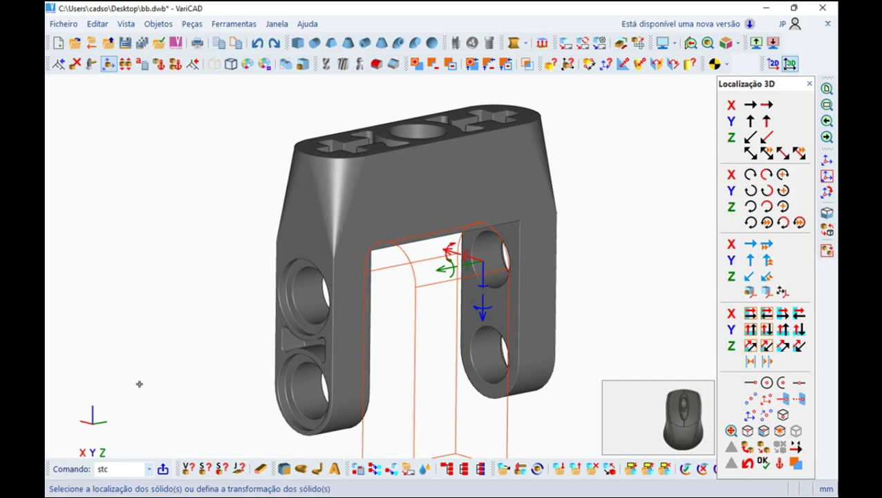
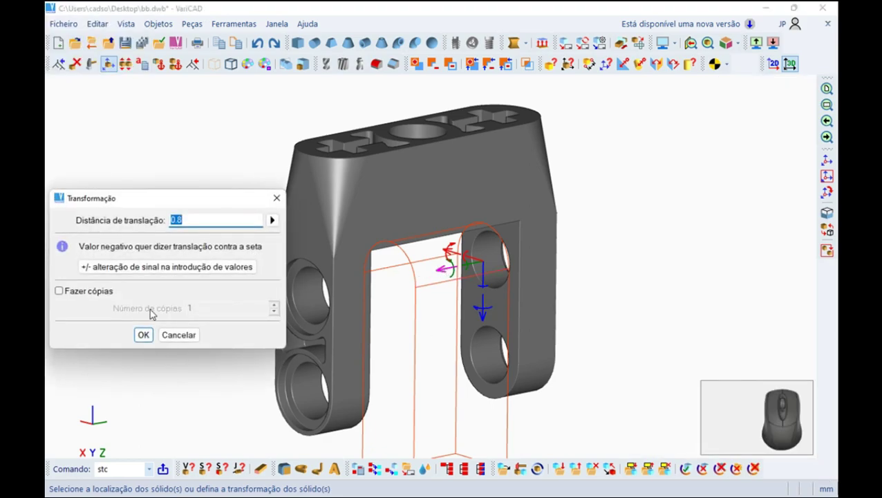
pyautogui.click(154, 268)
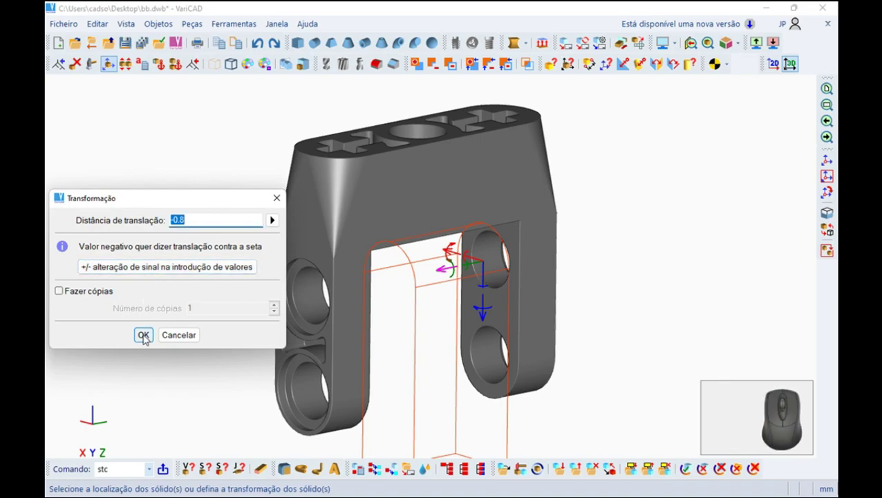
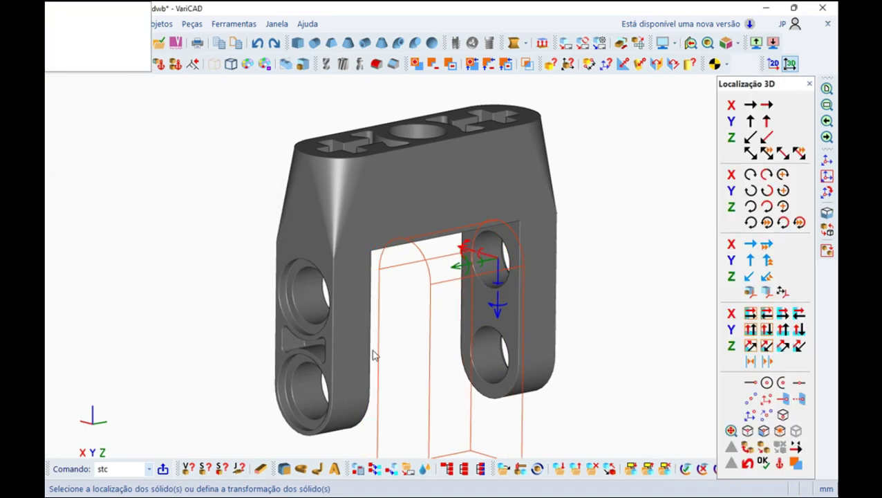
pyautogui.click(765, 447)
pyautogui.click(759, 463)
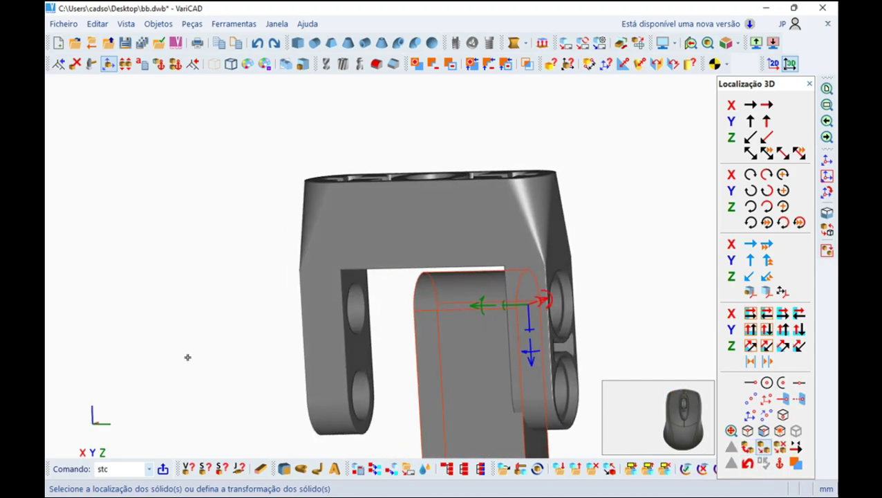
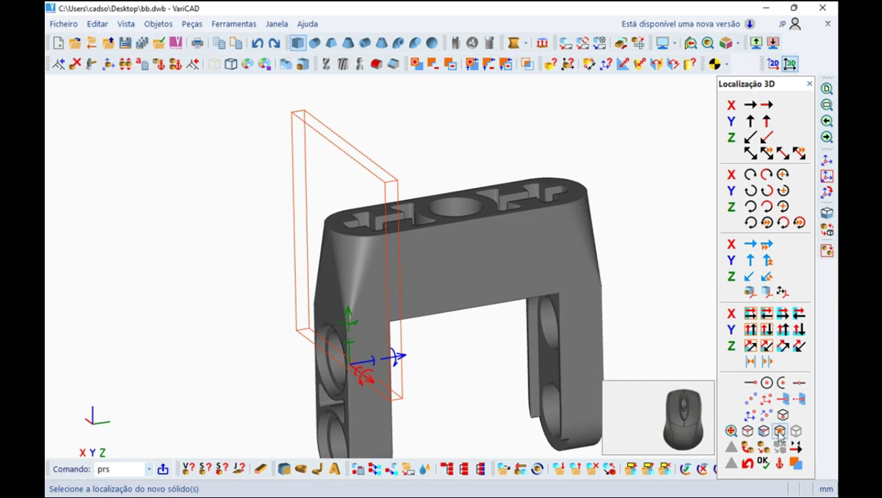
# Round the thin plate's top edge at a 3.2 radius with rn3.
pyautogui.scroll(3)
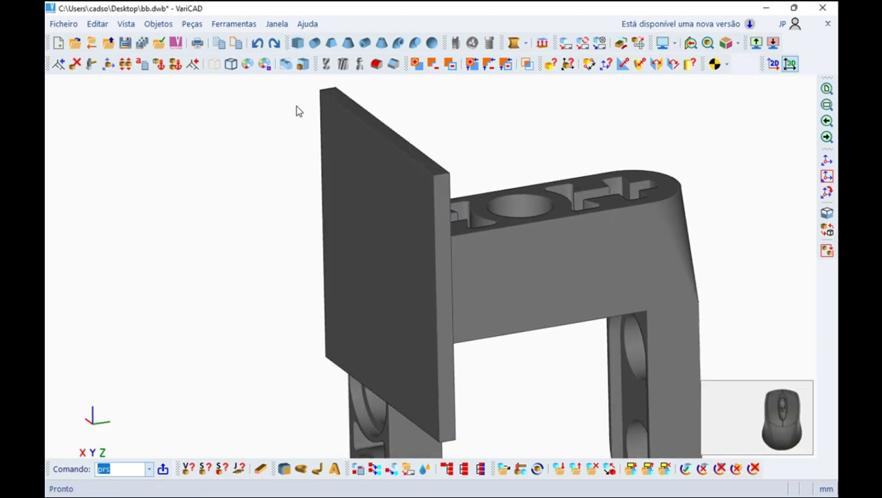
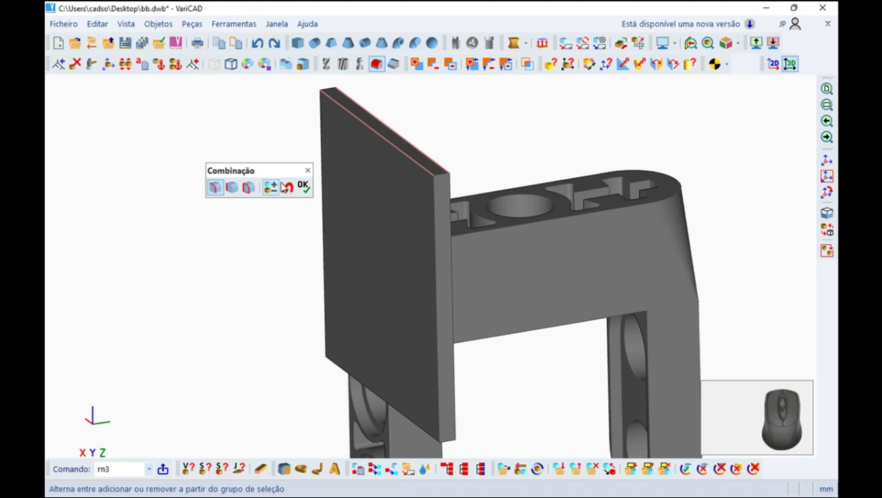
pyautogui.click(305, 191)
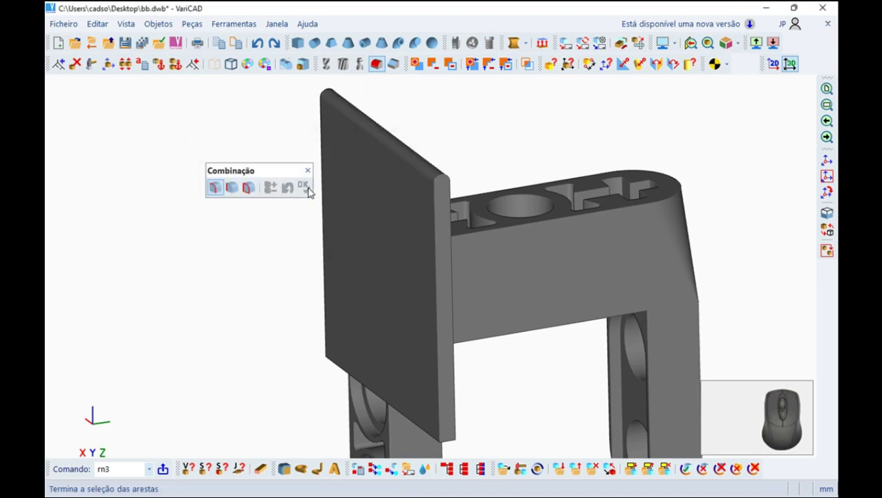
pyautogui.click(318, 173)
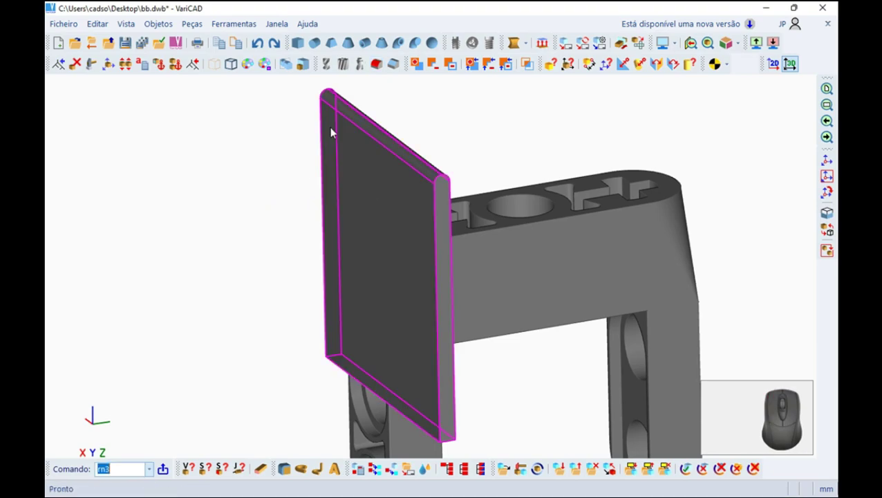
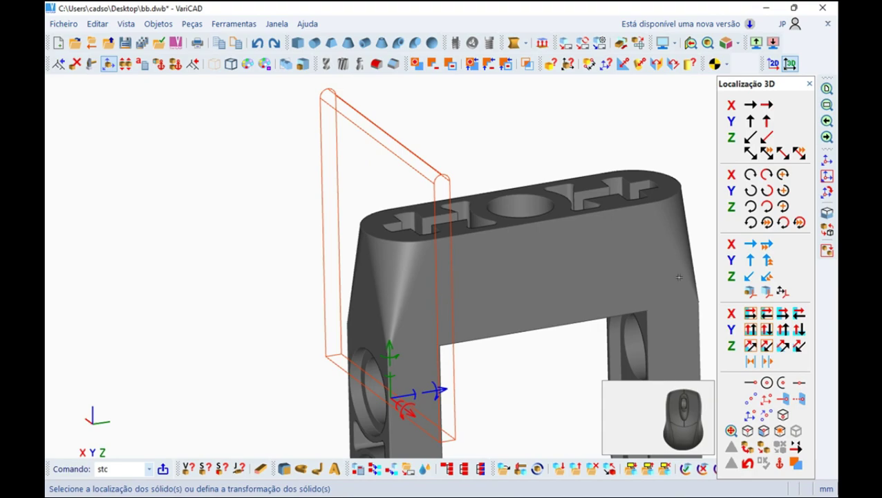
# Select the rounded plate for transform and choose a new insertion point at the hole.
pyautogui.click(773, 431)
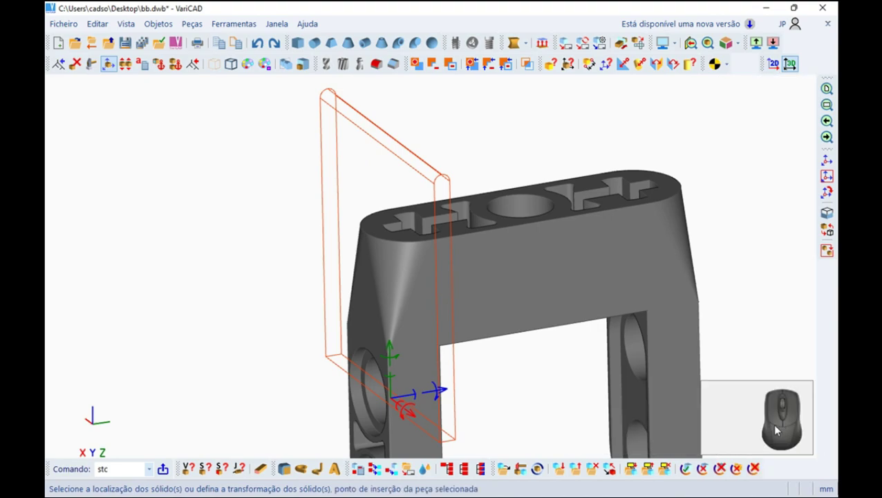
pyautogui.press('Escape')
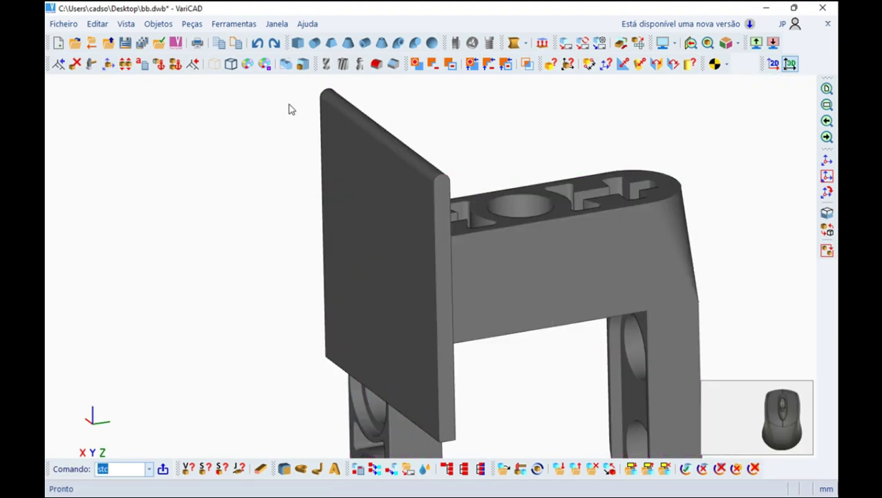
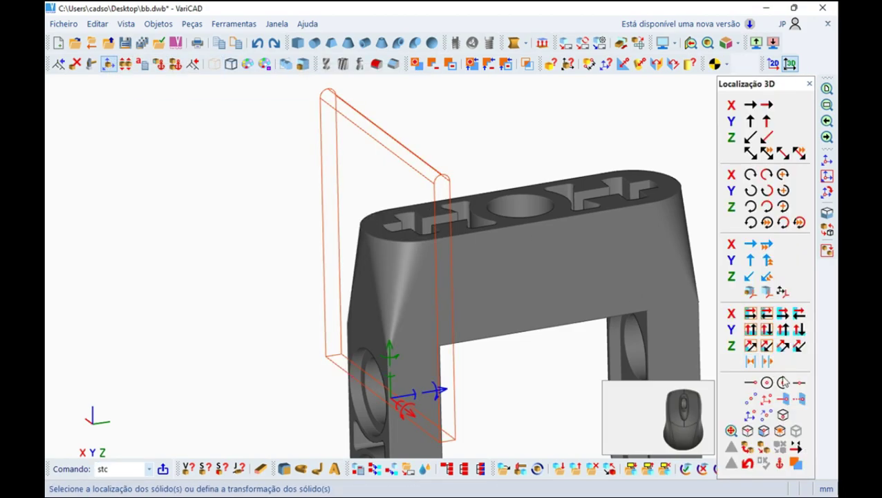
pyautogui.click(786, 435)
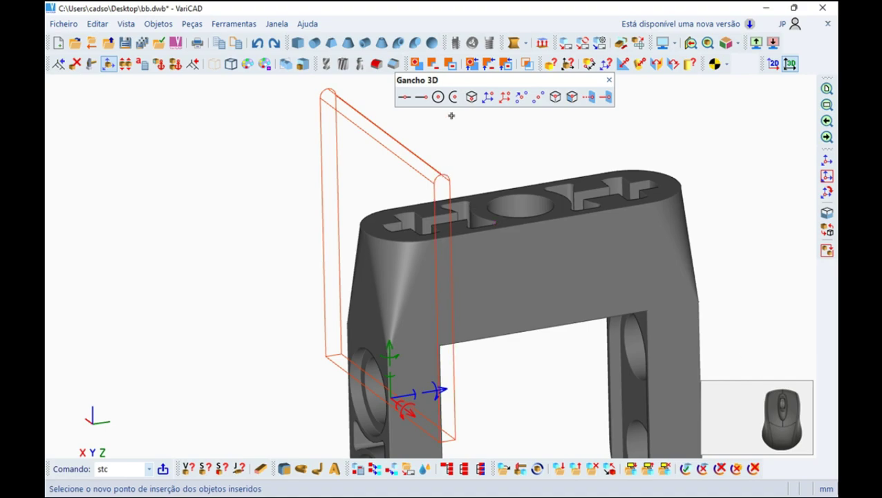
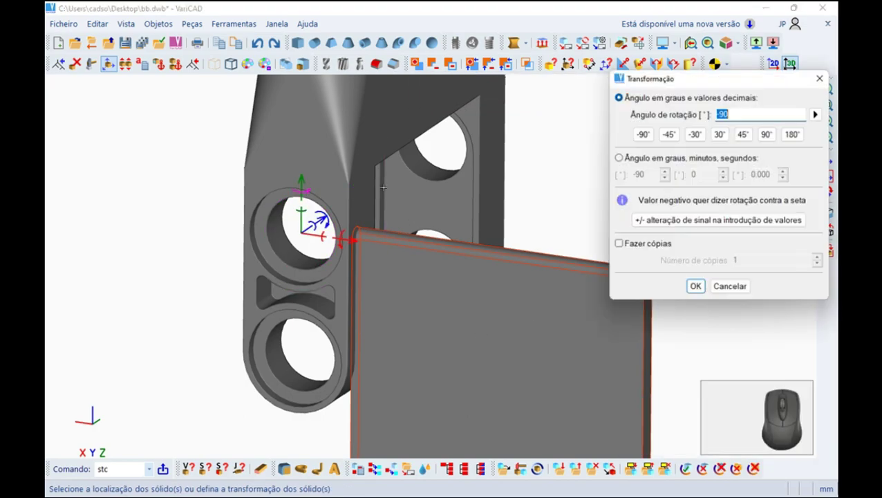
# Turn the plate -90° and place it at the leg hole's centre.
pyautogui.click(804, 142)
pyautogui.click(707, 294)
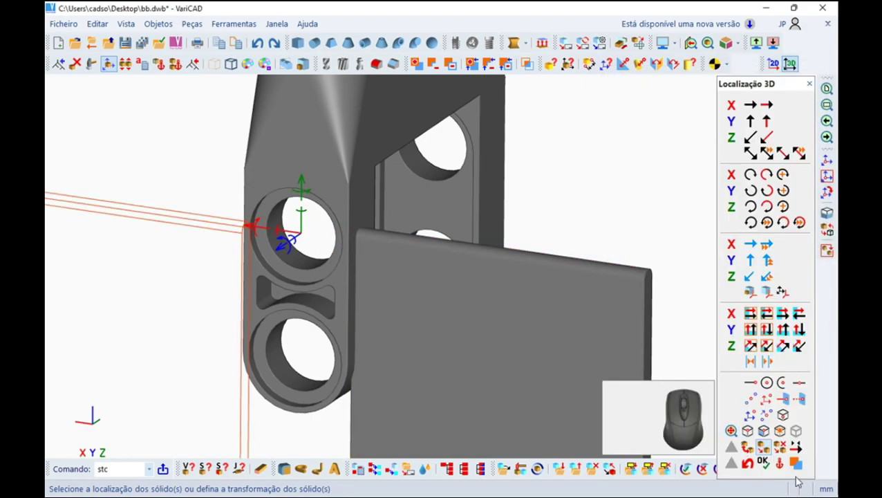
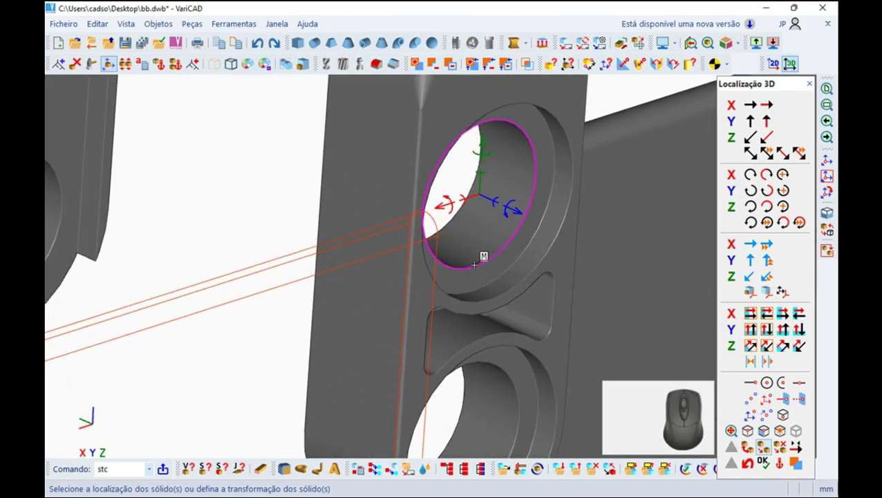
pyautogui.click(768, 465)
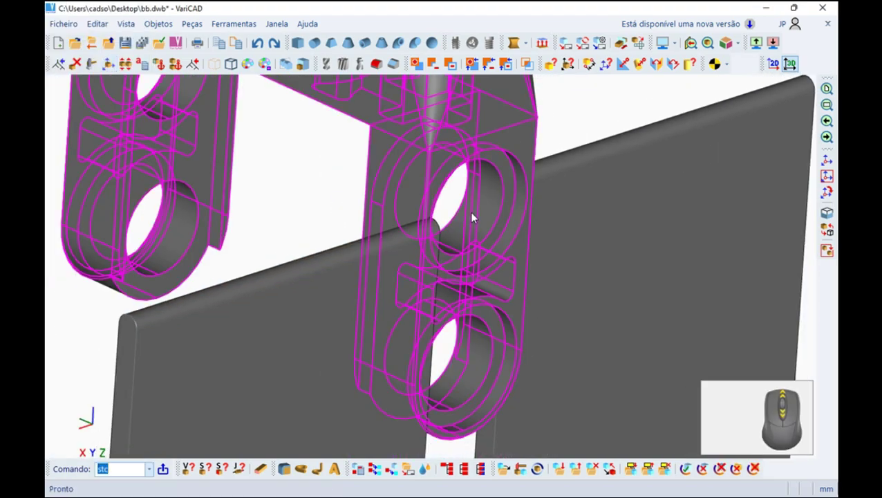
pyautogui.moveTo(528, 233); pyautogui.dragTo(781, 200)
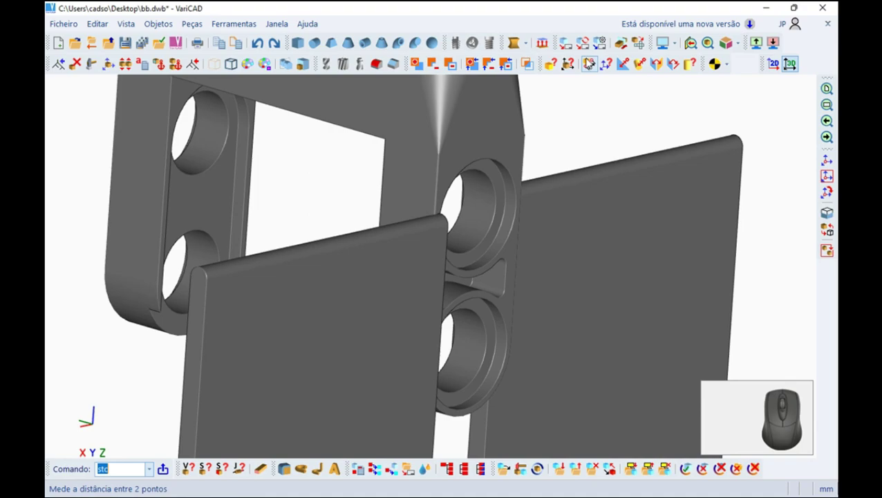
# Measure the 2-unit offset between the plates and translate the moving plate by 2.
pyautogui.click(587, 66)
pyautogui.click(442, 101)
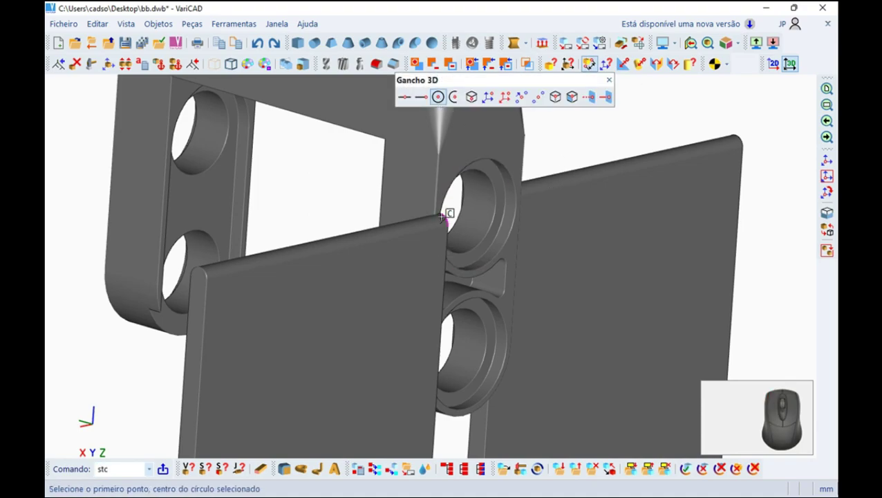
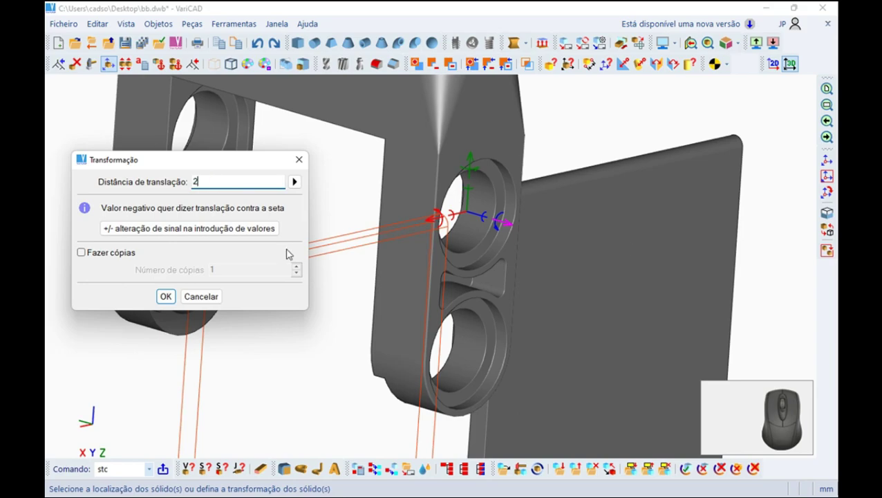
pyautogui.click(251, 233)
pyautogui.click(169, 298)
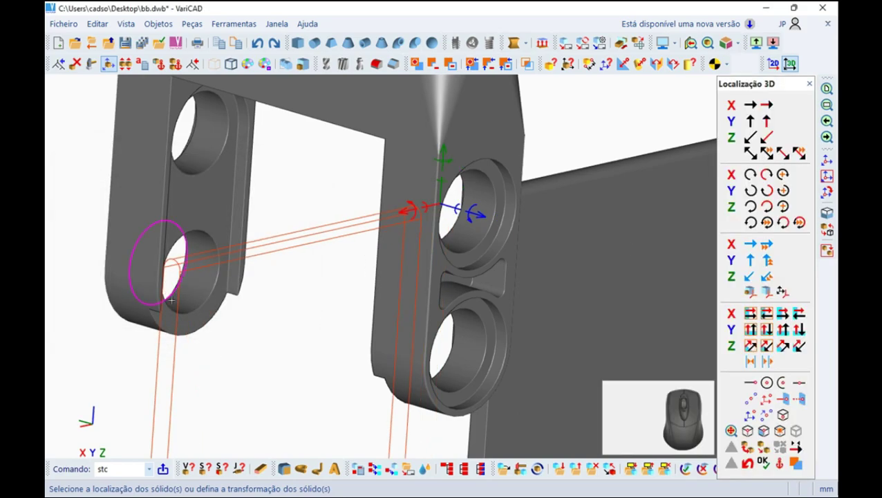
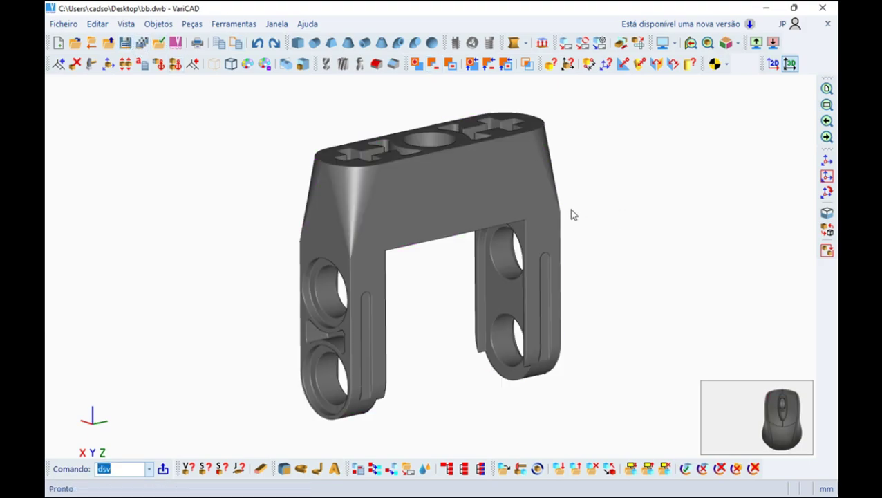
# Start a 12×12×12 box, snap it to the right leg's lower hole with a -0.8 translation distance.
pyautogui.moveTo(574, 212); pyautogui.dragTo(422, 152)
pyautogui.click(307, 46)
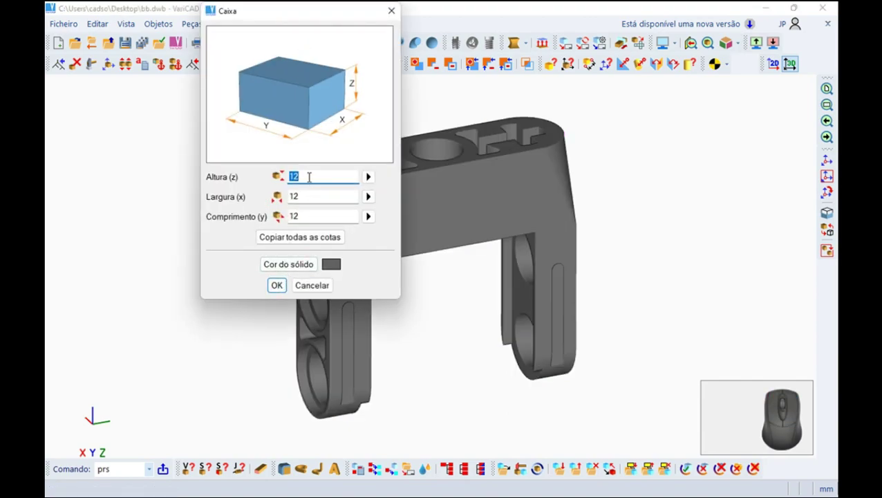
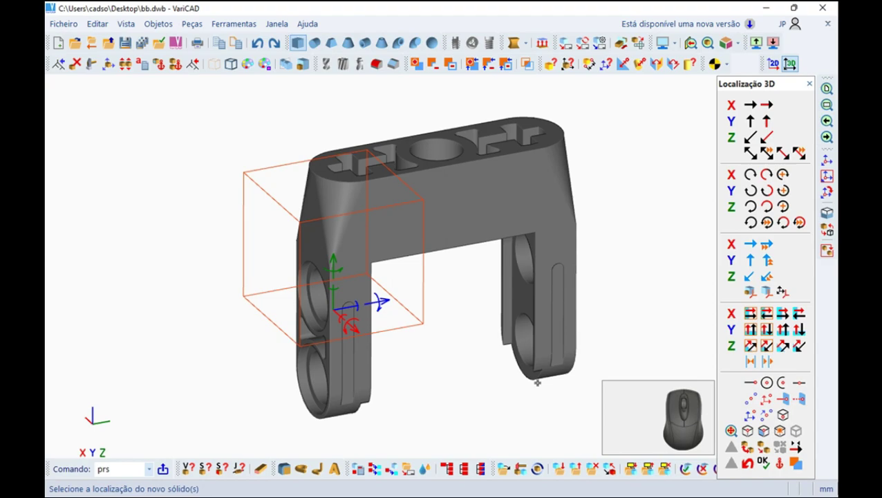
pyautogui.click(784, 435)
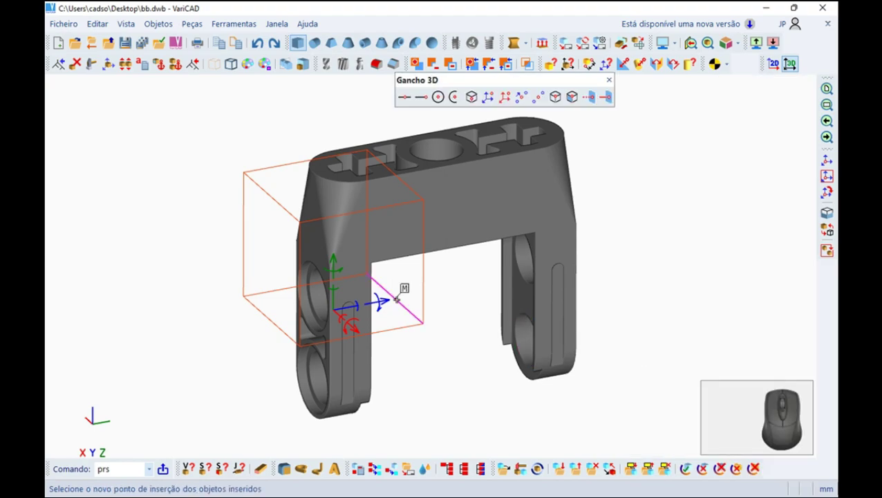
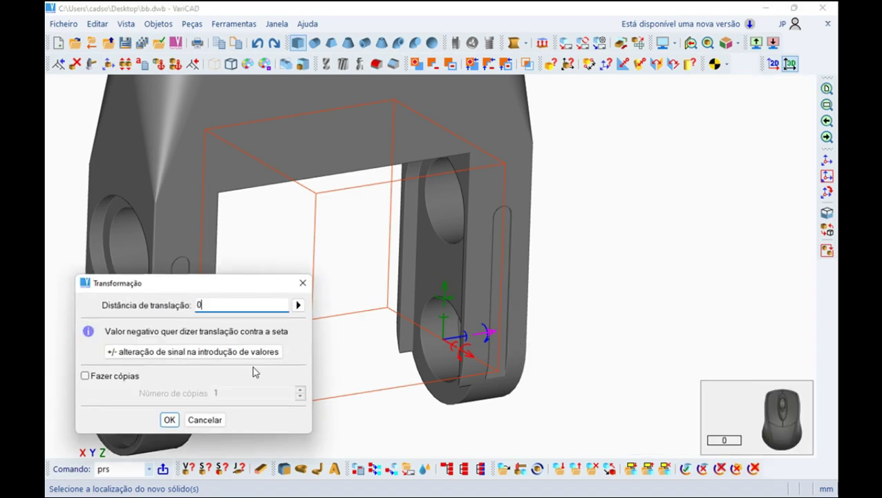
pyautogui.click(210, 352)
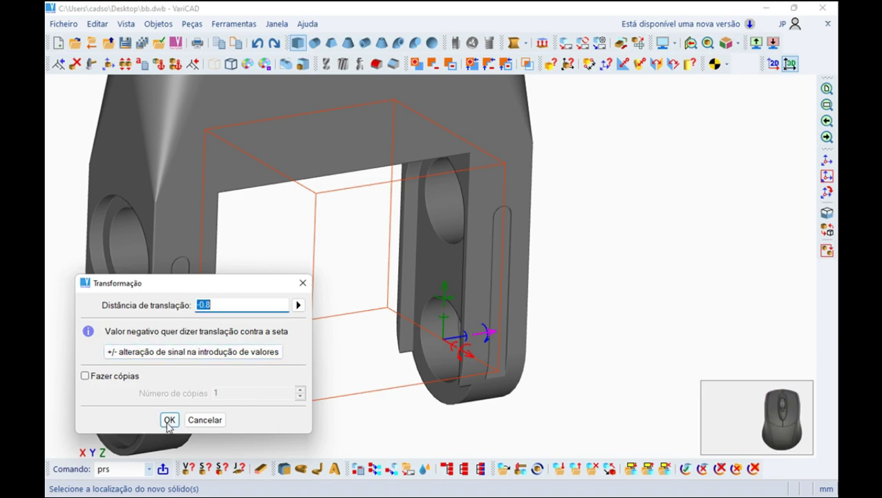
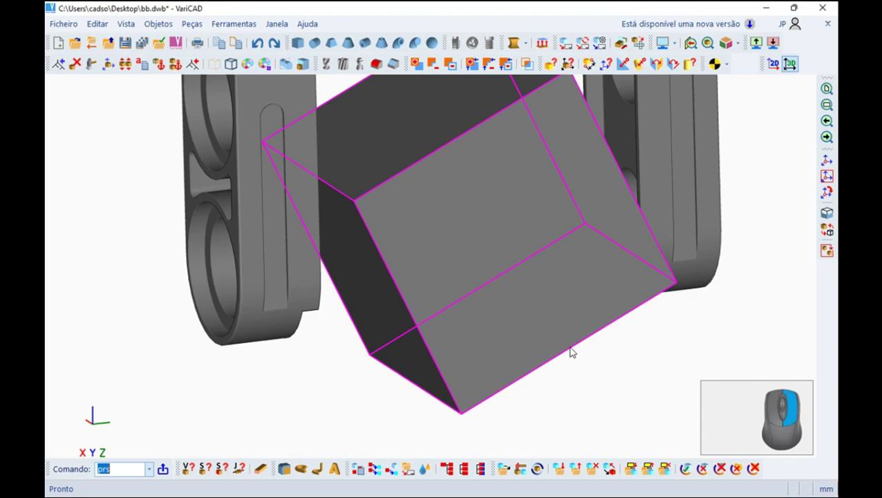
# Orbit and zoom to inspect the tilted cube set between the beam's legs.
pyautogui.scroll(3)
pyautogui.moveTo(507, 359); pyautogui.dragTo(421, 347)
# Begin mirroring with copy enabled, defining the mirror plane by three points ('Por 3 pontos').
pyautogui.middleClick(382, 364)
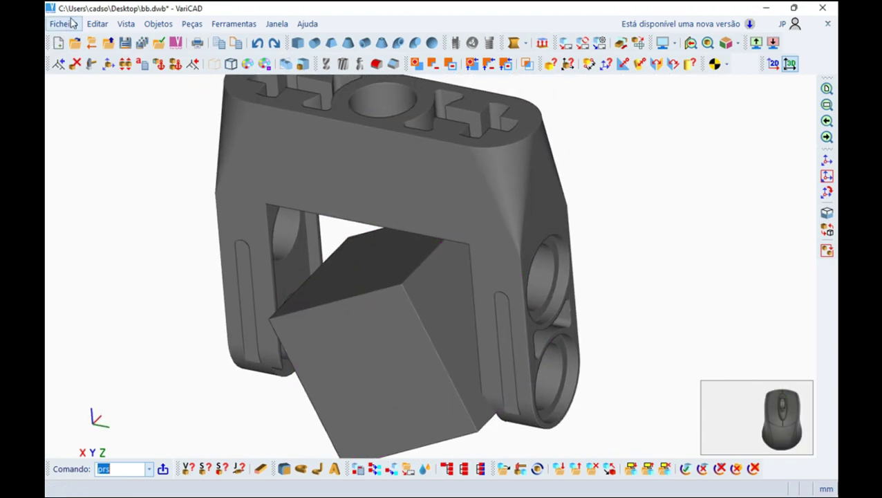
pyautogui.click(103, 24)
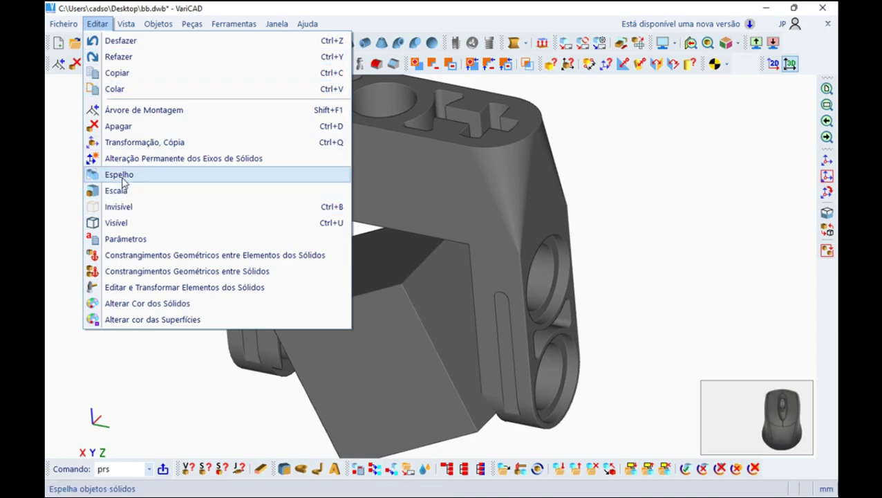
pyautogui.click(128, 180)
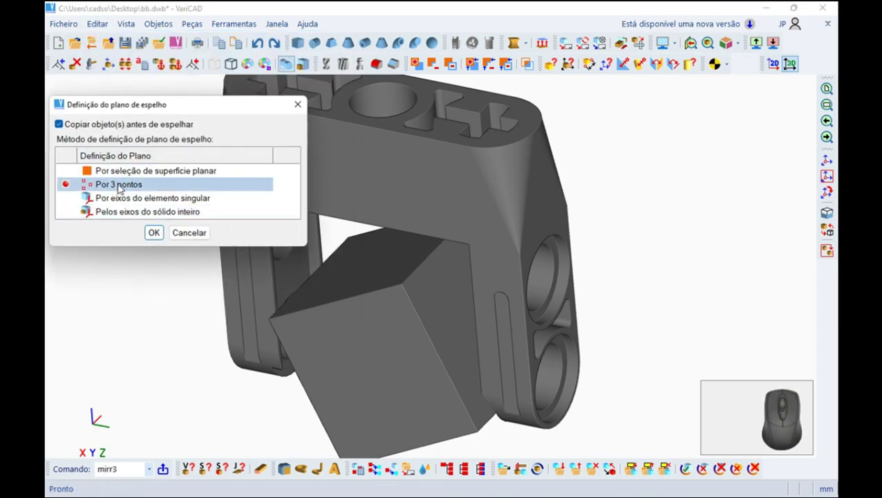
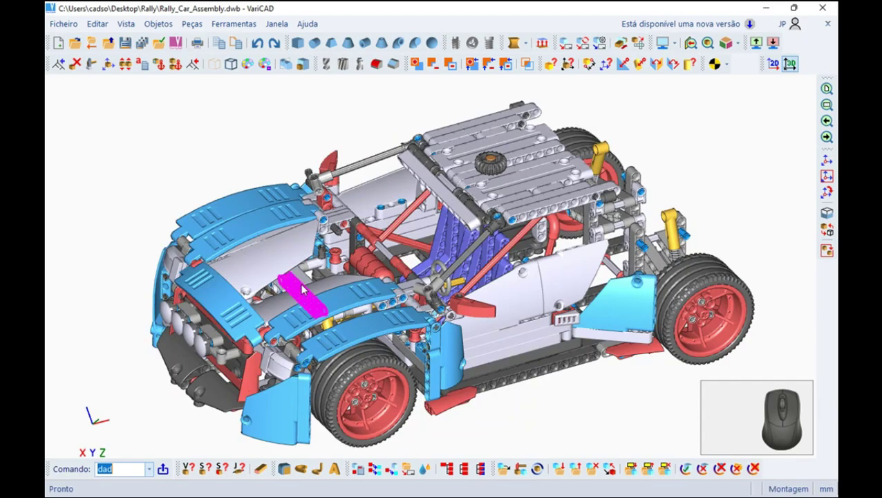
# Make all hidden parts of the rally car visible again around the seats and rear suspension.
pyautogui.moveTo(409, 361); pyautogui.dragTo(390, 309)
pyautogui.moveTo(364, 248); pyautogui.dragTo(392, 238)
pyautogui.moveTo(383, 262); pyautogui.dragTo(377, 201)
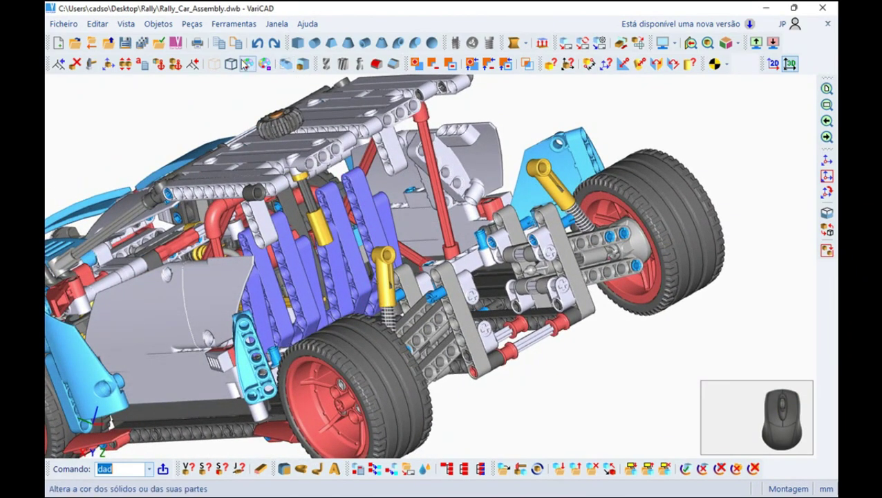
pyautogui.click(491, 259)
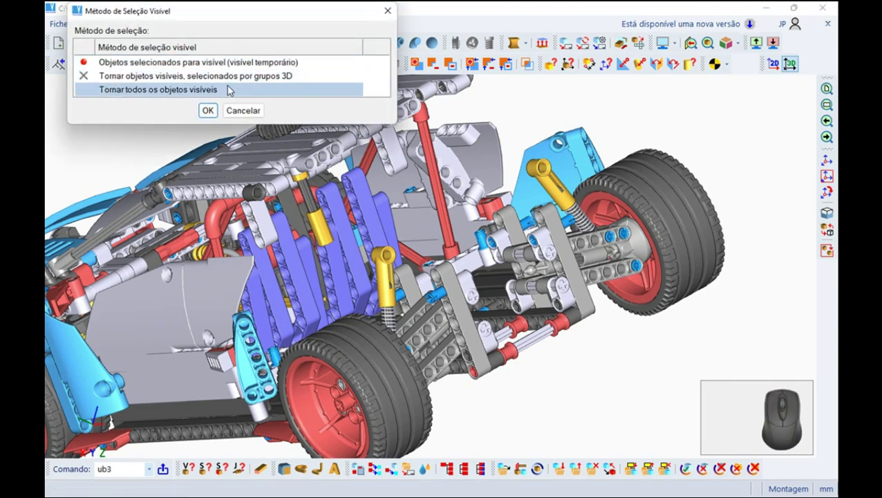
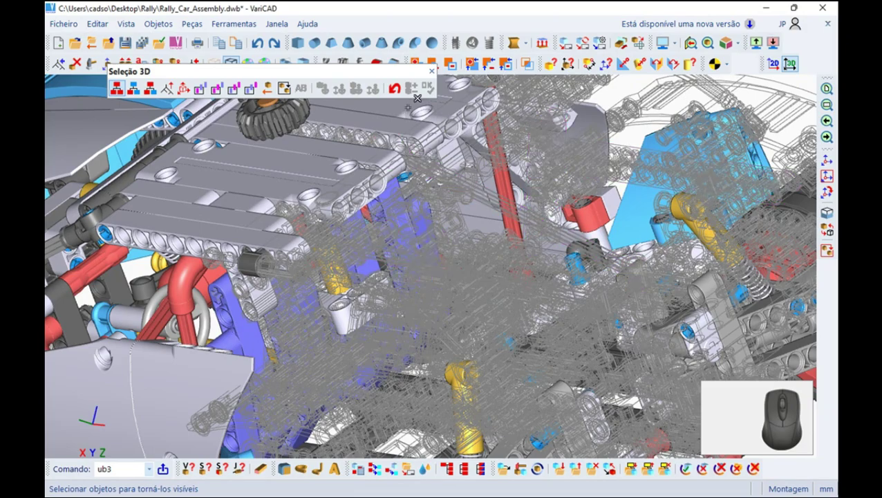
pyautogui.click(432, 76)
pyautogui.moveTo(359, 232); pyautogui.dragTo(311, 181)
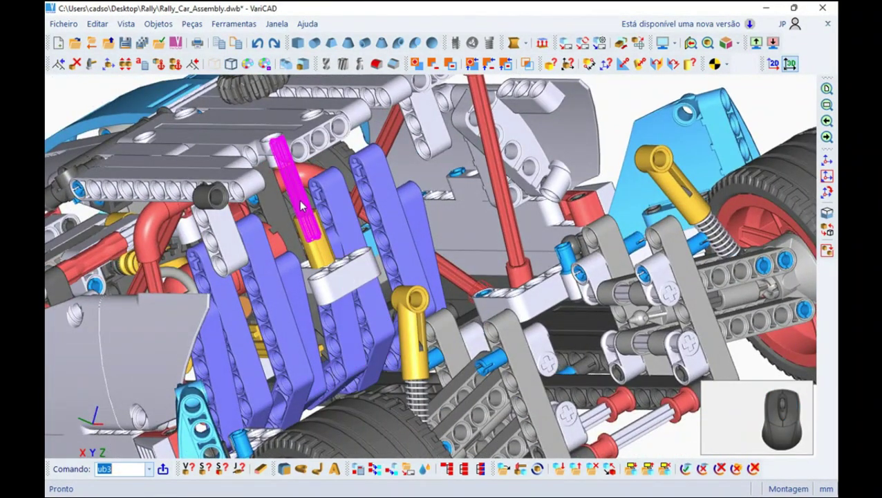
# Start the move/copy solids command (stc) to reposition the black axle.
pyautogui.scroll(3)
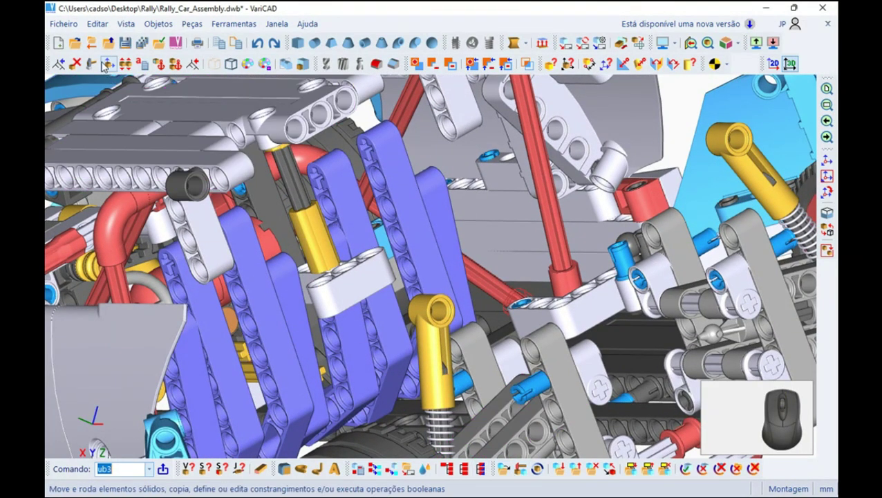
pyautogui.click(234, 145)
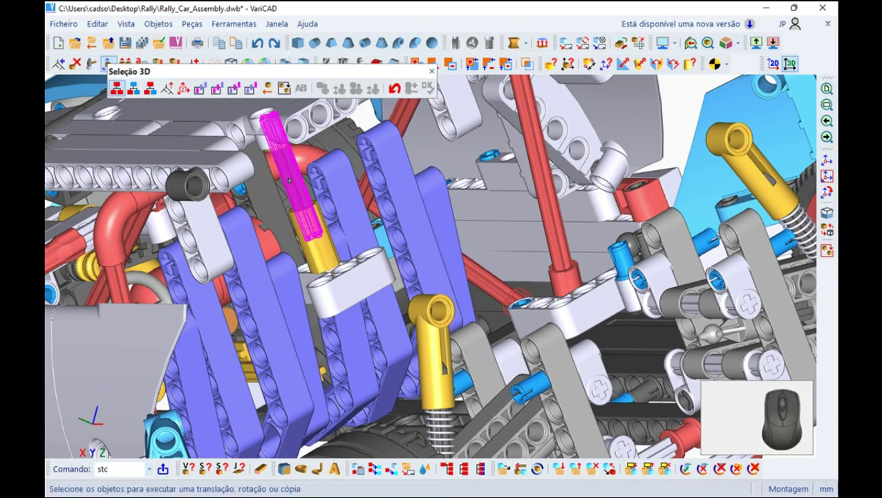
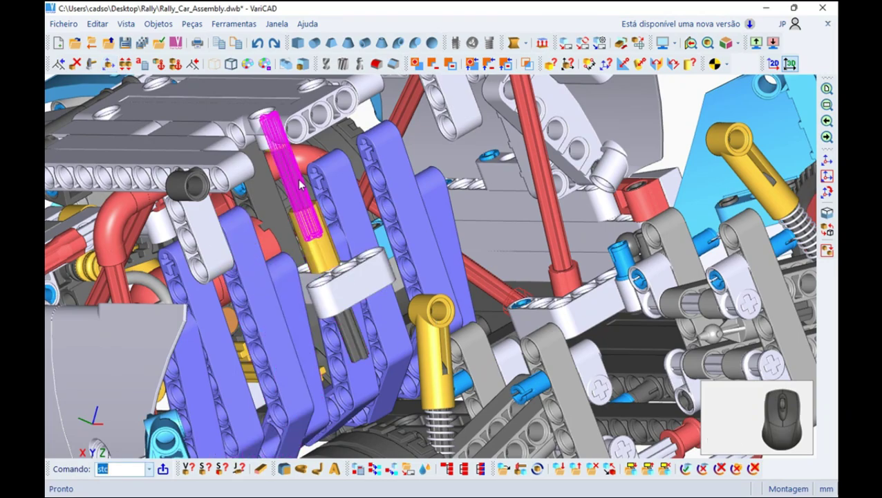
pyautogui.scroll(3)
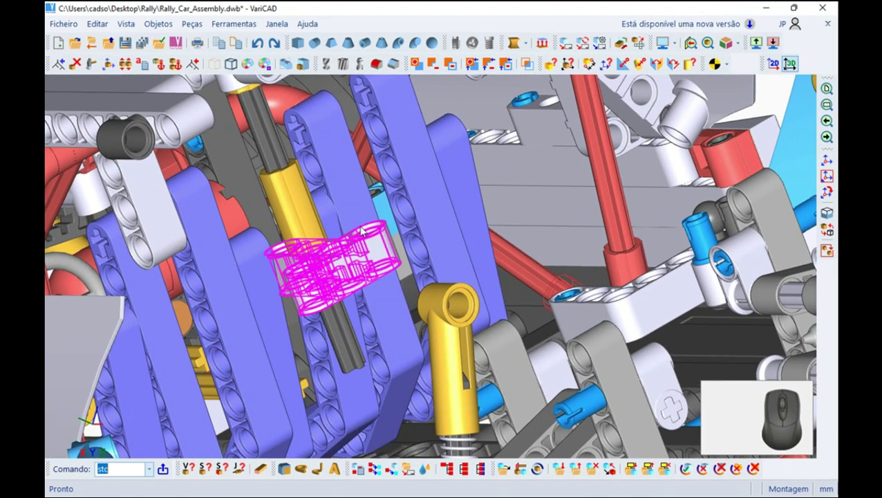
pyautogui.rightClick(321, 305)
pyautogui.click(186, 356)
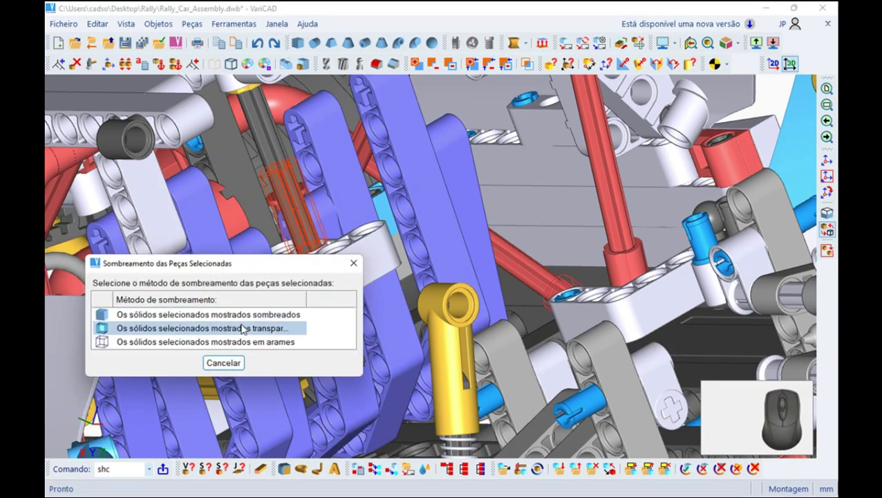
pyautogui.moveTo(243, 346); pyautogui.dragTo(241, 324)
pyautogui.rightClick(297, 178)
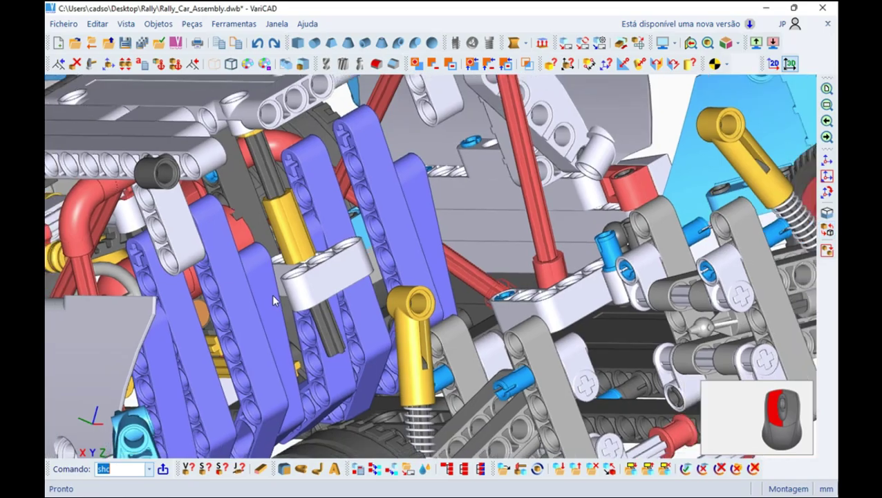
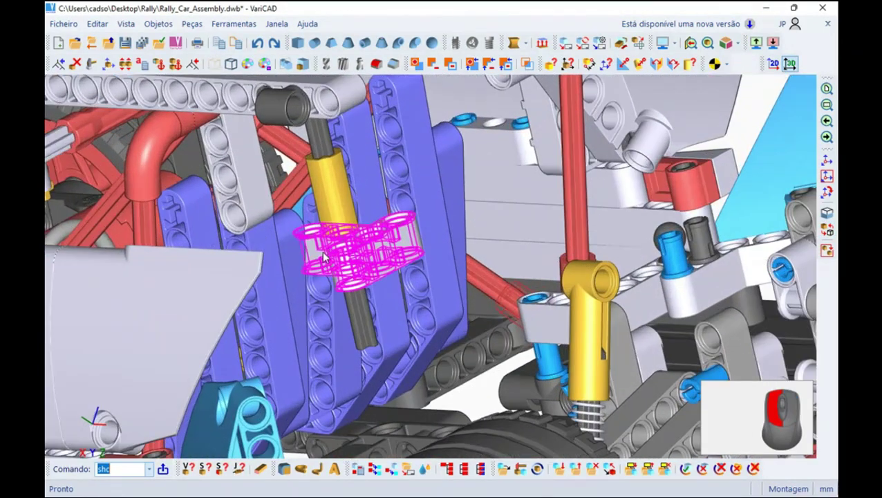
# Insert the support solid from file and snap it to a beam hole's circle centre.
pyautogui.middleClick(355, 203)
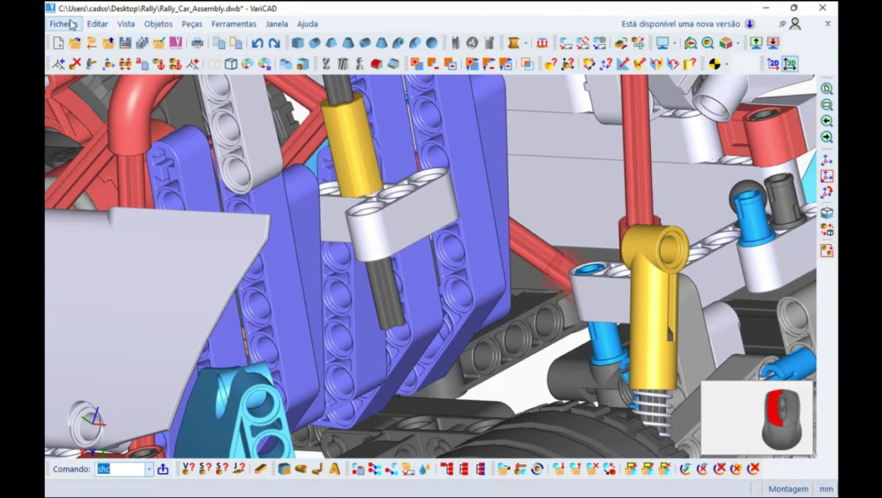
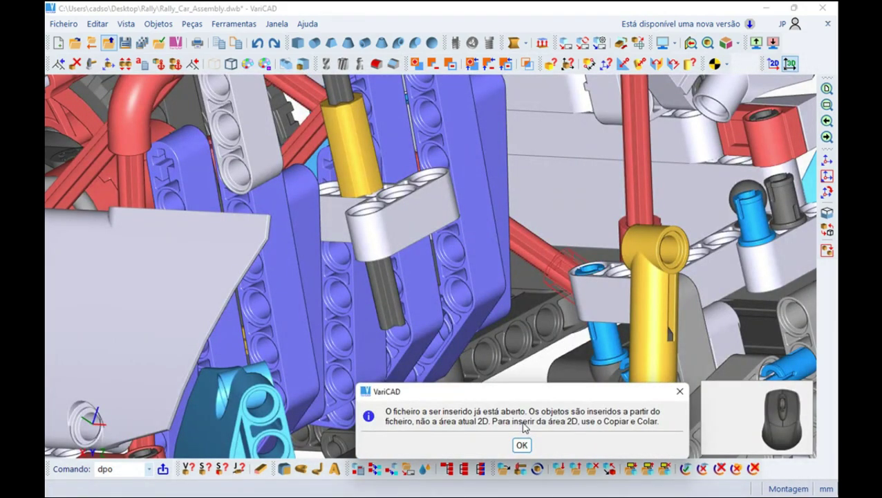
pyautogui.click(516, 449)
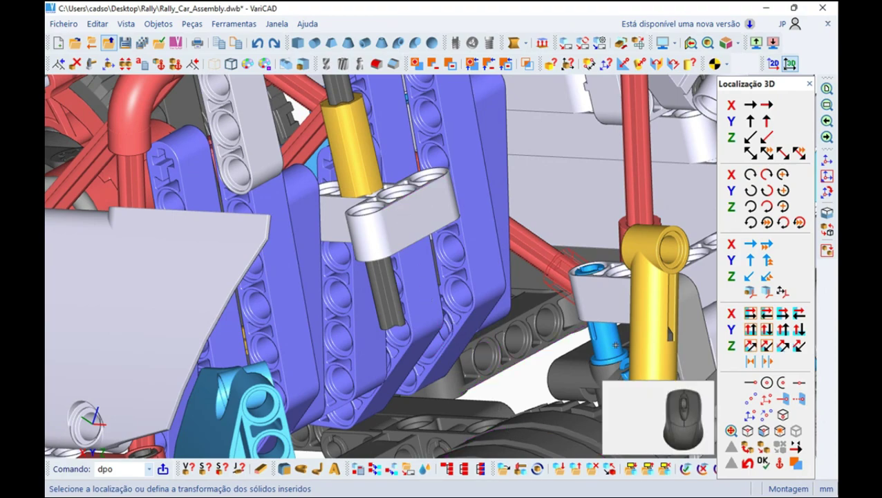
pyautogui.click(627, 269)
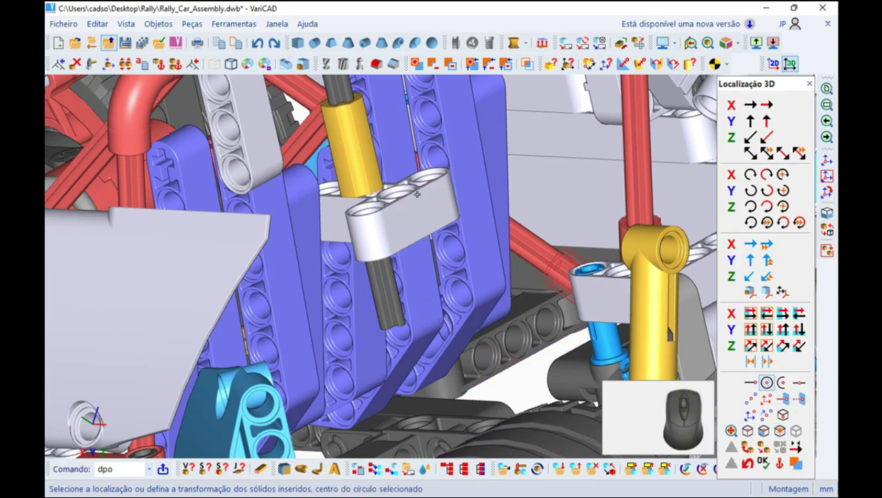
pyautogui.click(627, 269)
pyautogui.moveTo(553, 397); pyautogui.dragTo(471, 86)
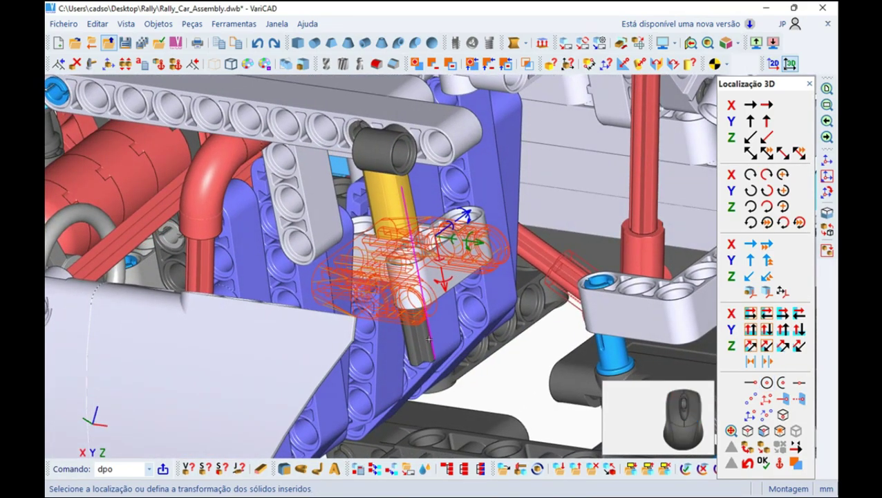
pyautogui.moveTo(472, 85); pyautogui.dragTo(703, 263)
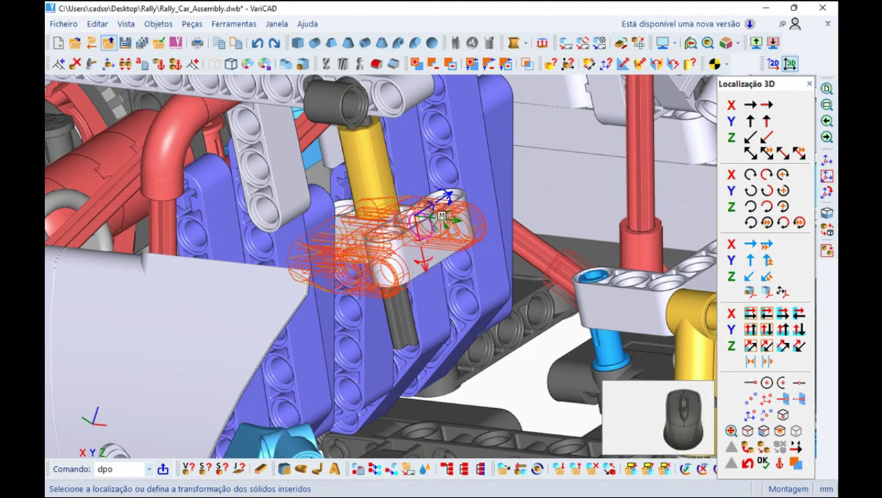
# Rotate the support 90 degrees and redefine its insertion point at a hole centre.
pyautogui.click(702, 263)
pyautogui.click(738, 219)
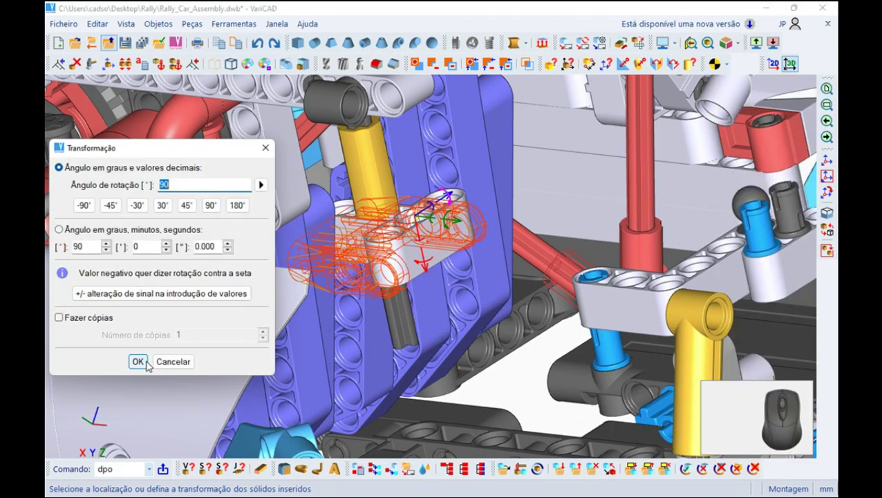
pyautogui.click(738, 220)
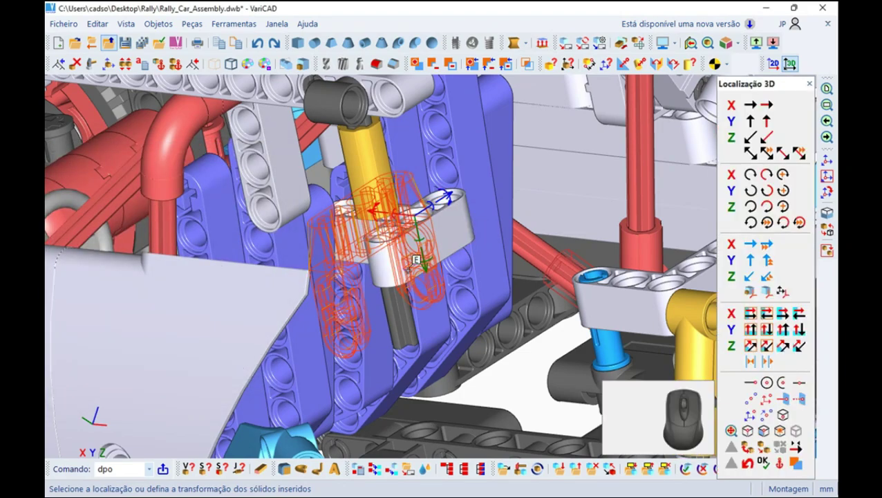
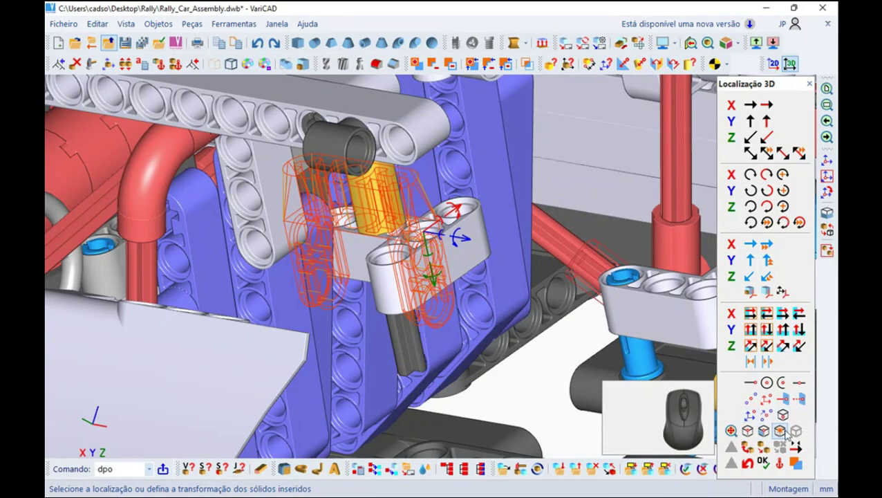
pyautogui.click(463, 209)
pyautogui.click(463, 209)
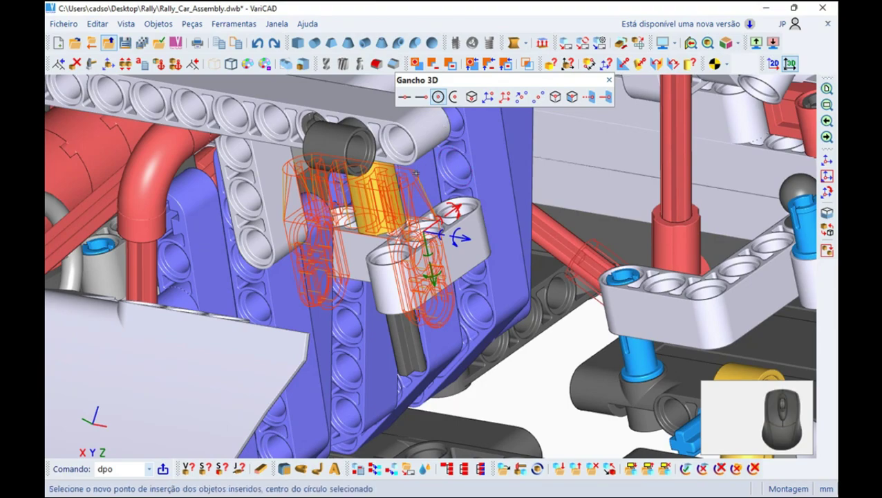
pyautogui.click(465, 208)
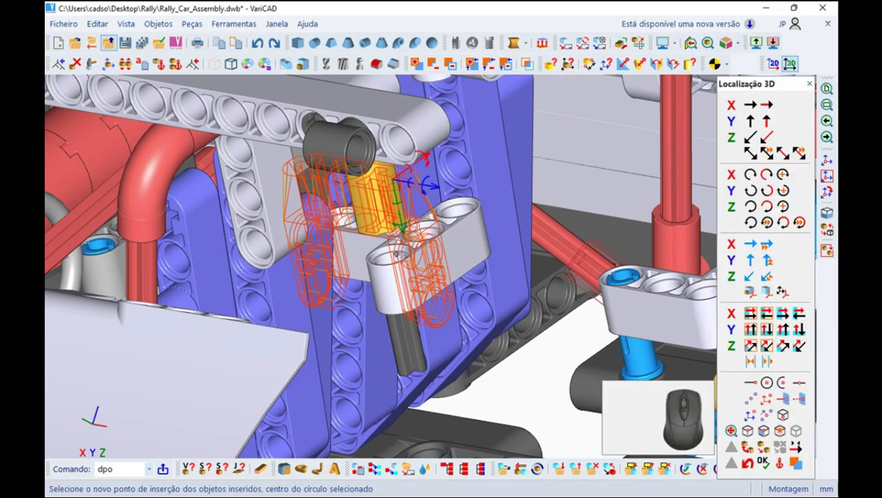
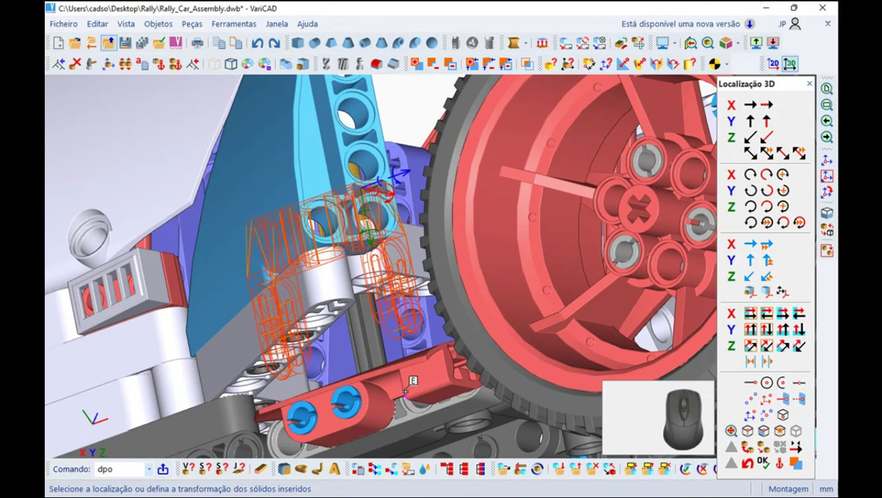
# Attach the support at the blue pin's hole beside the yellow shock absorber and finish placement.
pyautogui.click(82, 412)
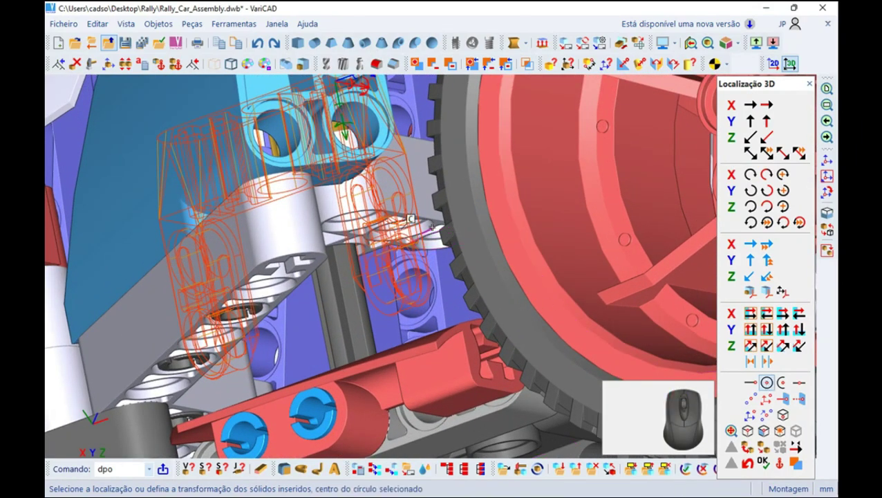
pyautogui.click(83, 413)
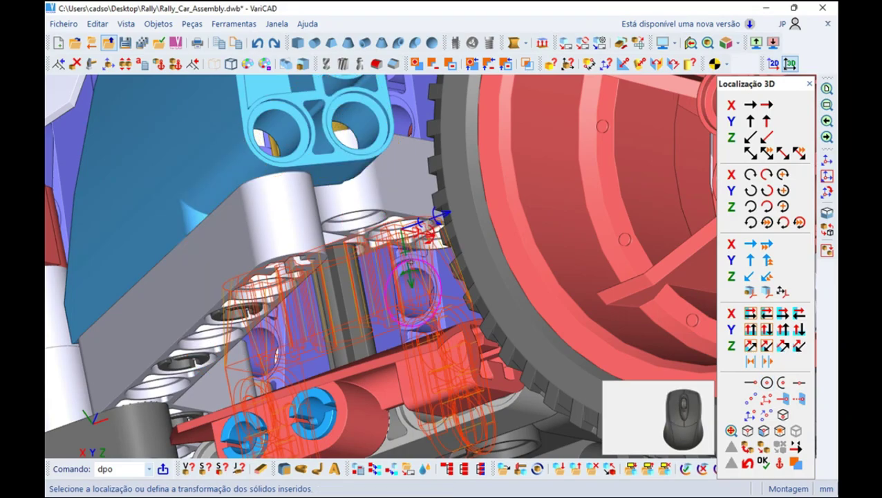
pyautogui.click(82, 413)
pyautogui.scroll(3)
pyautogui.middleClick(362, 258)
pyautogui.moveTo(378, 209); pyautogui.dragTo(382, 324)
pyautogui.middleClick(381, 320)
pyautogui.middleClick(358, 319)
pyautogui.middleClick(357, 322)
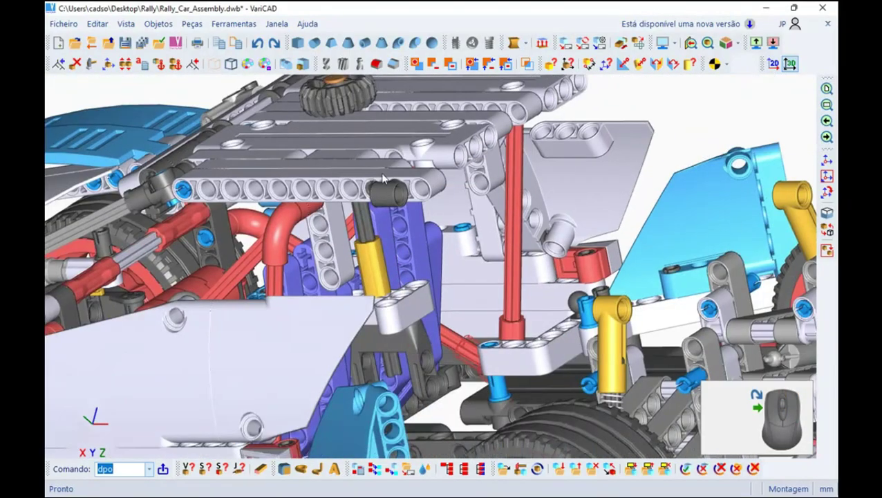
# Start the make-visible command (ub3) so hidden solids show as wireframes.
pyautogui.moveTo(440, 286); pyautogui.dragTo(412, 334)
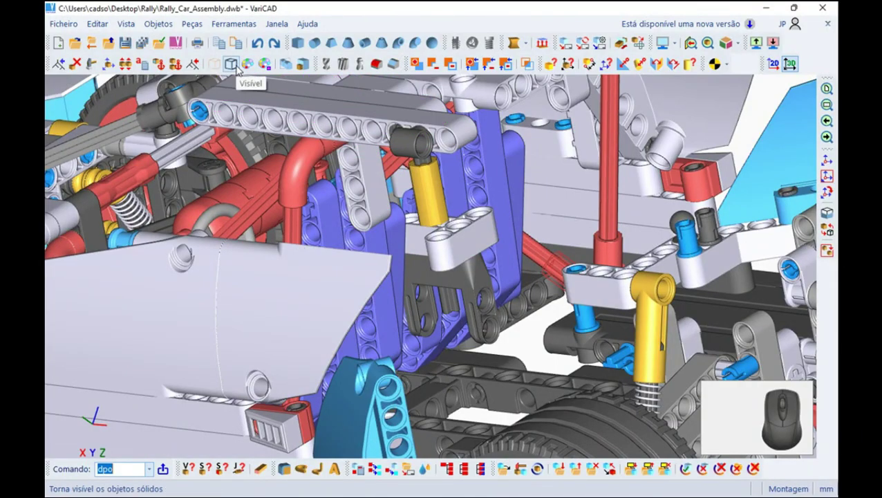
pyautogui.click(473, 106)
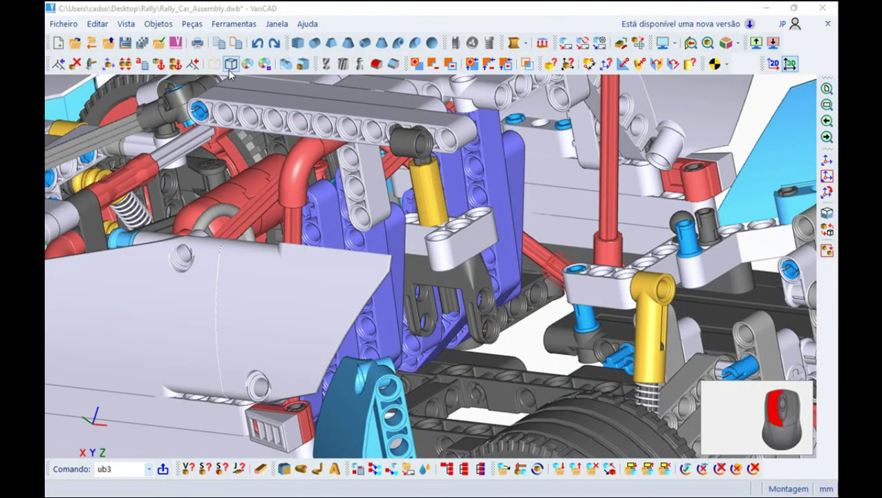
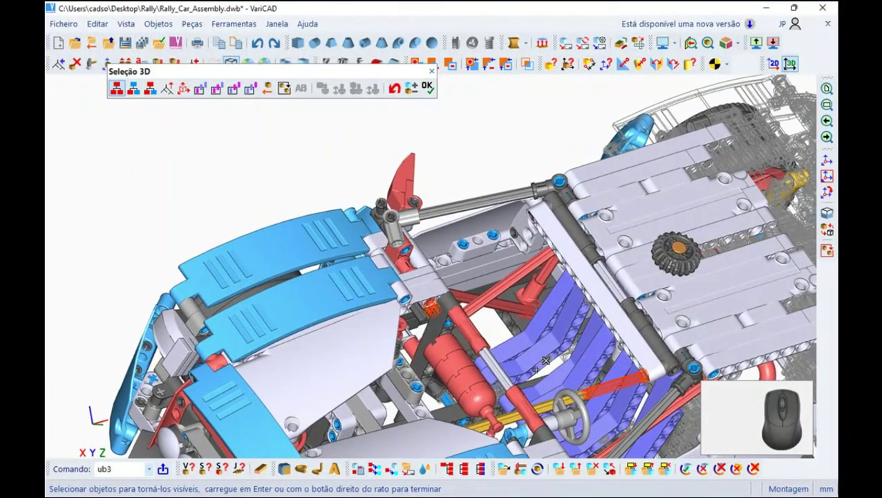
# Pick the first hidden parts under the car while turning it toward the rear side.
pyautogui.click(441, 402)
pyautogui.middleClick(441, 403)
pyautogui.moveTo(277, 273); pyautogui.dragTo(281, 284)
pyautogui.click(280, 284)
pyautogui.middleClick(281, 283)
pyautogui.moveTo(243, 294); pyautogui.dragTo(334, 248)
pyautogui.click(334, 248)
pyautogui.moveTo(333, 248); pyautogui.dragTo(321, 322)
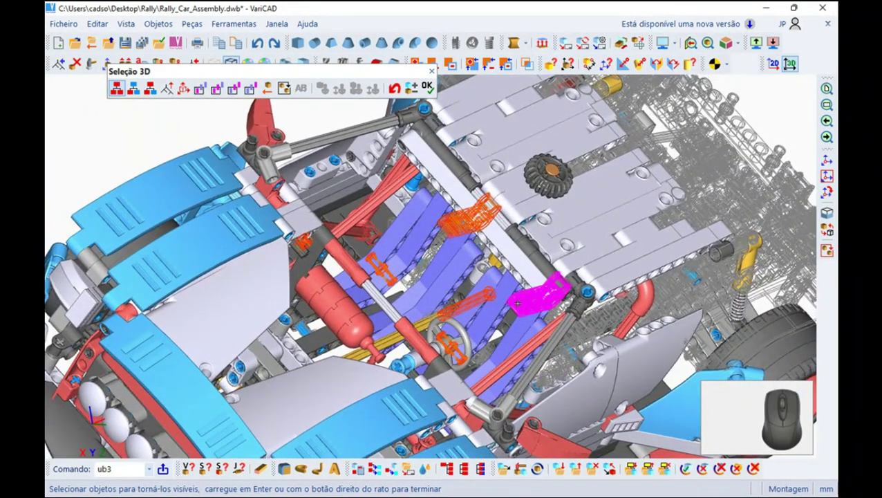
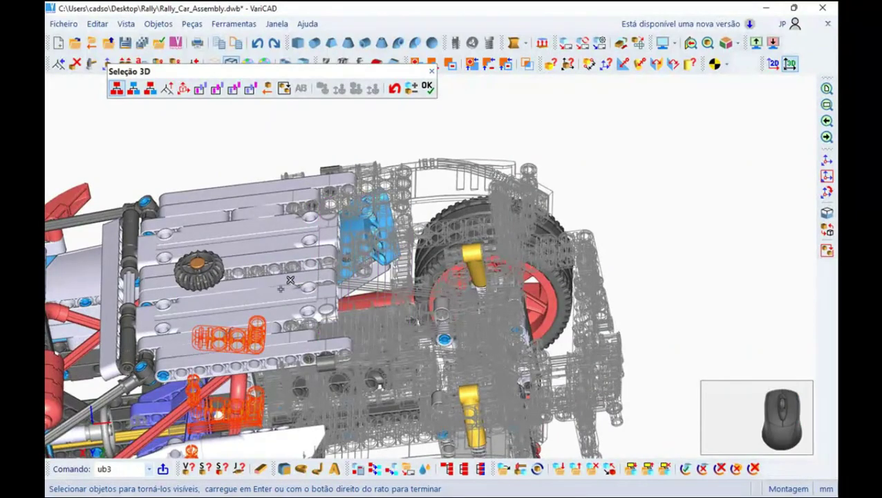
# Pick the hidden rear beams around the rear wheel to show again.
pyautogui.click(533, 277)
pyautogui.moveTo(533, 277); pyautogui.dragTo(86, 432)
pyautogui.click(87, 432)
pyautogui.click(86, 432)
pyautogui.click(87, 432)
pyautogui.click(86, 432)
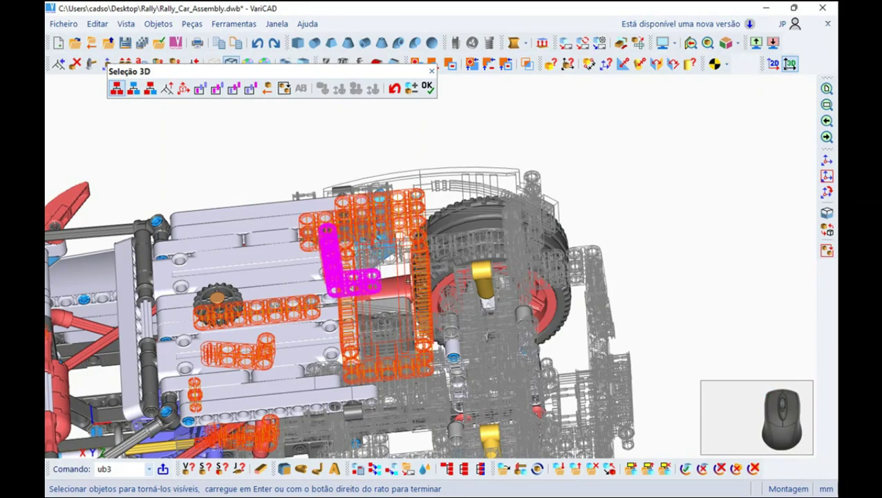
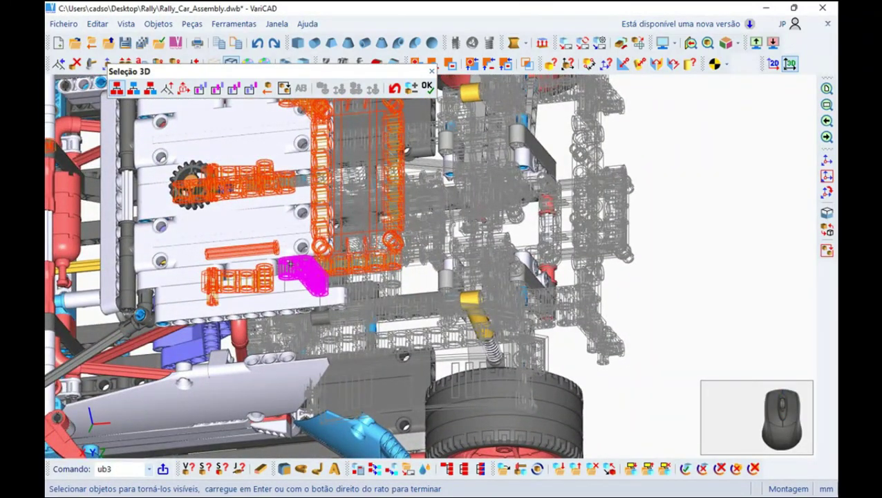
# Pick the hidden frame parts and the rear body panel, then return to the side view.
pyautogui.click(200, 318)
pyautogui.click(288, 310)
pyautogui.click(288, 310)
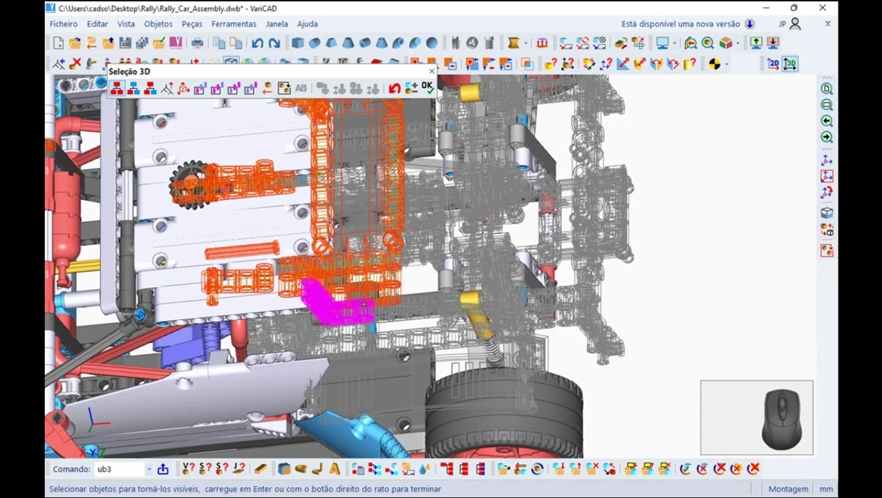
pyautogui.moveTo(287, 310); pyautogui.dragTo(320, 413)
pyautogui.click(321, 412)
pyautogui.moveTo(320, 412); pyautogui.dragTo(137, 327)
pyautogui.middleClick(137, 327)
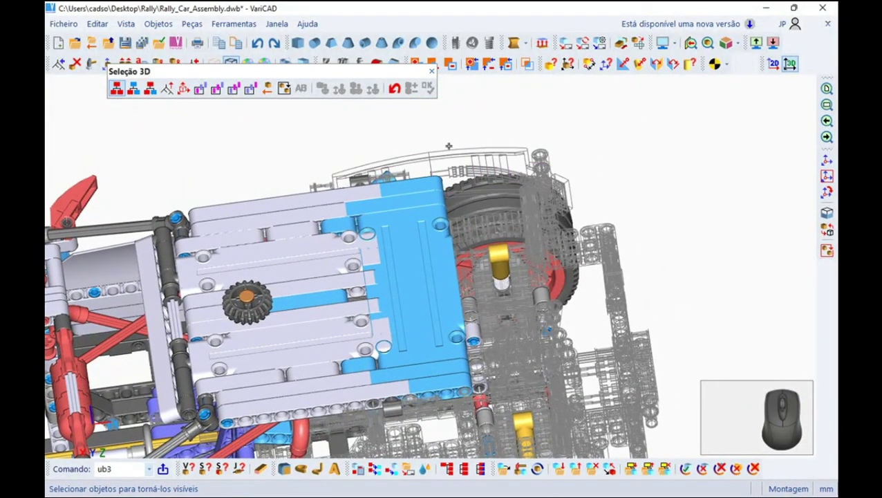
# Finish unhiding, start the stc move command and select the rear beams to reposition.
pyautogui.click(103, 425)
pyautogui.click(103, 425)
pyautogui.click(104, 425)
pyautogui.click(104, 425)
pyautogui.click(104, 425)
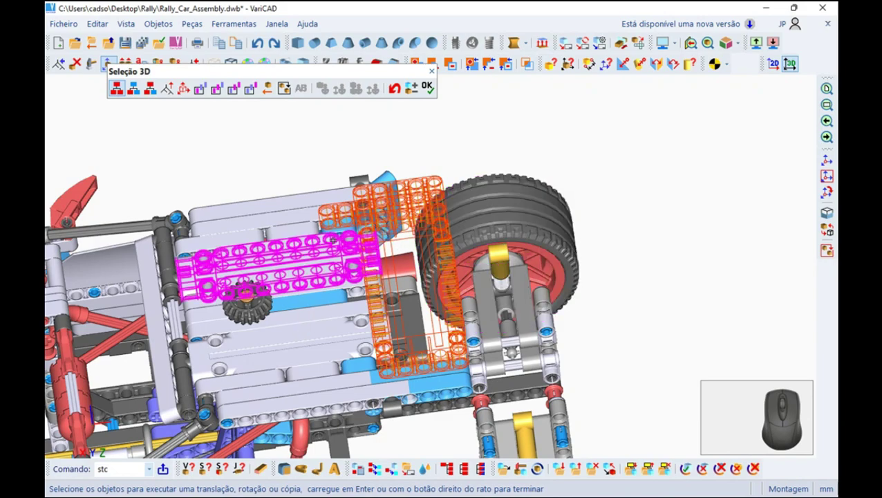
pyautogui.click(104, 425)
pyautogui.click(103, 426)
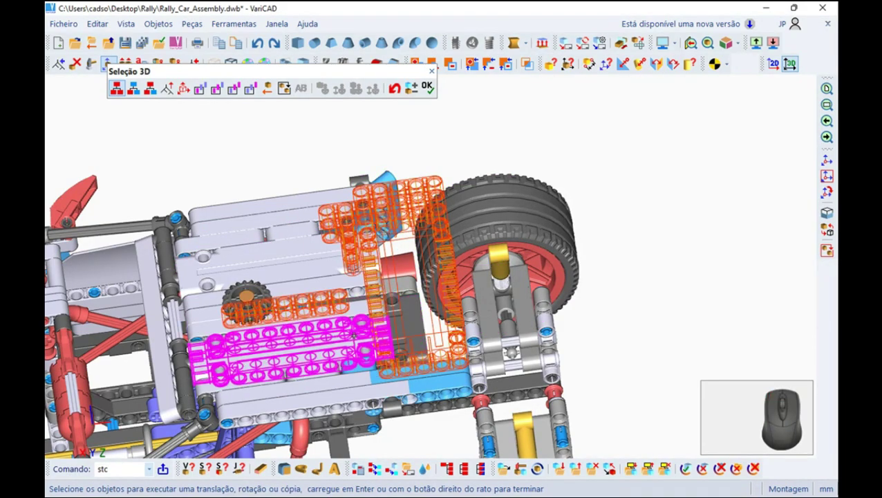
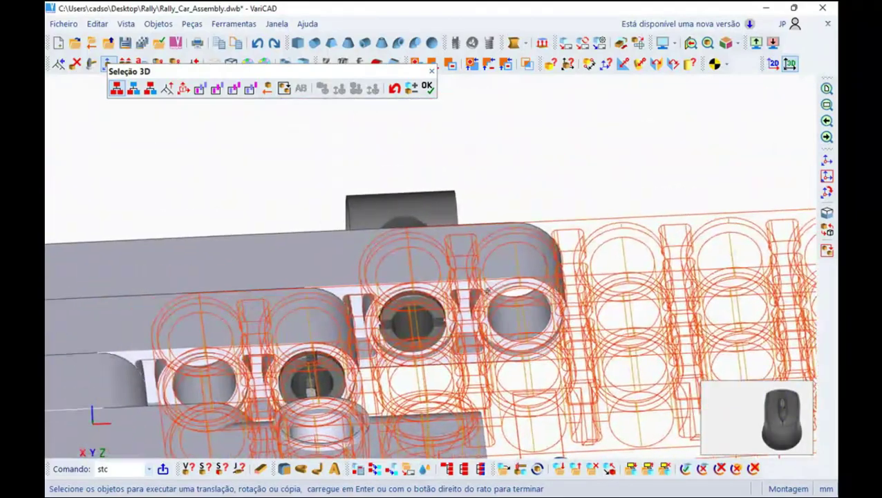
# Confirm the selection and set the beams' reference point at a hole centre.
pyautogui.click(282, 401)
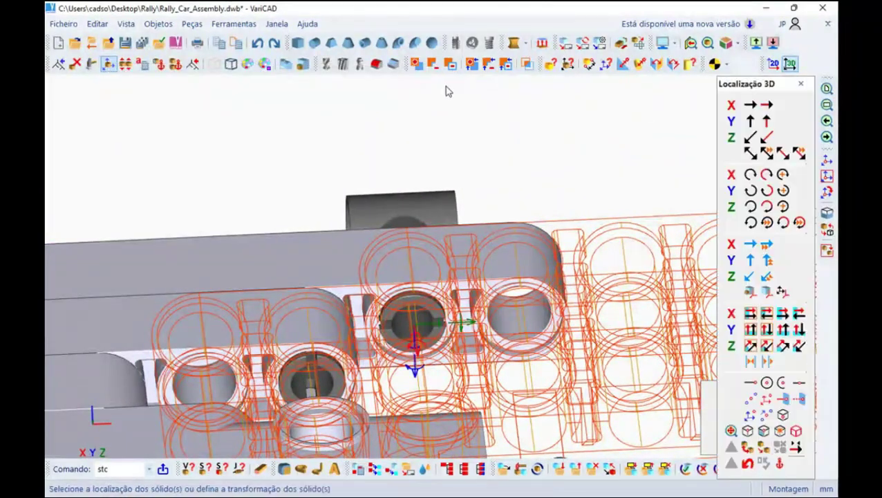
pyautogui.click(212, 357)
pyautogui.click(281, 401)
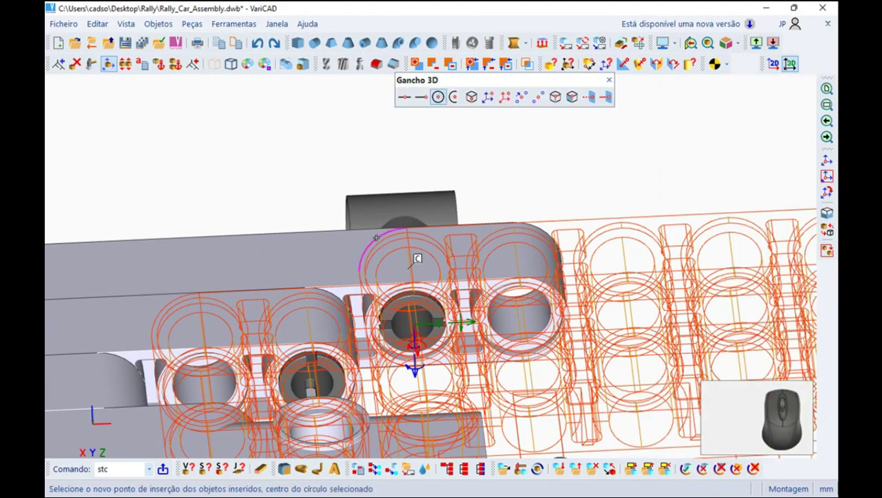
pyautogui.click(211, 358)
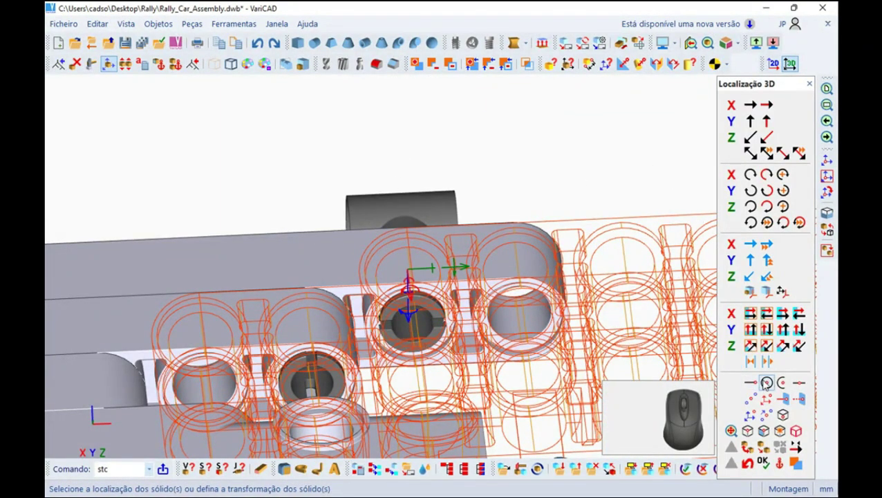
pyautogui.click(212, 357)
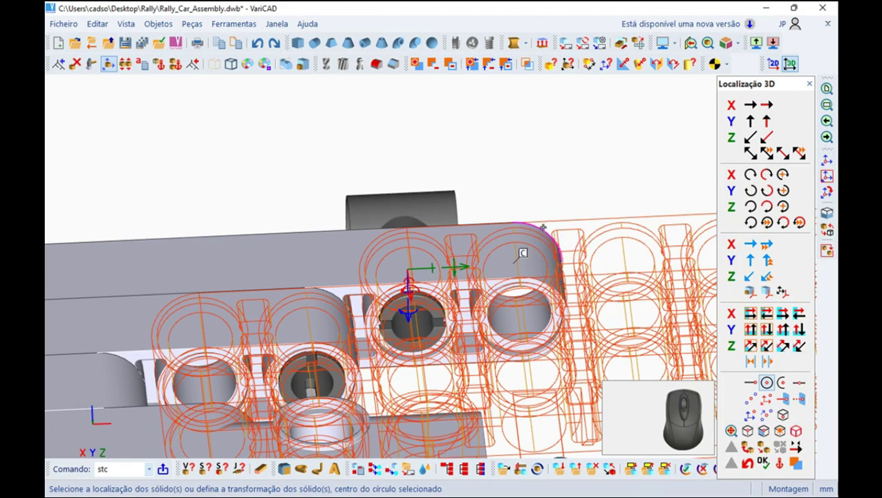
# Translate the beams 8 mm along their length so the holes align with the grey beam.
pyautogui.click(176, 399)
pyautogui.click(176, 399)
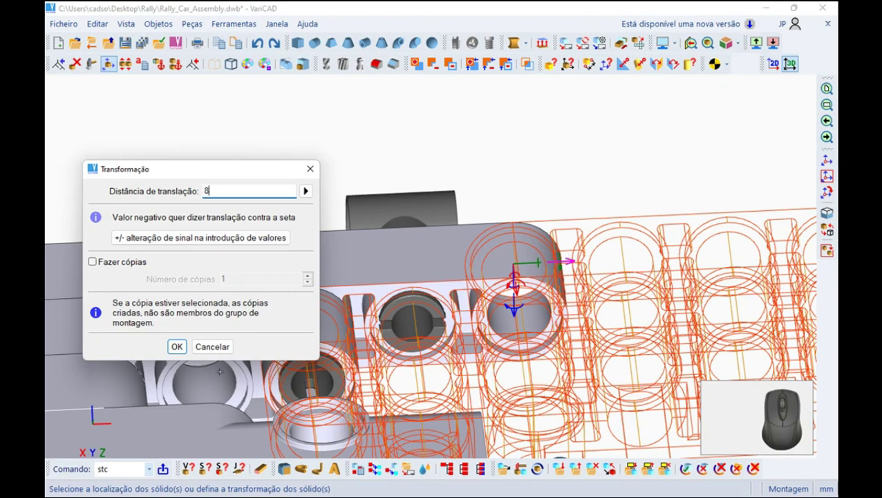
pyautogui.click(176, 399)
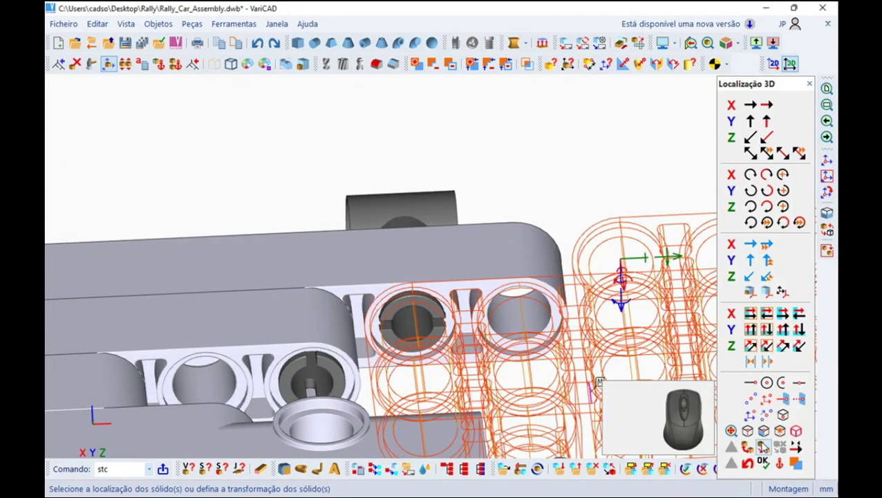
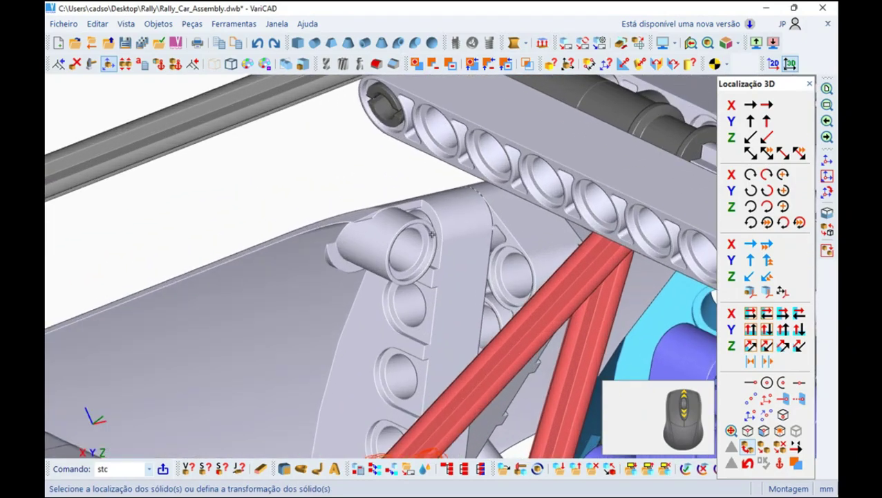
# Move a connector pin and snap it into the hole centre of the front round connector.
pyautogui.moveTo(477, 177); pyautogui.dragTo(424, 188)
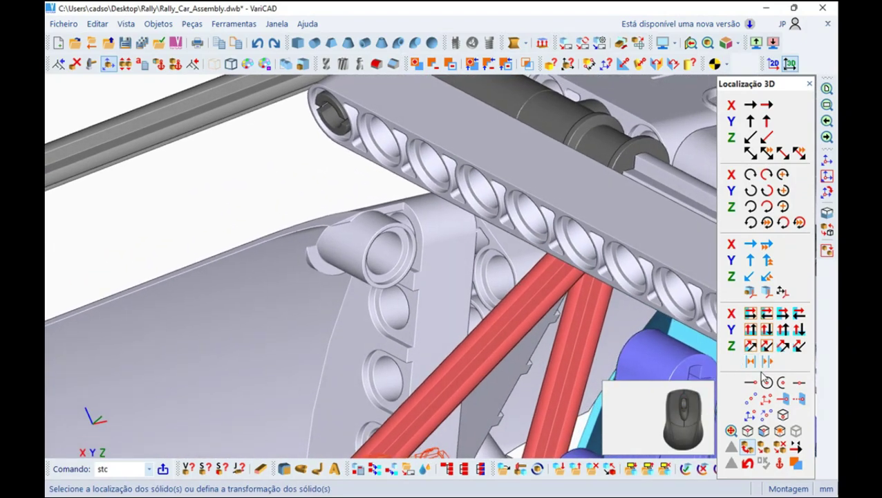
pyautogui.click(425, 188)
pyautogui.click(424, 189)
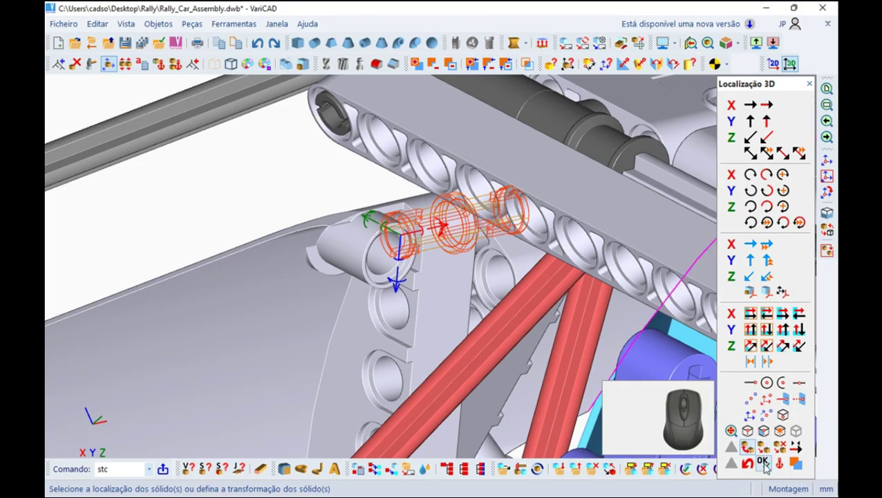
pyautogui.click(425, 188)
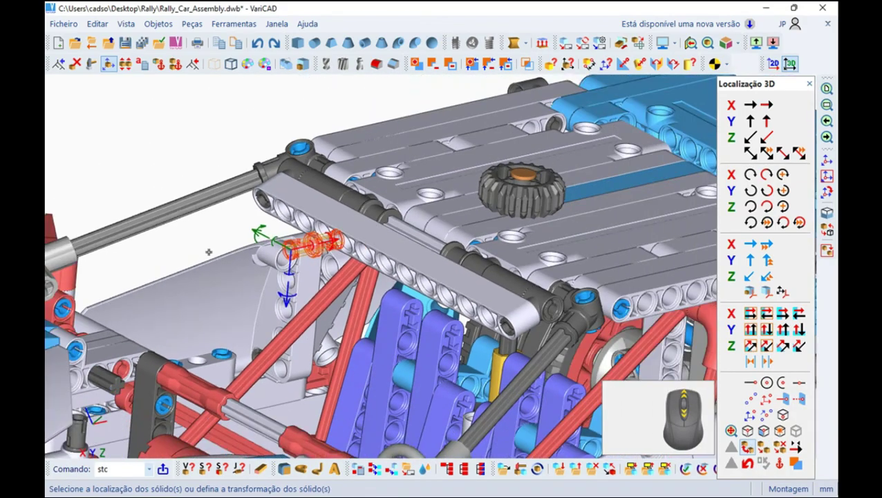
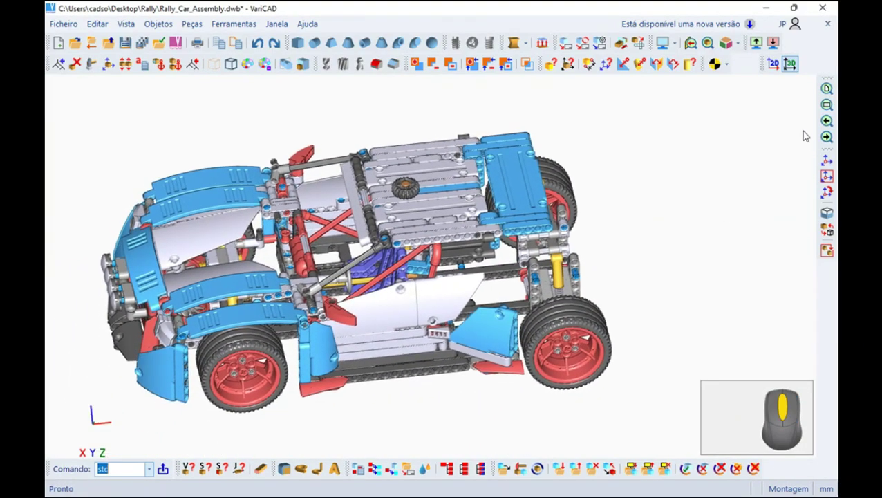
# Orbit the rally car to a three-quarter view showing the complete assembly.
pyautogui.click(337, 257)
pyautogui.moveTo(563, 449); pyautogui.dragTo(586, 445)
pyautogui.middleClick(583, 441)
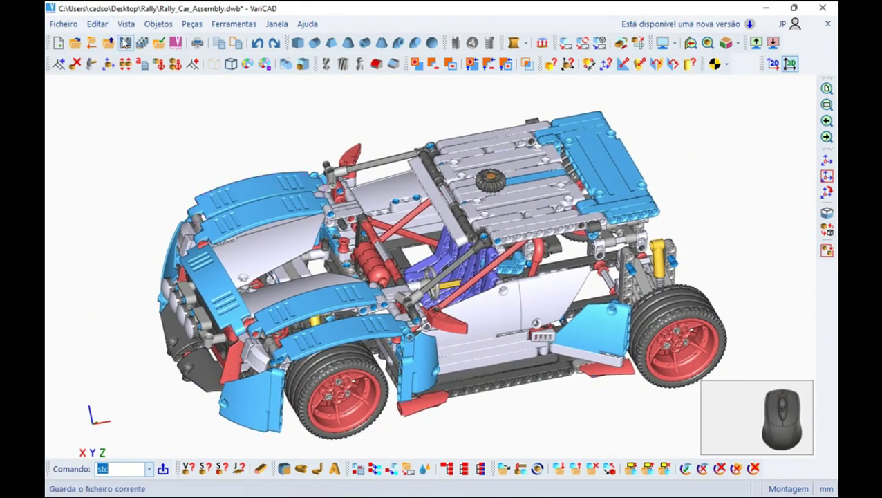